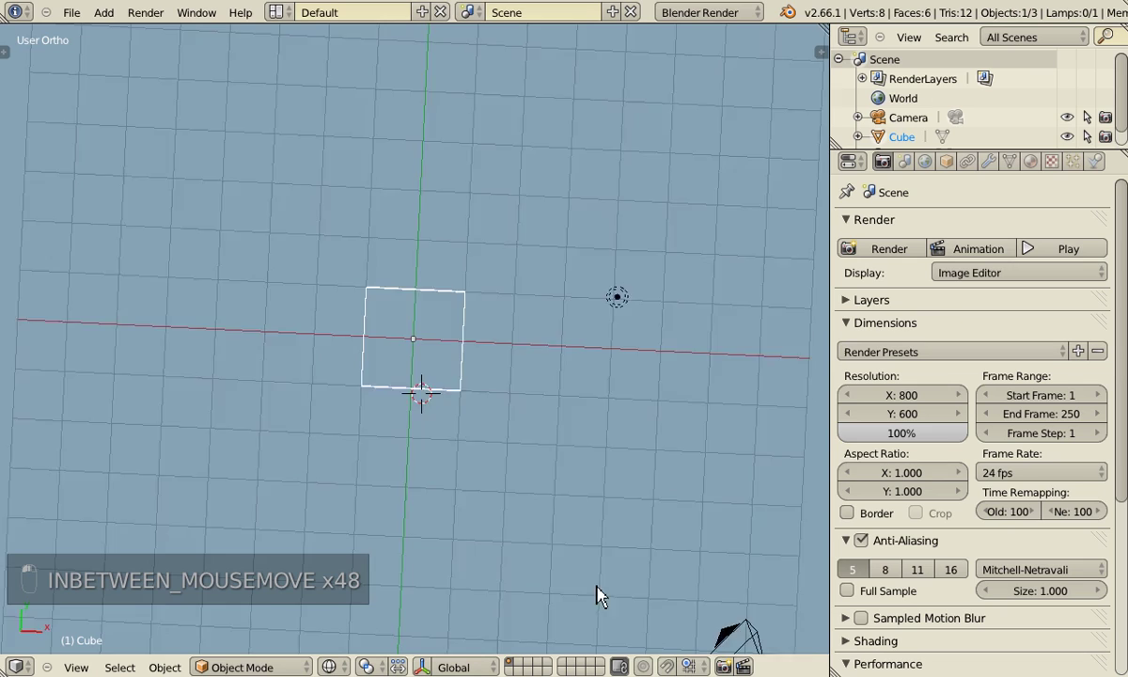
From Top view, move the cube right of centre and name it 'eye left'.
{"action": "left_click_drag", "start_coordinate": [571, 535], "coordinate": [572, 535]}
{"action": "key", "text": "KP_7"}
{"action": "key", "text": "KP_5"}
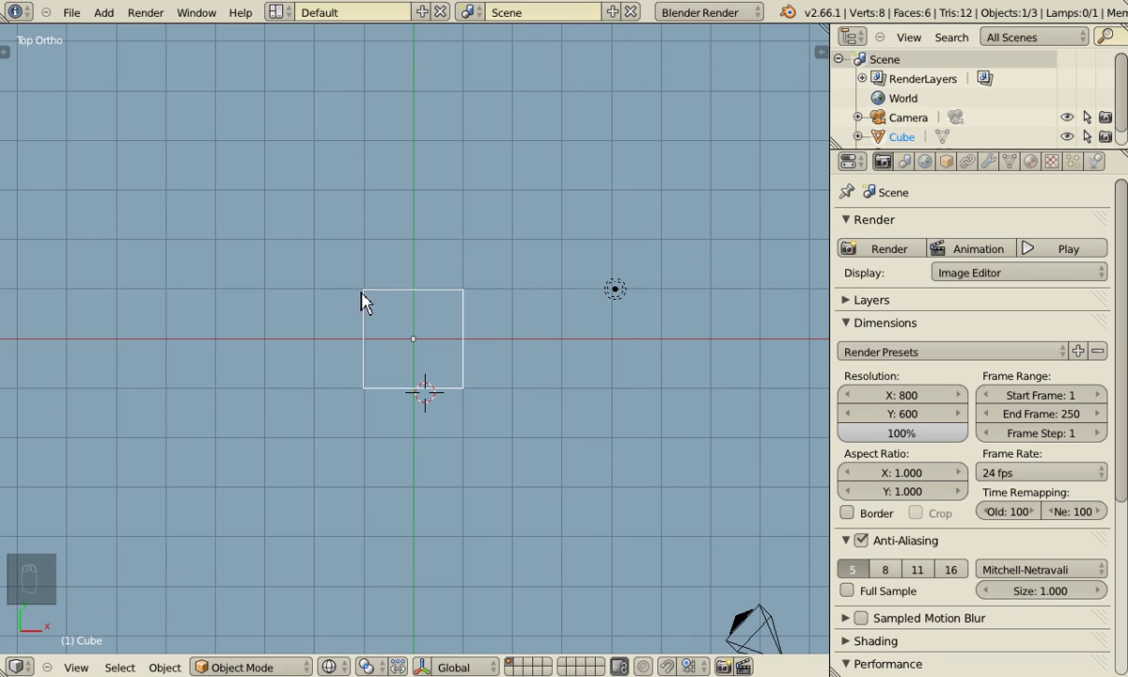
{"action": "key", "text": "g"}
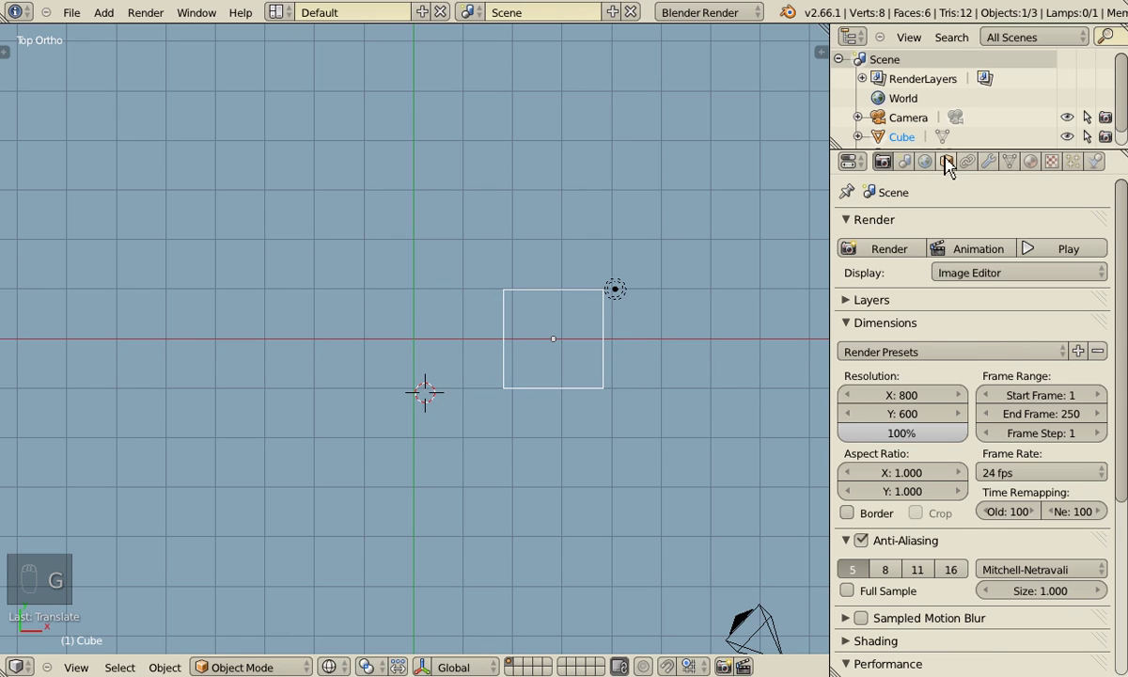
Duplicate the eye cube and place the copy mirrored on the left side.
{"action": "left_click_drag", "start_coordinate": [944, 173], "coordinate": [924, 234]}
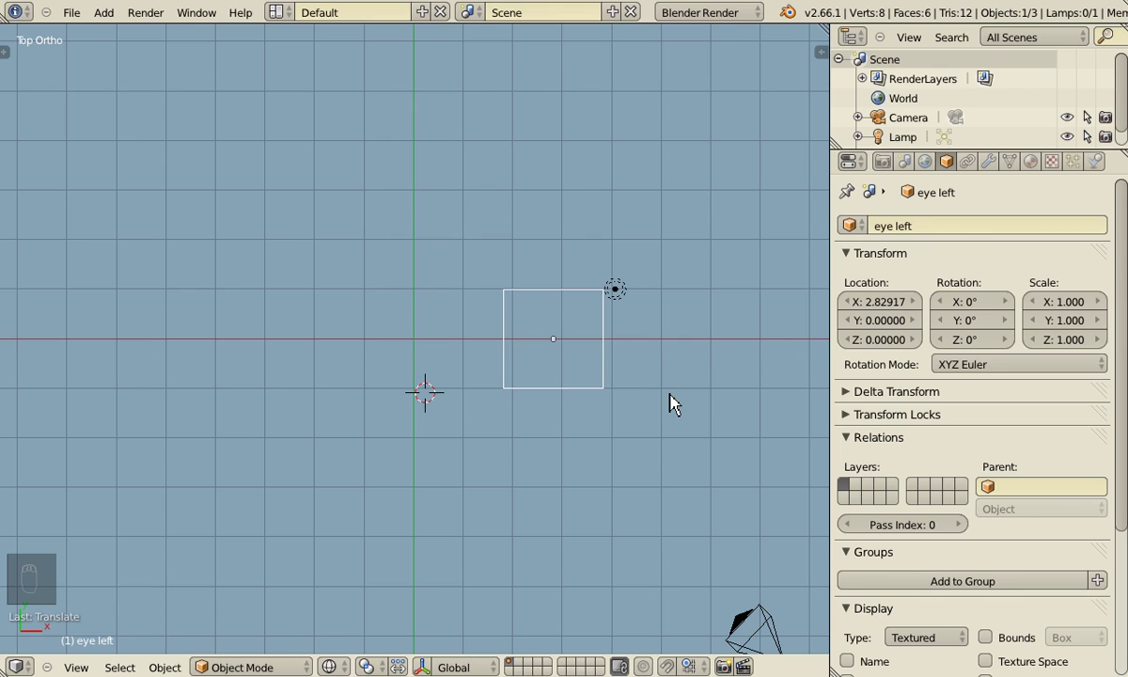
{"action": "key", "text": "alt+d"}
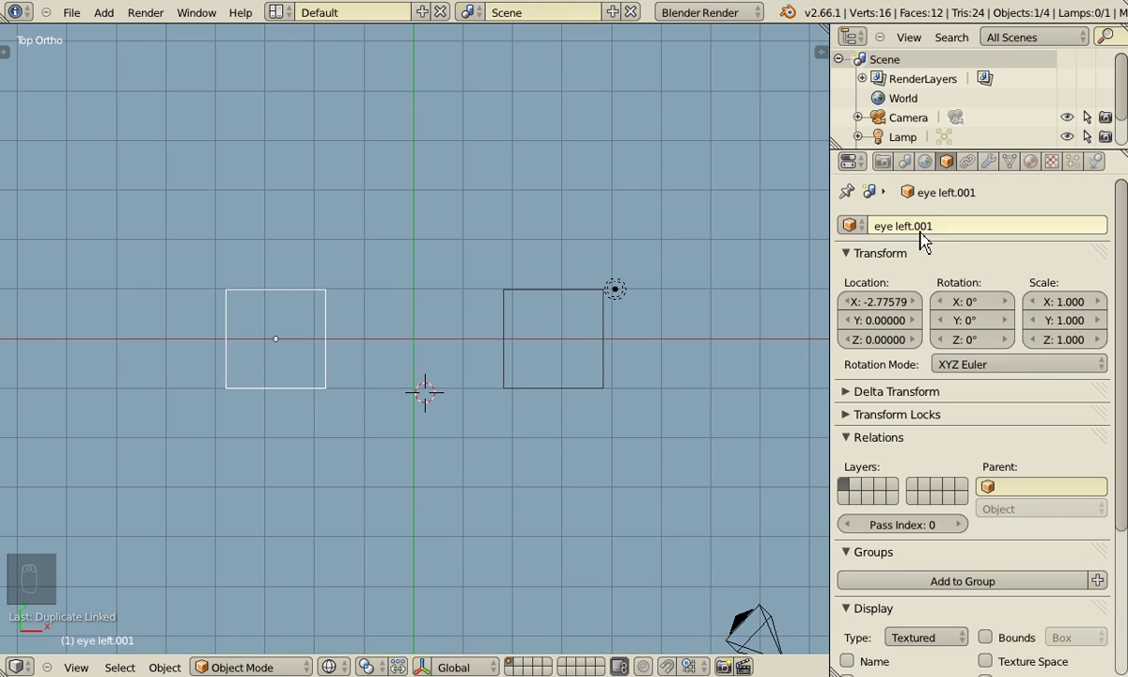
Name the copy 'eye right' and link both eyes to the single shared mesh 'eye'.
{"action": "key", "text": "BackSpace"}
{"action": "left_click_drag", "start_coordinate": [954, 232], "coordinate": [265, 383]}
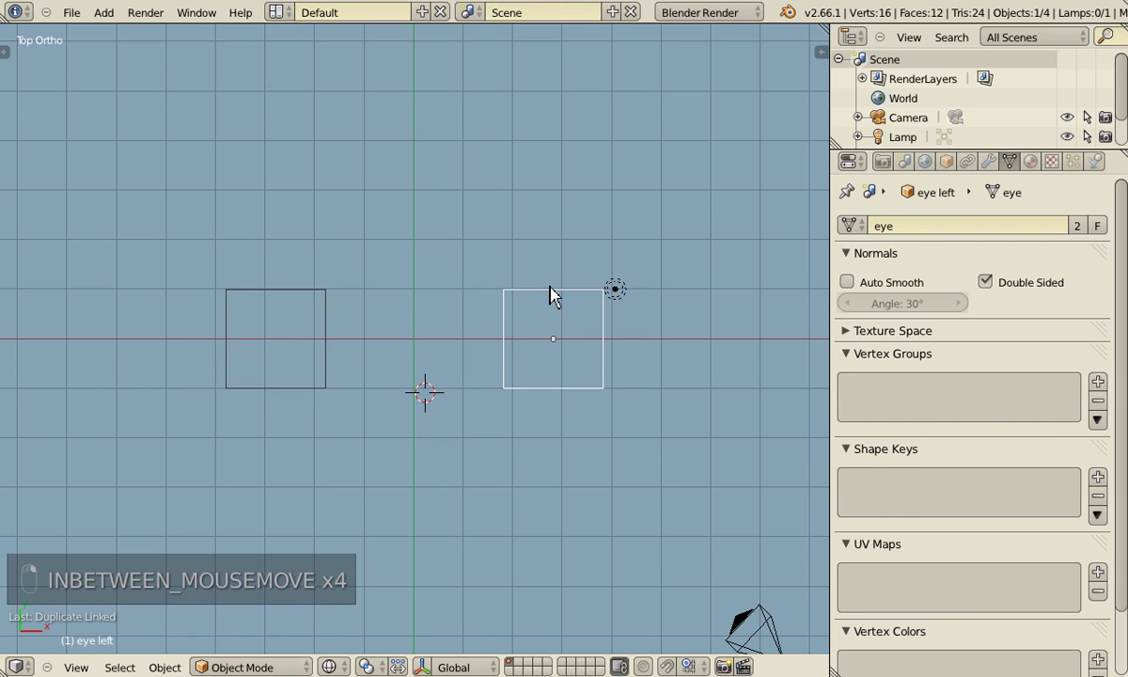
{"action": "key", "text": "Tab"}
{"action": "key", "text": "g"}
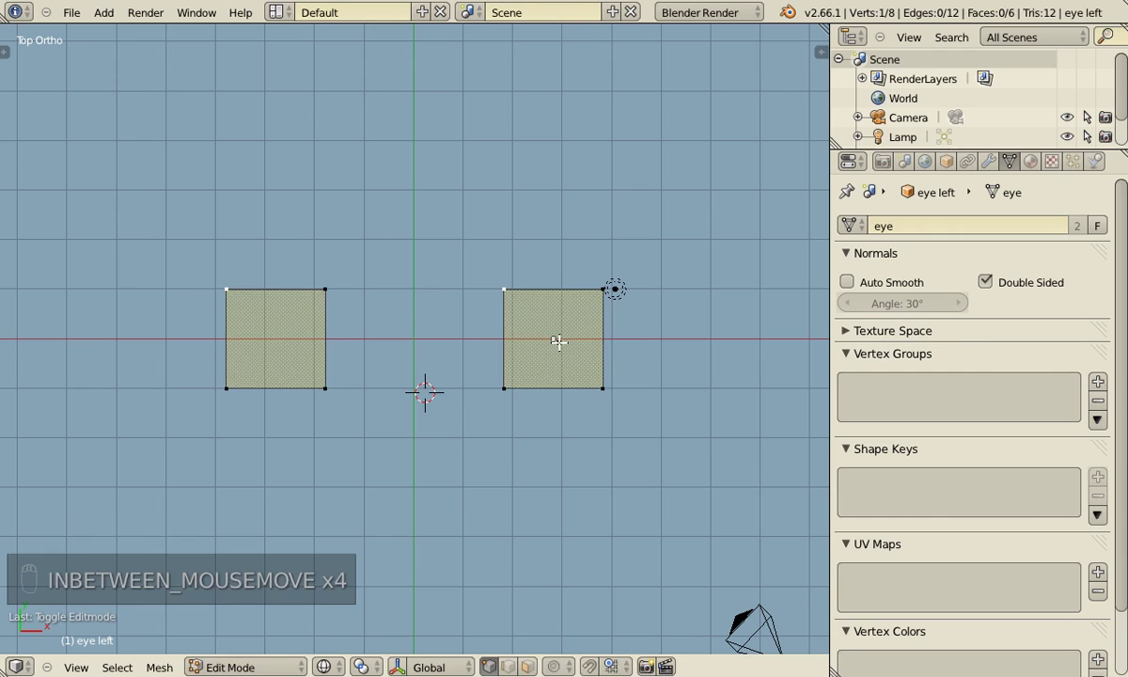
{"action": "key", "text": "Tab"}
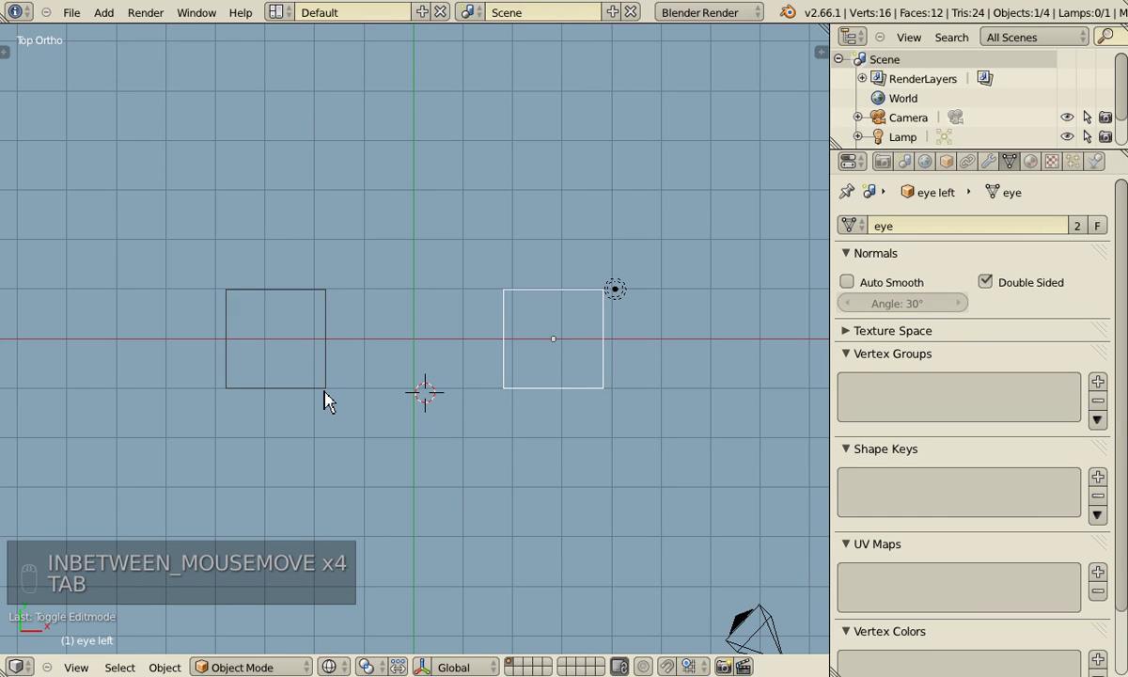
Mirror the right eye across X with scale -1 and return to editing the shared mesh.
{"action": "key", "text": "Tab"}
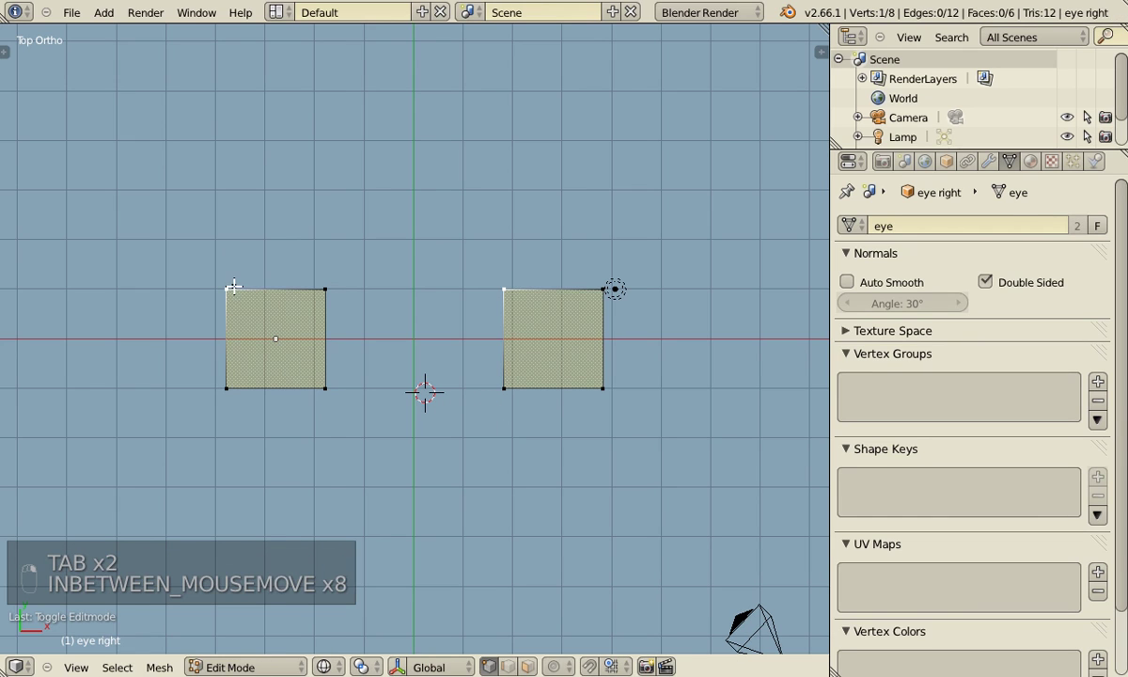
{"action": "key", "text": "g"}
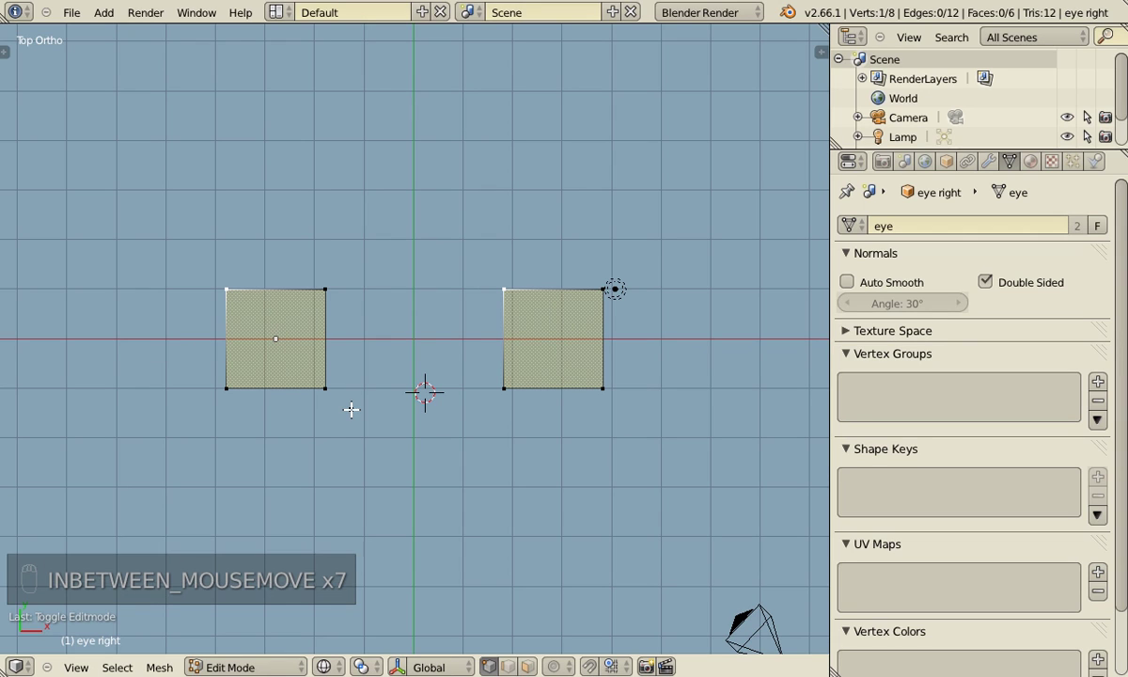
{"action": "key", "text": "Tab"}
{"action": "key", "text": "s"}
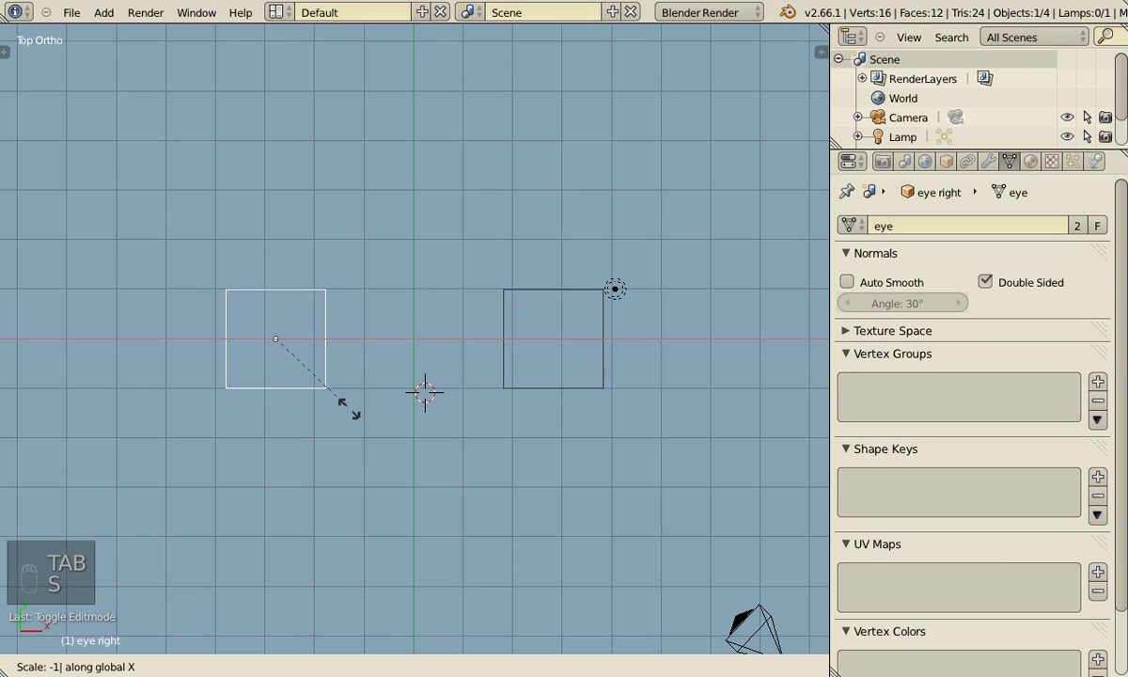
{"action": "key", "text": "Tab"}
{"action": "key", "text": "g"}
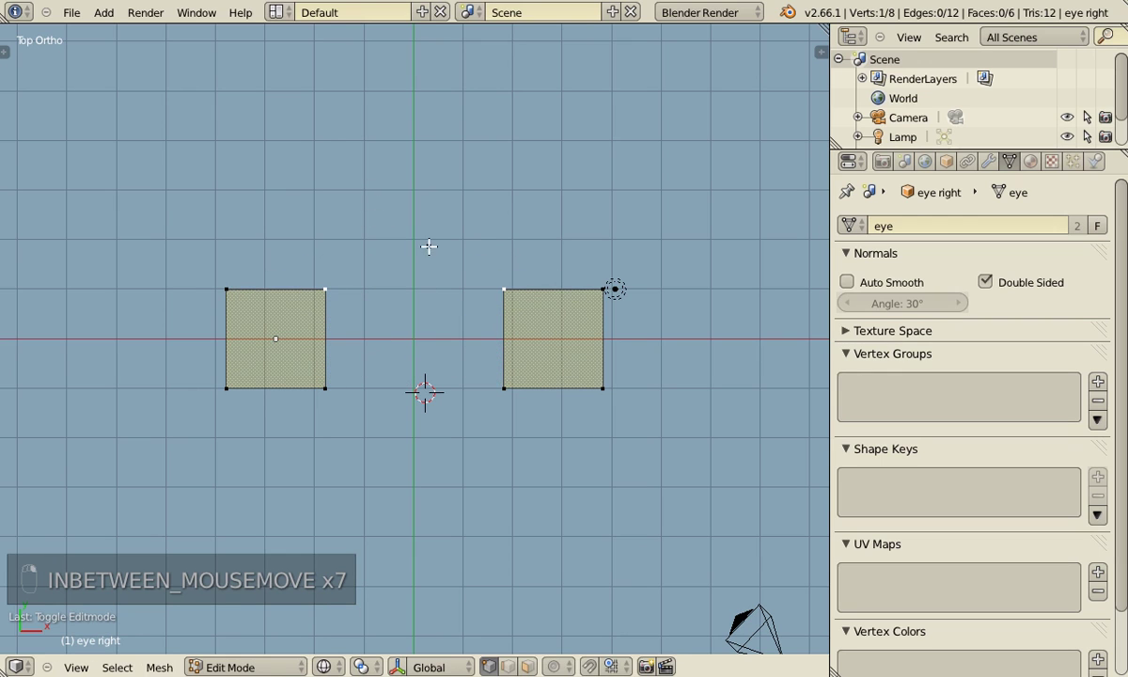
{"action": "key", "text": "Tab"}
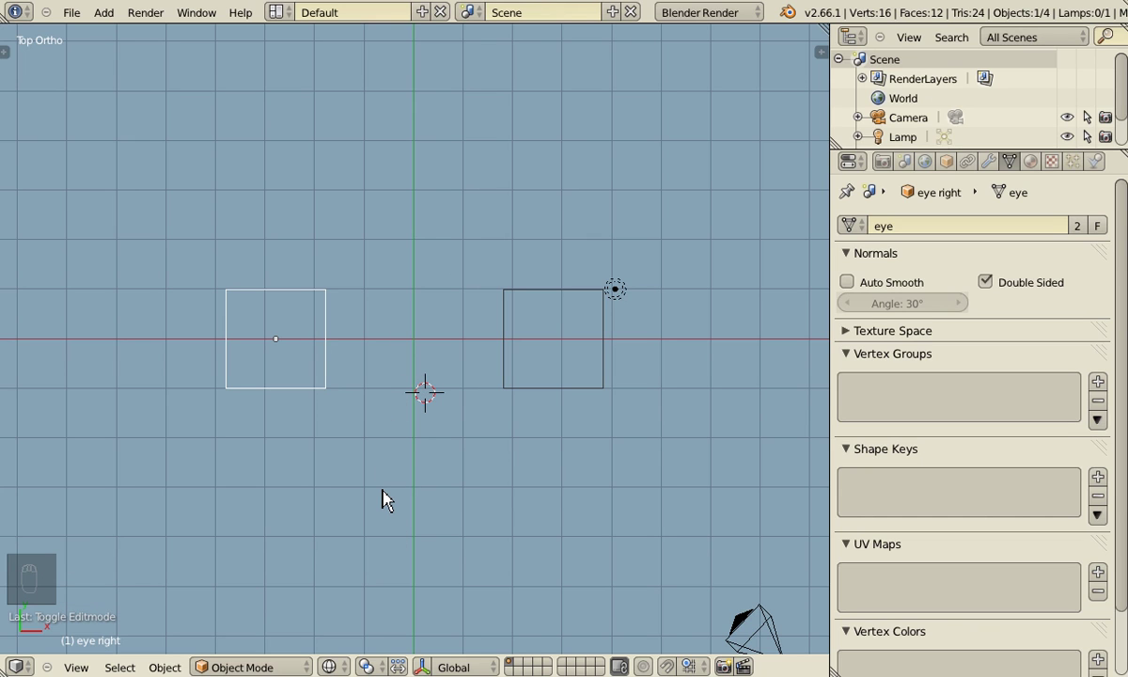
{"action": "key", "text": "Tab"}
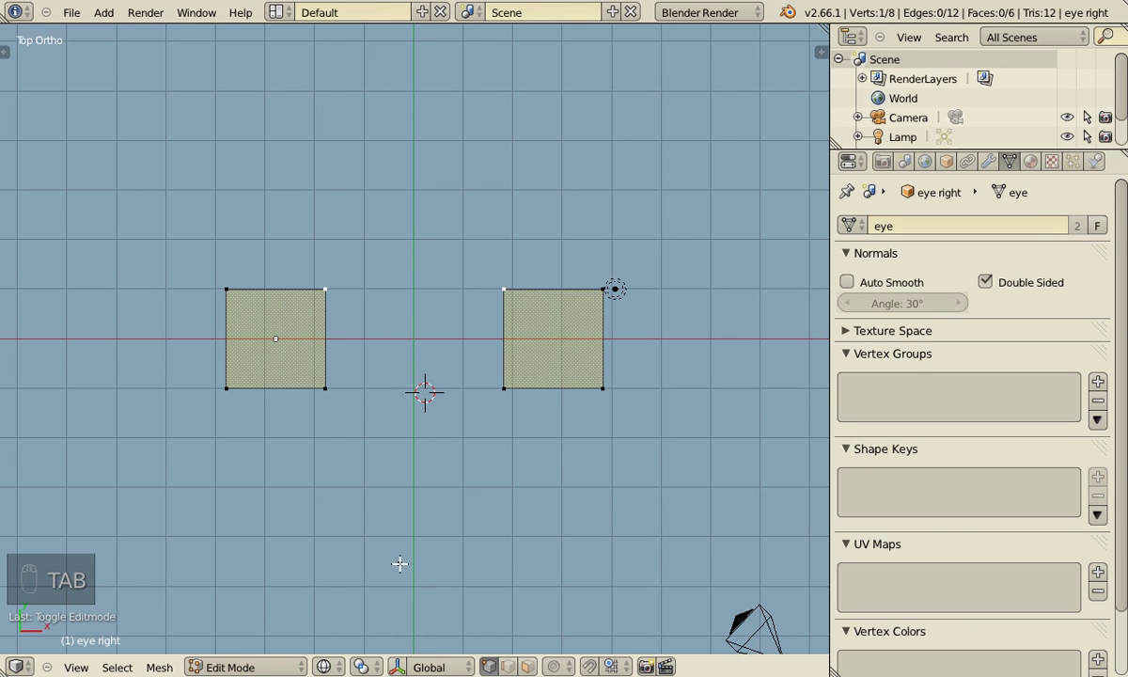
Delete all but one square face of the eye mesh and drop it onto the ground grid.
{"action": "key", "text": "a"}
{"action": "left_click_drag", "start_coordinate": [375, 421], "coordinate": [235, 407]}
{"action": "key", "text": "b"}
{"action": "key", "text": "x"}
{"action": "key", "text": "Tab"}
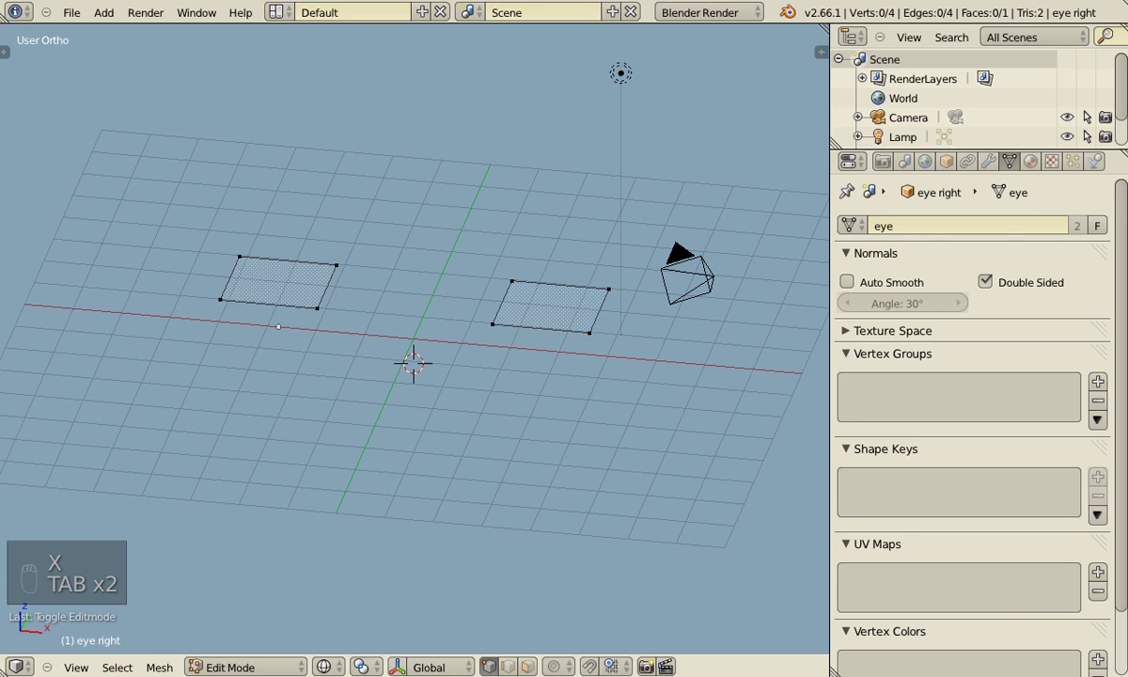
{"action": "key", "text": "a"}
{"action": "key", "text": "g"}
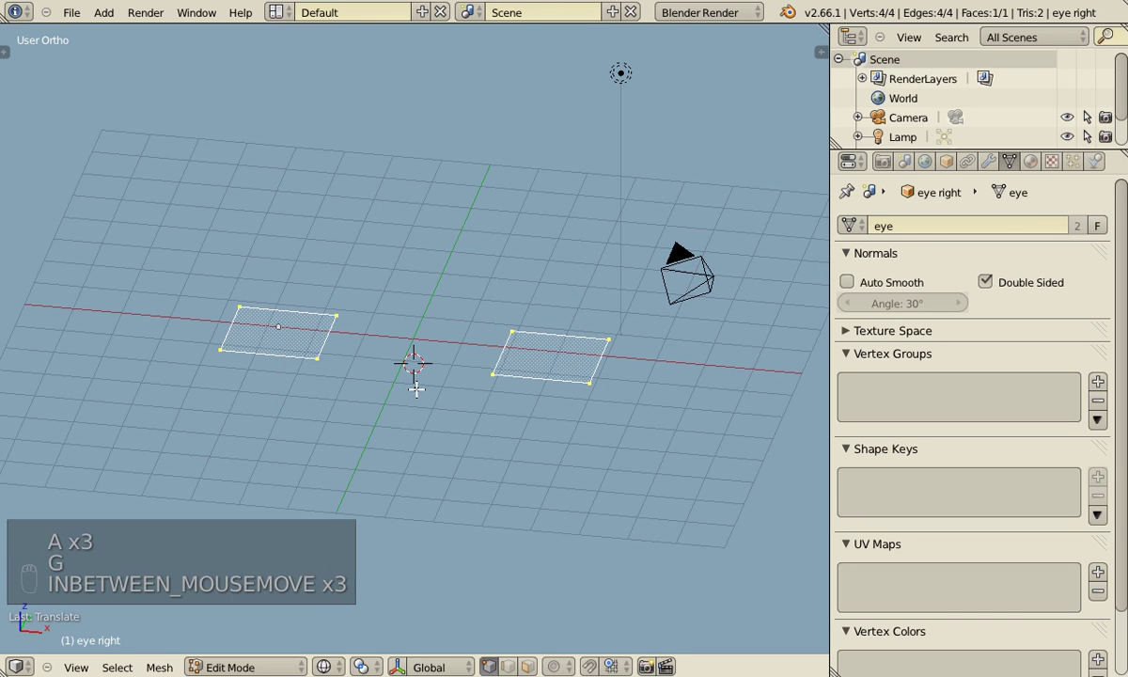
Check the flat squares in Front and Top view and return to whole-object work.
{"action": "key", "text": "KP_1"}
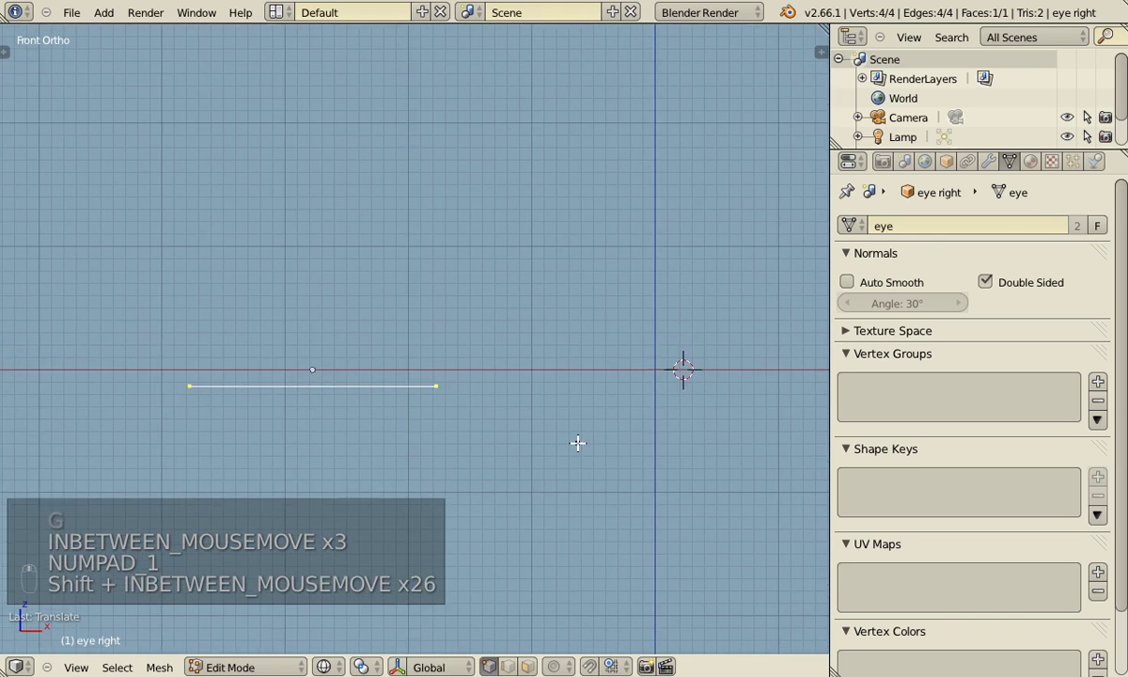
{"action": "key", "text": "g"}
{"action": "key", "text": "Tab"}
{"action": "key", "text": "KP_7"}
{"action": "middle_click", "coordinate": [558, 355]}
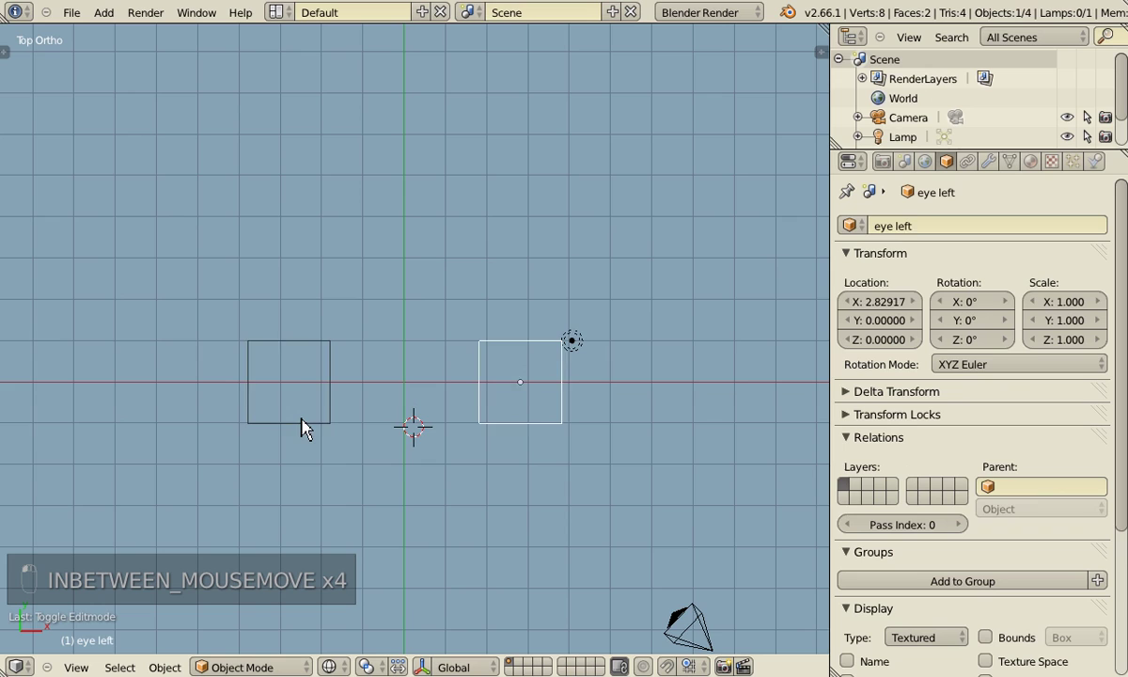
Spread the top corners outward to widen the top edge of the eye shape.
{"action": "key", "text": "Tab"}
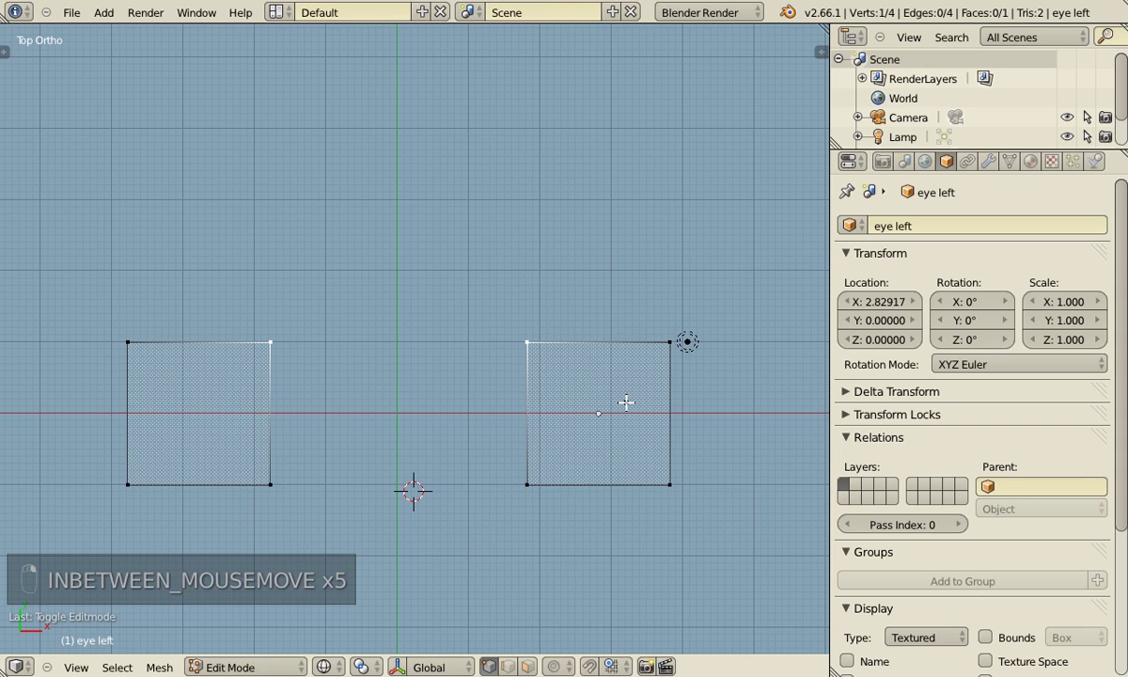
{"action": "key", "text": "g"}
{"action": "key", "text": "g"}
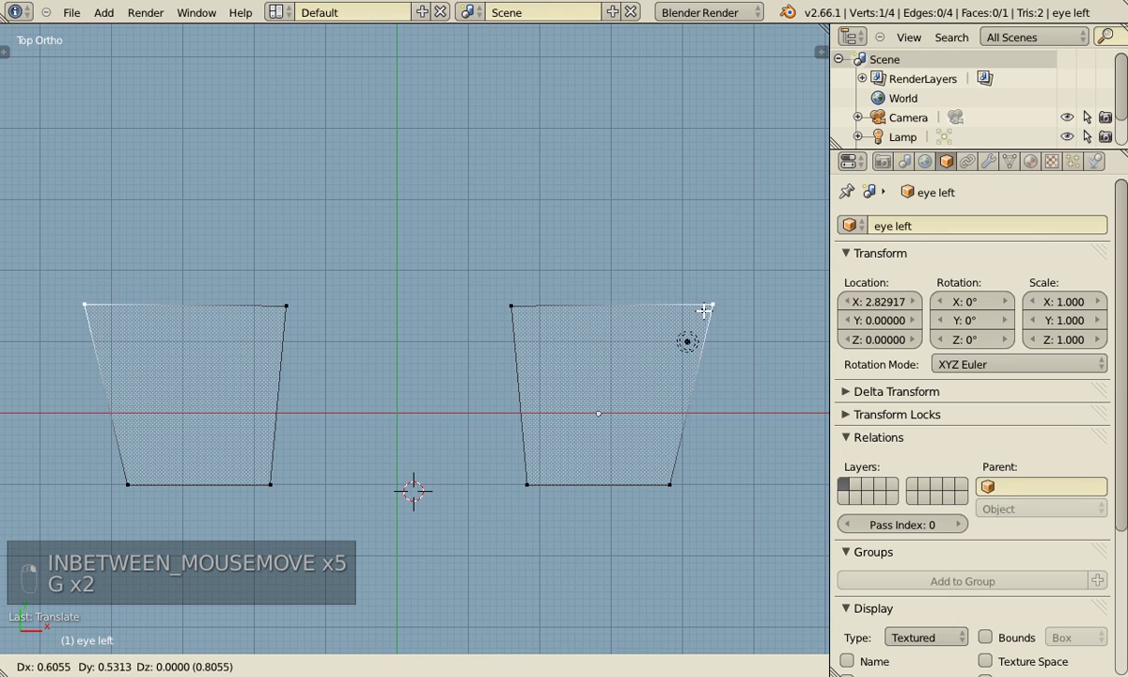
{"action": "key", "text": "g"}
{"action": "key", "text": "g"}
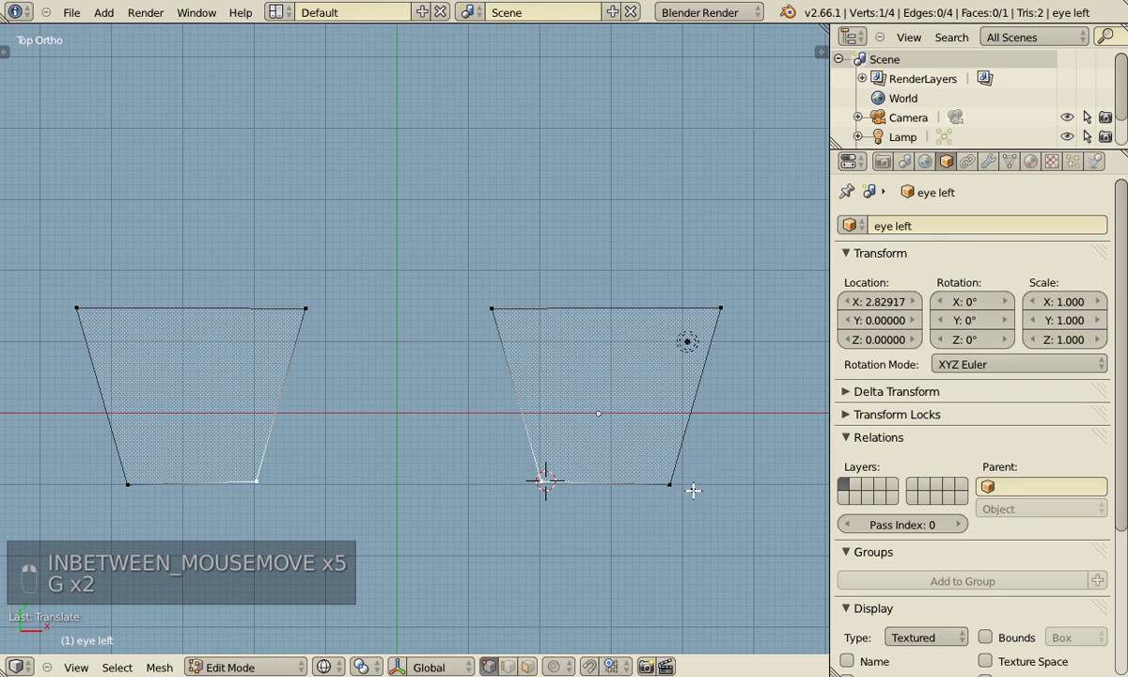
{"action": "key", "text": "g"}
{"action": "key", "text": "g"}
Add a vertical and a horizontal loop cut, then lower the outer top corners.
{"action": "key", "text": "ctrl+r"}
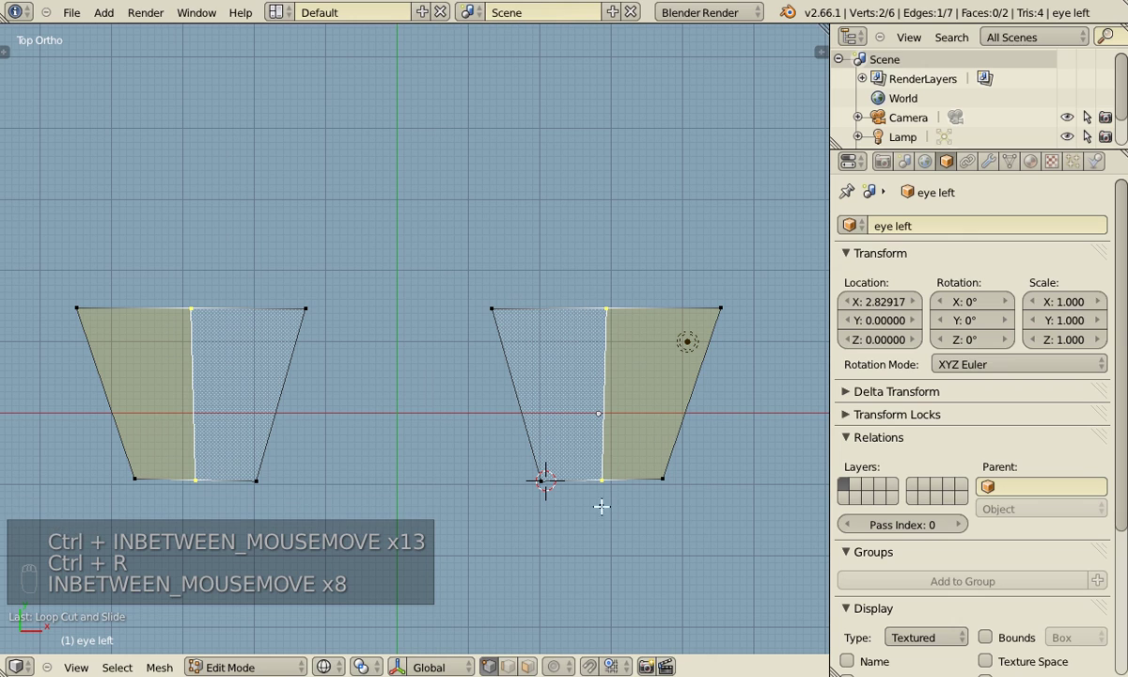
{"action": "key", "text": "ctrl+r"}
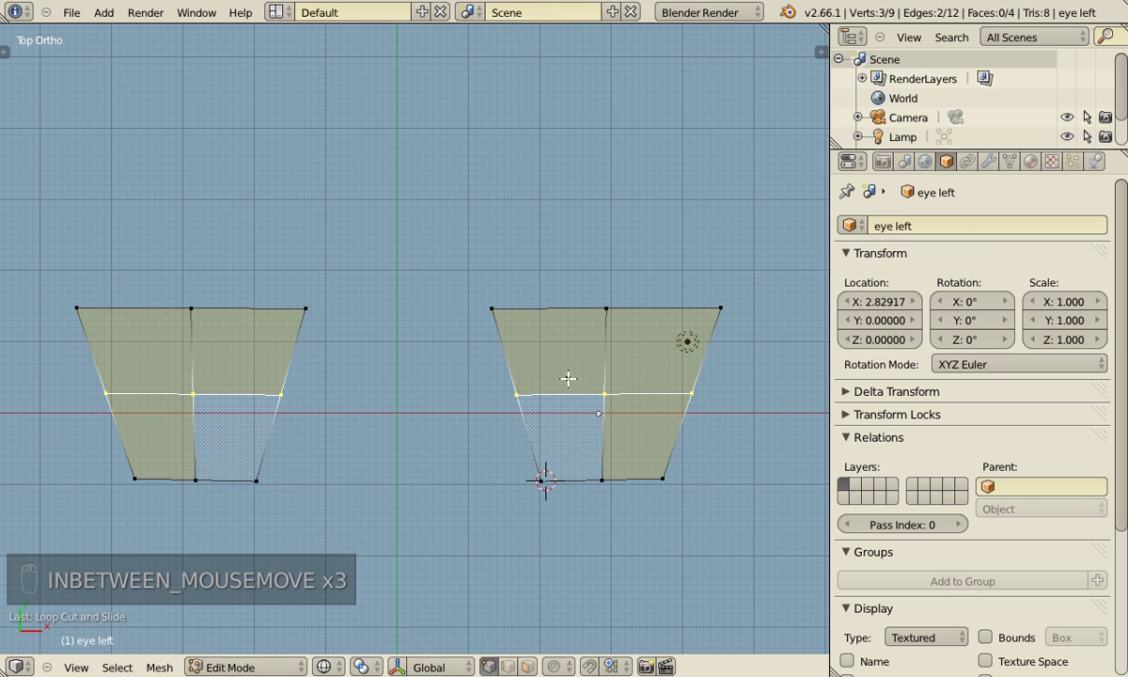
{"action": "key", "text": "g"}
{"action": "key", "text": "g"}
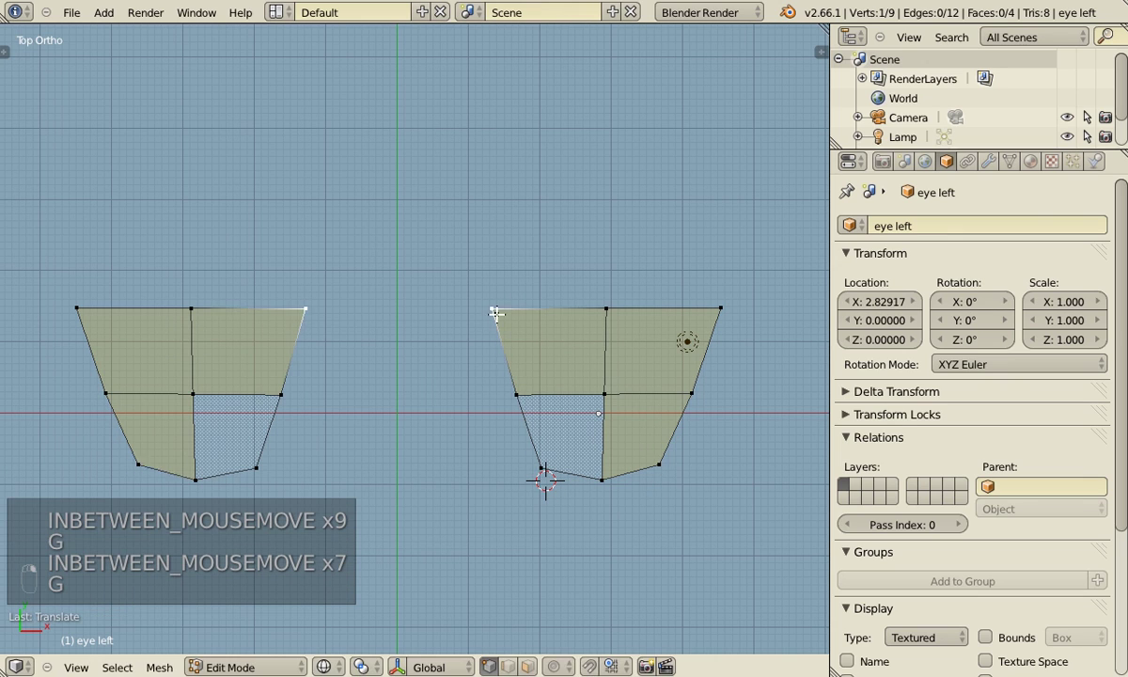
{"action": "key", "text": "g"}
{"action": "key", "text": "g"}
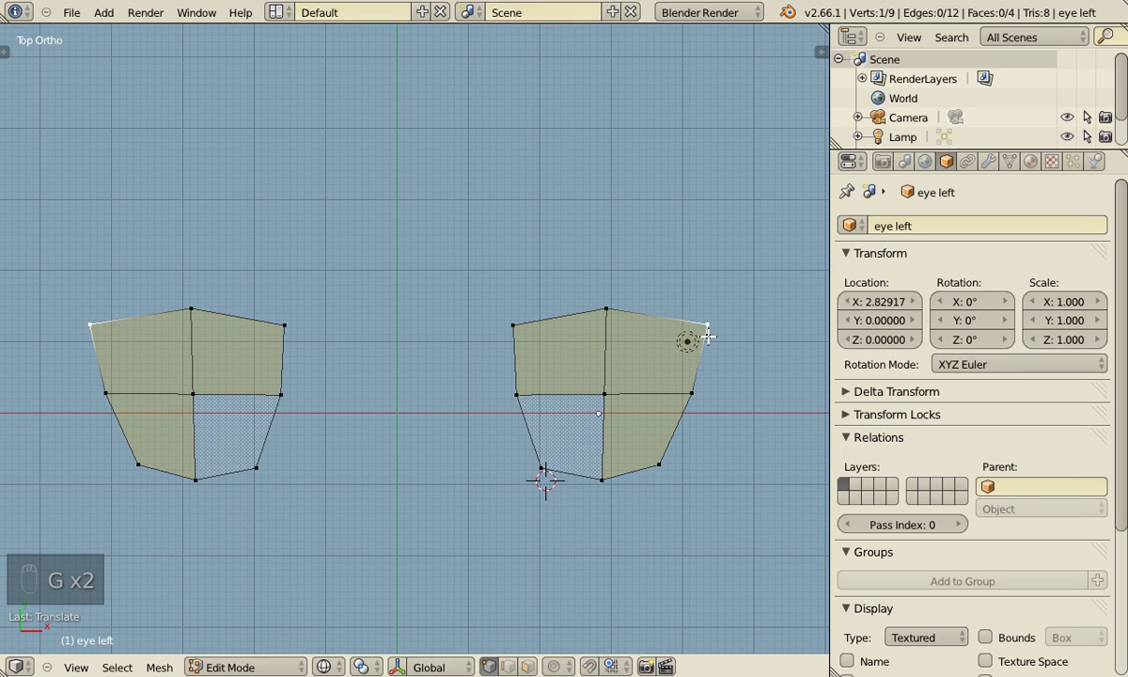
Nudge the corner and side points and raise the top middle point into a peak.
{"action": "key", "text": "g"}
{"action": "key", "text": "g"}
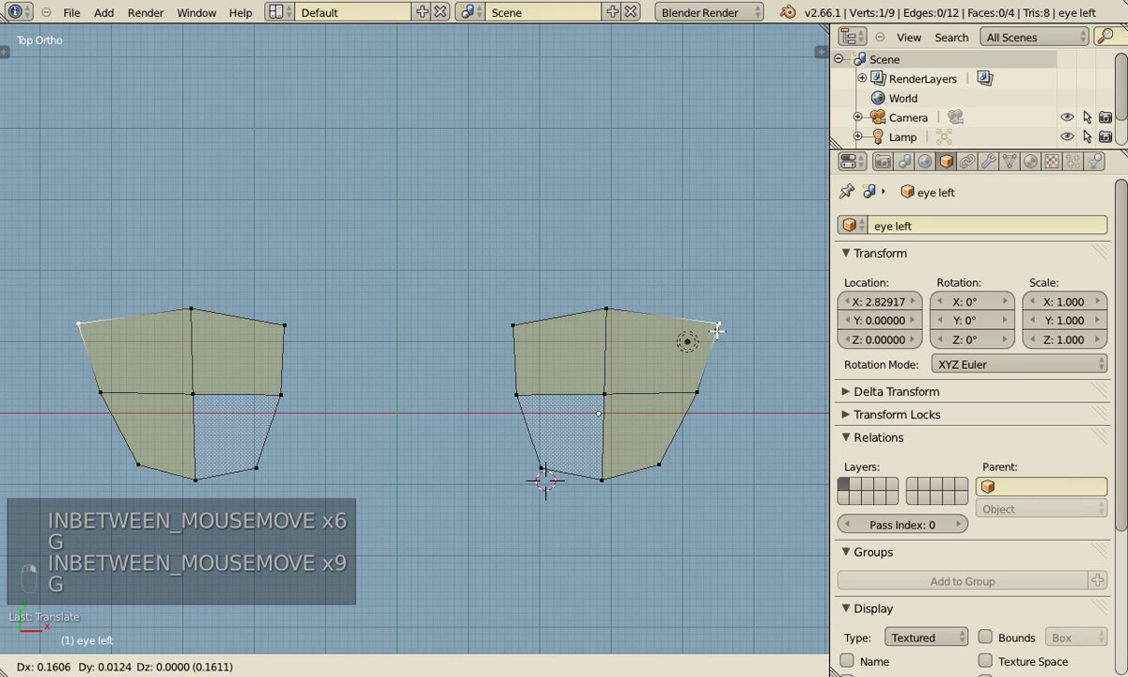
{"action": "key", "text": "g"}
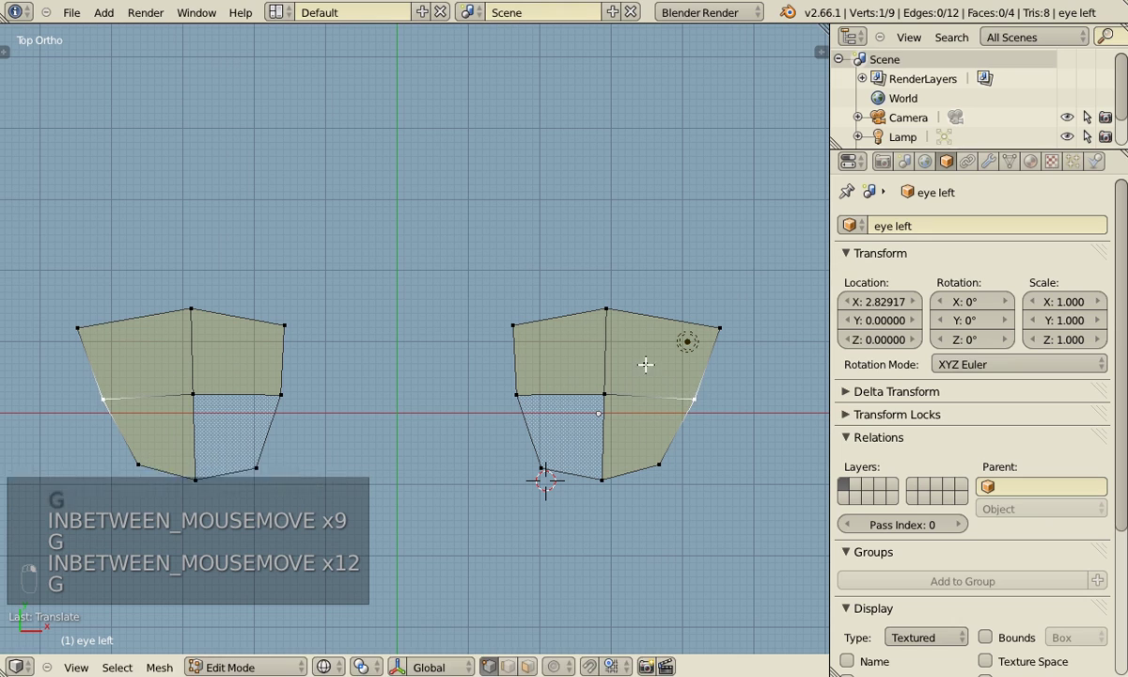
{"action": "key", "text": "g"}
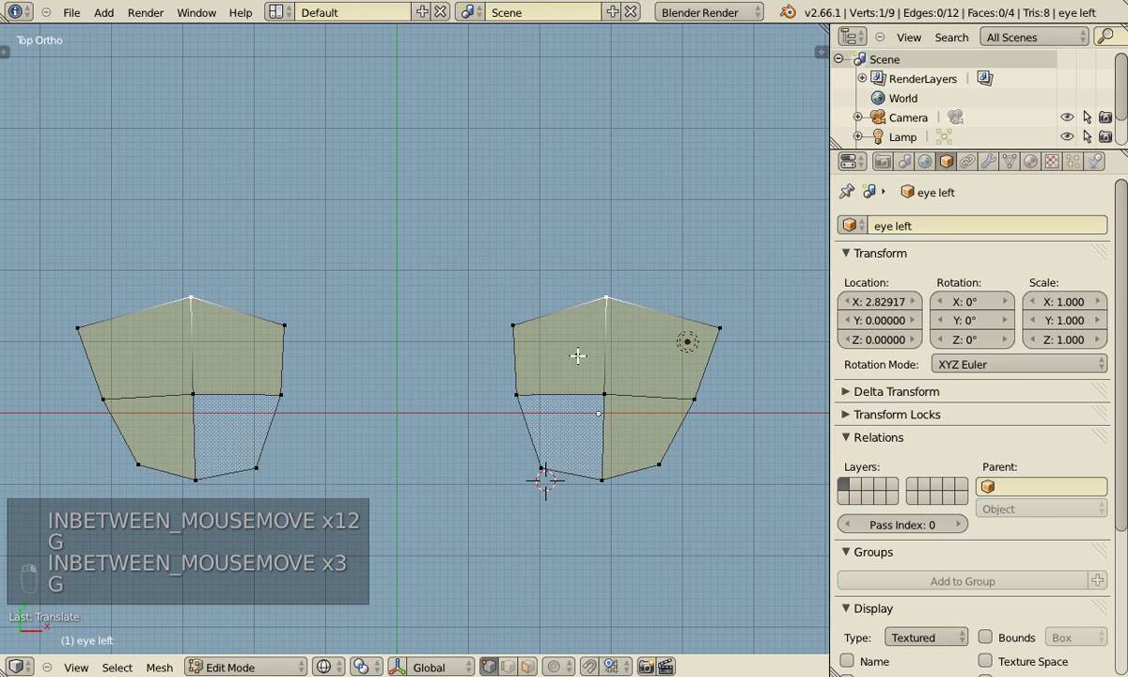
Smooth the eyes with a level-3 subdivision surface modifier and look through the camera.
{"action": "key", "text": "Tab"}
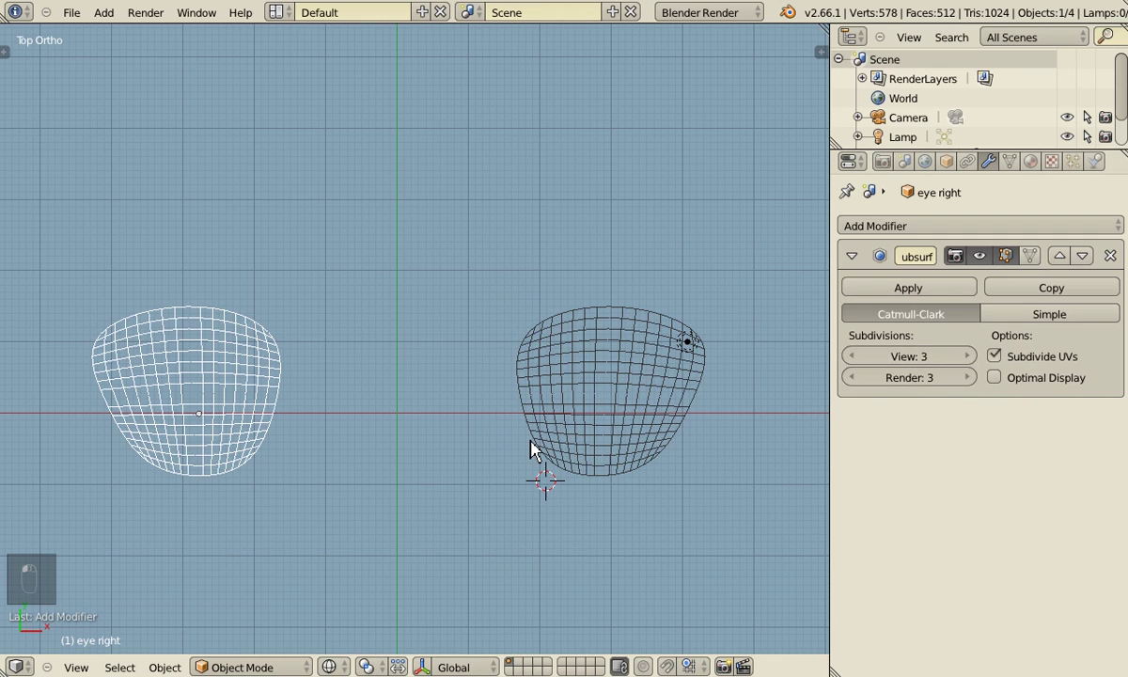
{"action": "key", "text": "z"}
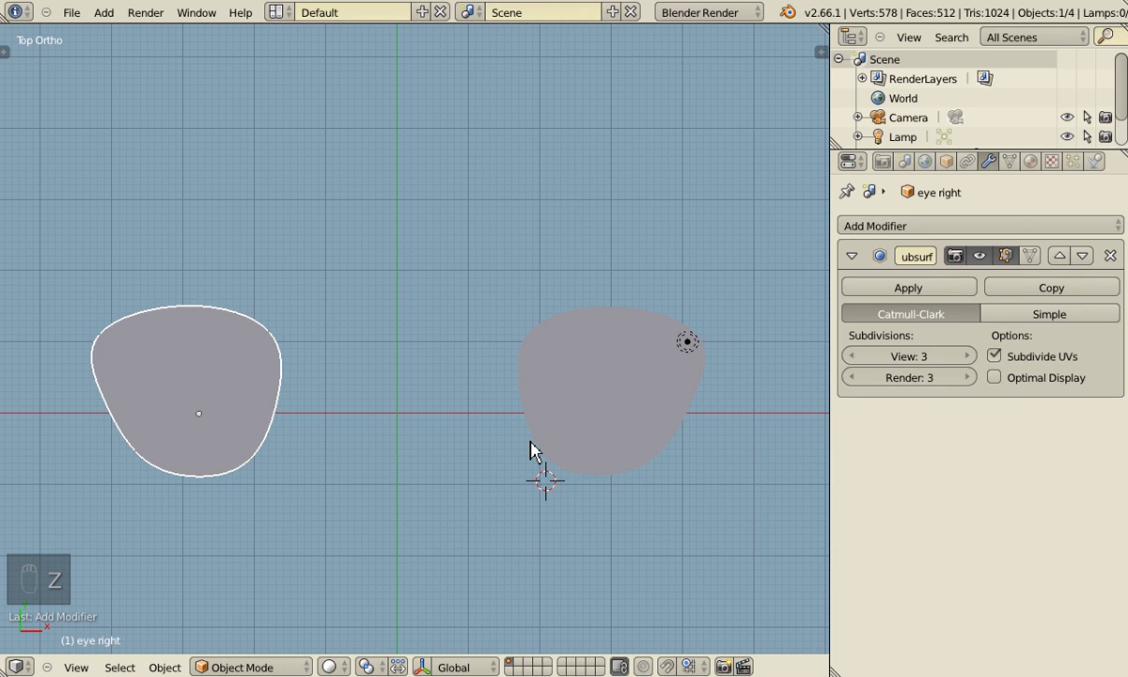
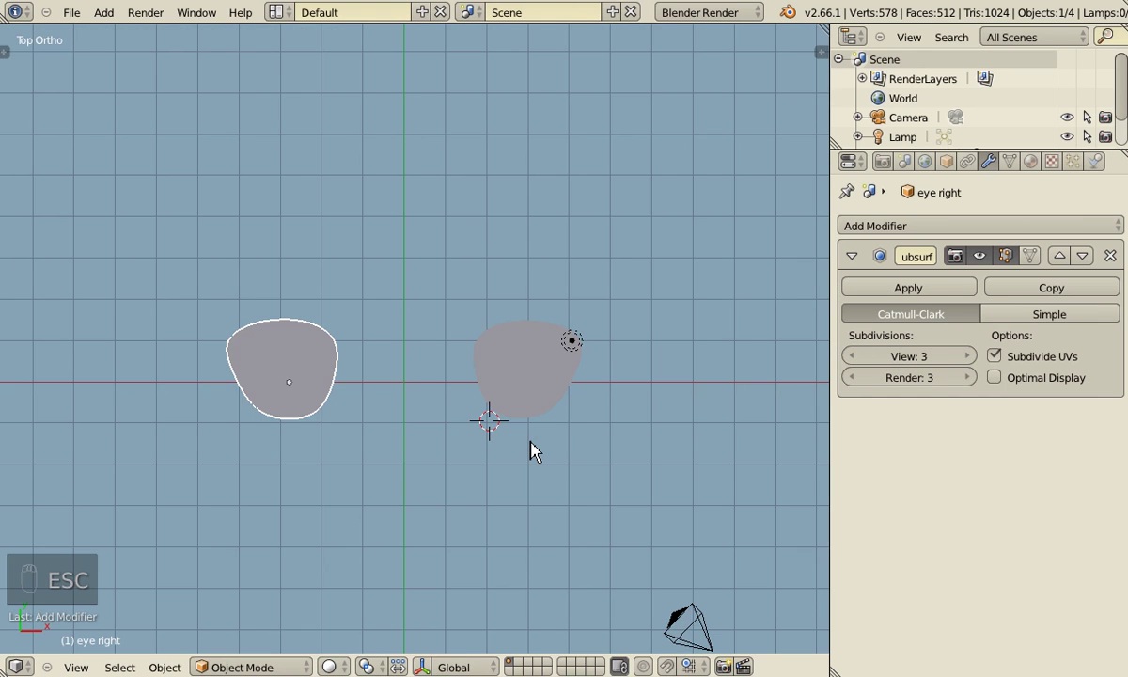
{"action": "key", "text": "ctrl+alt+KP_0"}
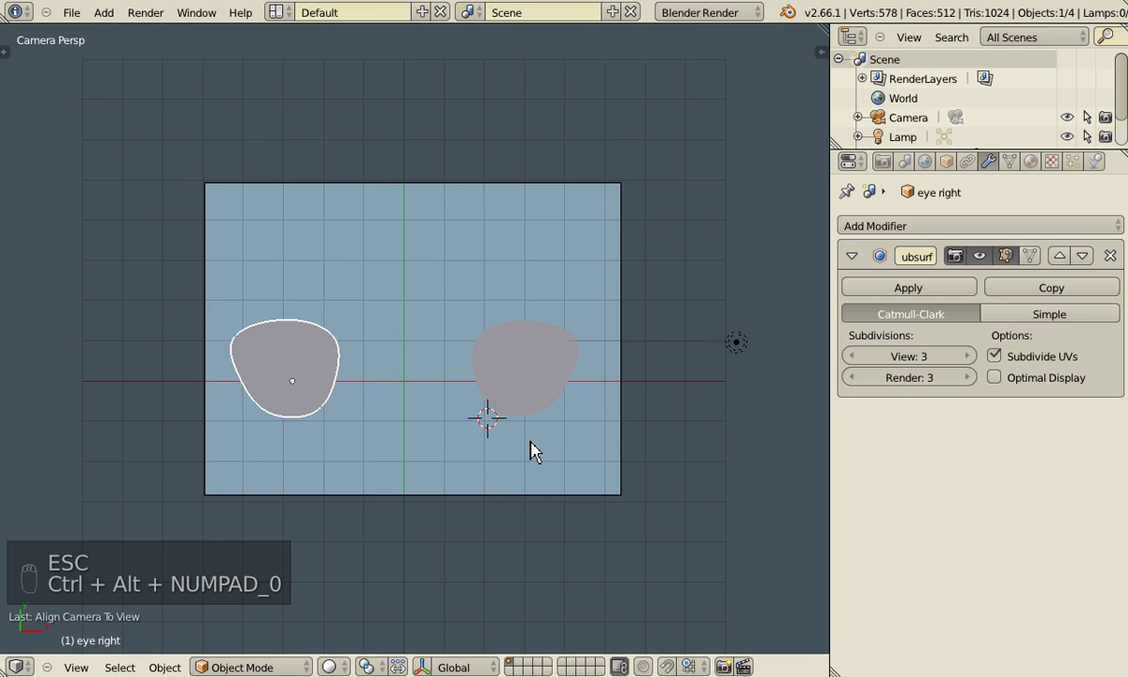
Move the camera to recentre both eyes in its orthographic frame.
{"action": "key", "text": "g"}
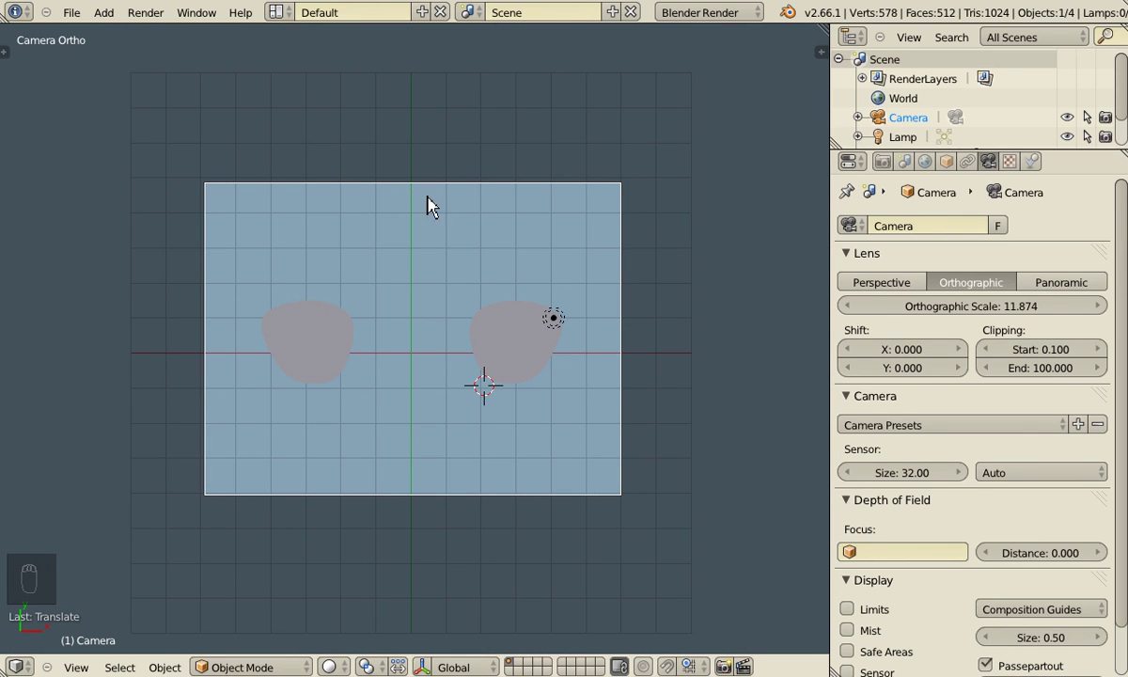
{"action": "key", "text": "g"}
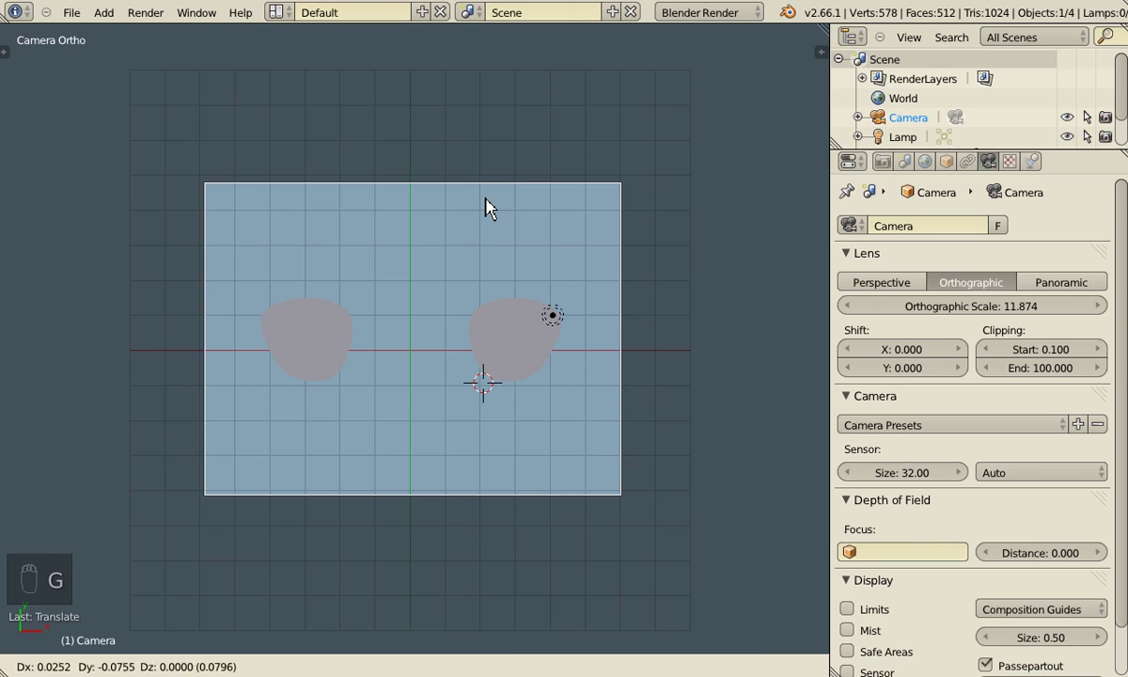
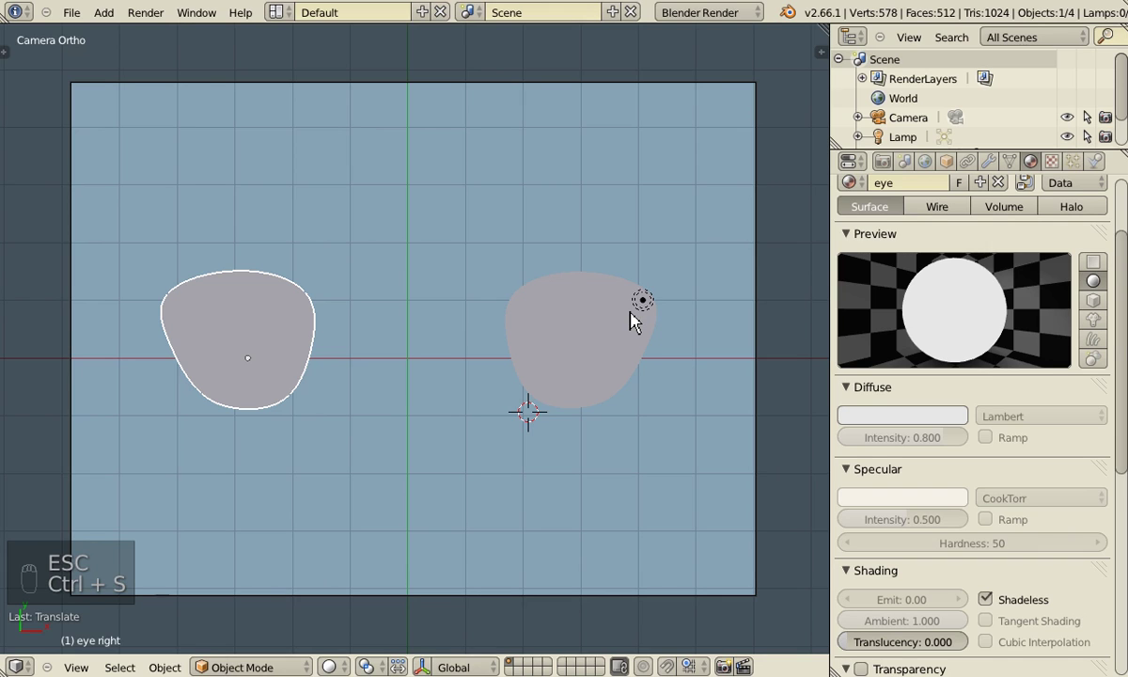
Reposition outline vertices of the right eye and switch to edge selection.
{"action": "key", "text": "Tab"}
{"action": "key", "text": "g"}
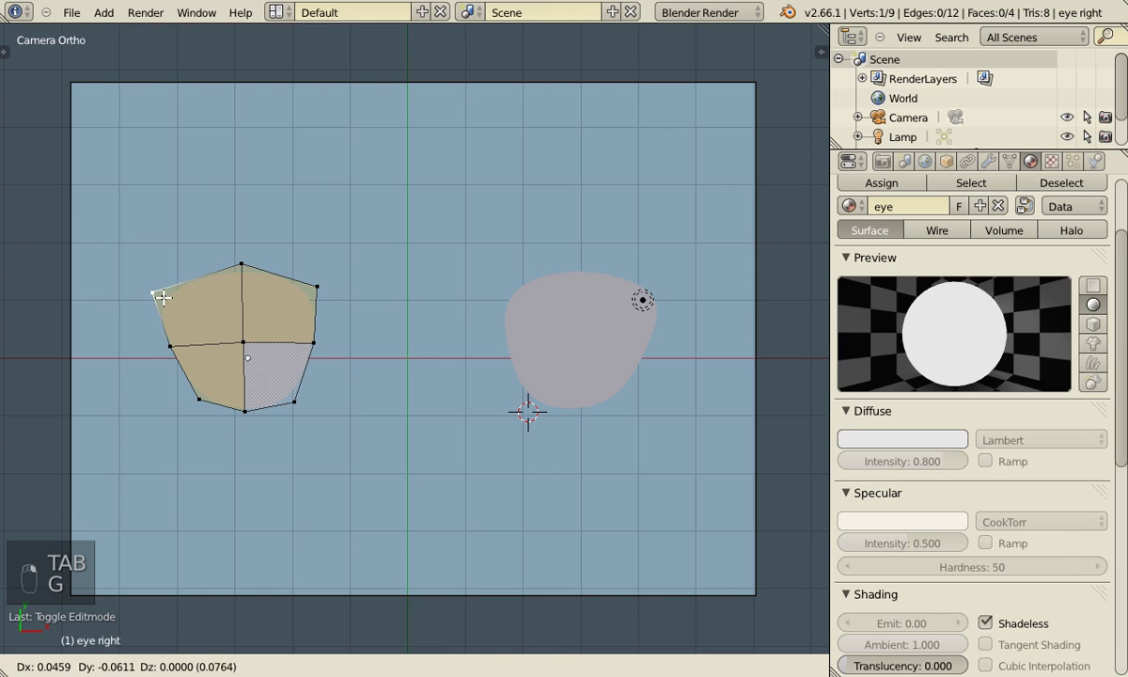
{"action": "key", "text": "g"}
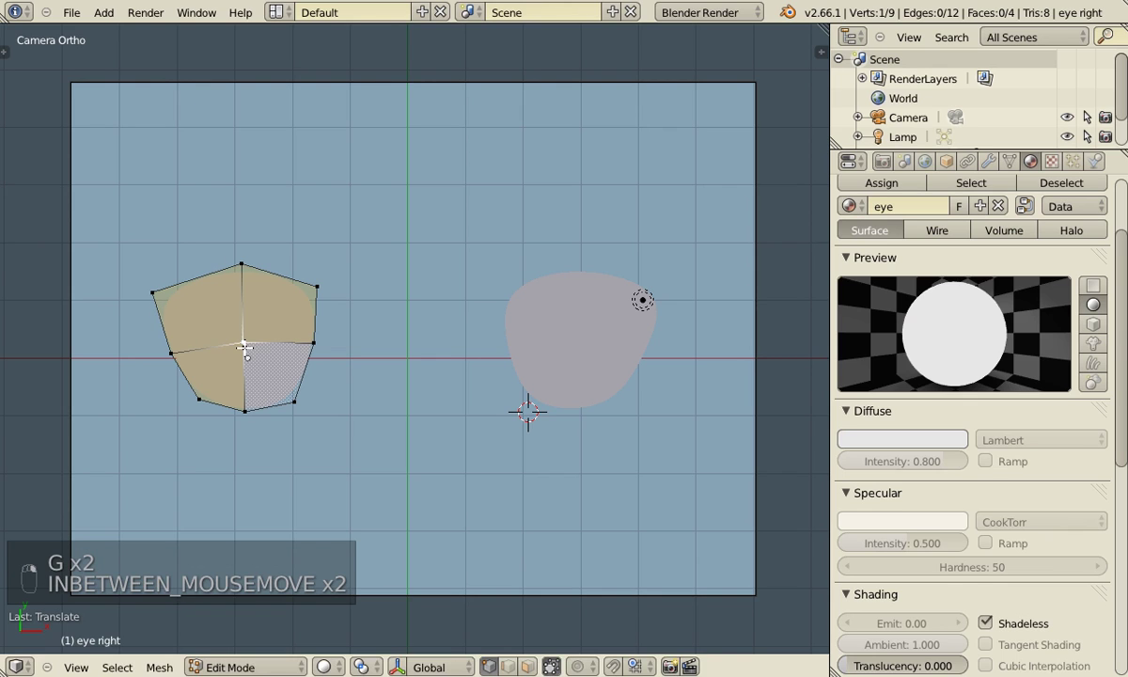
{"action": "key", "text": "g"}
{"action": "key", "text": "g"}
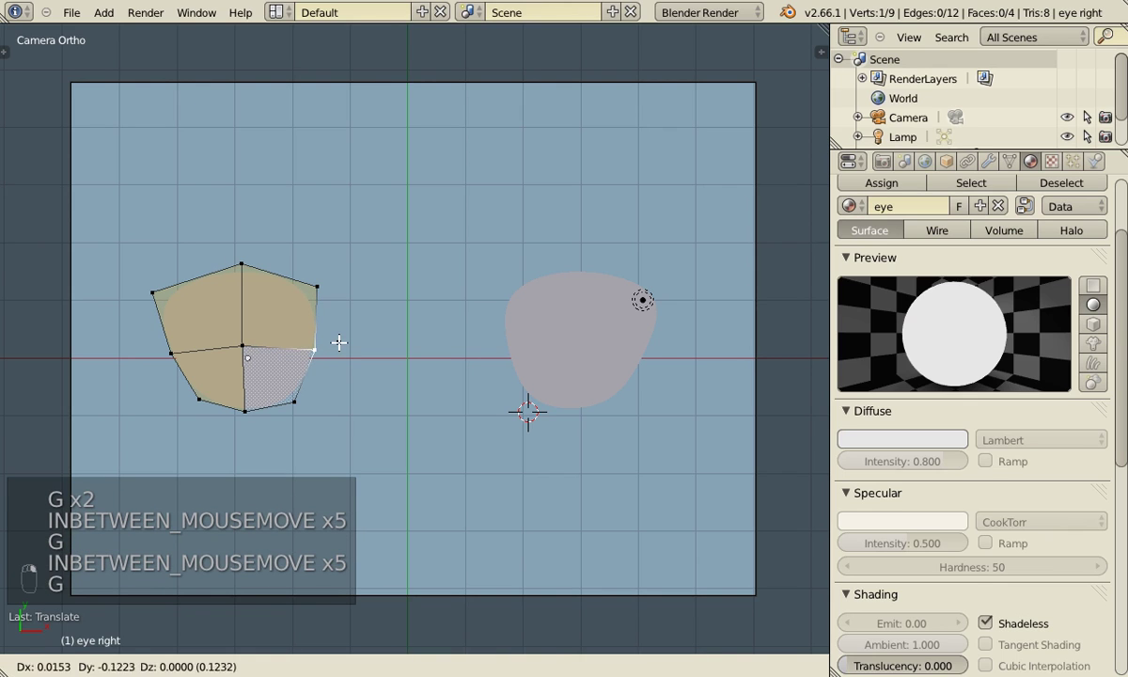
{"action": "key", "text": "ctrl+Tab"}
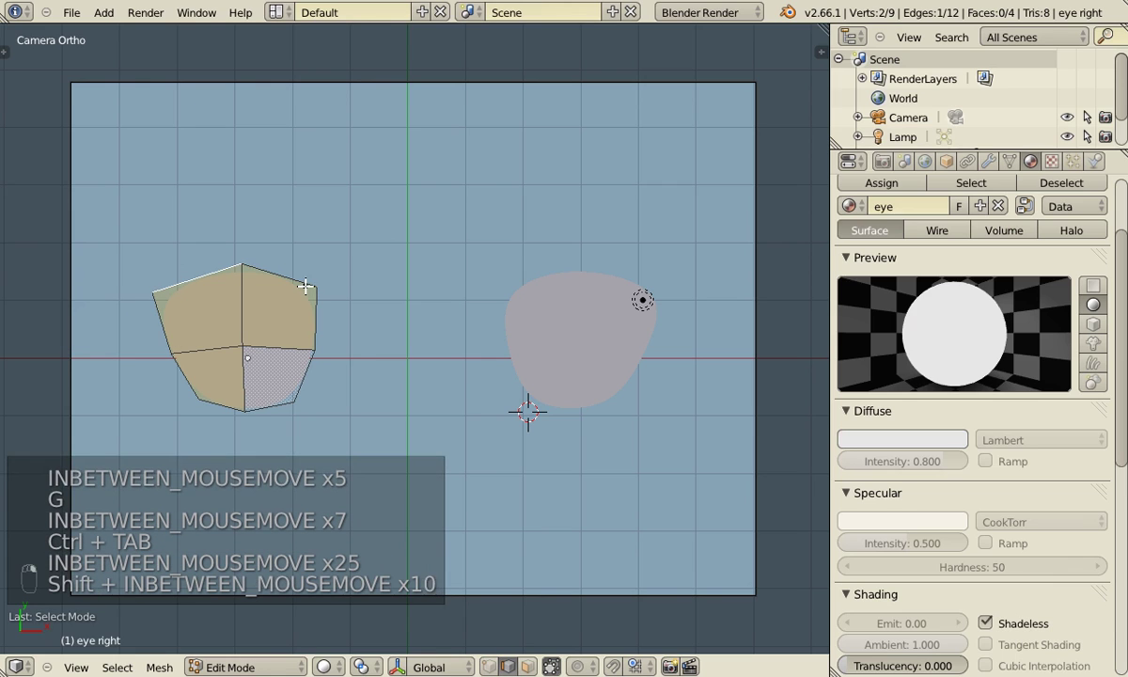
Extrude the top edges upward into a separate strip of faces for the upper lash.
{"action": "key", "text": "shift+d"}
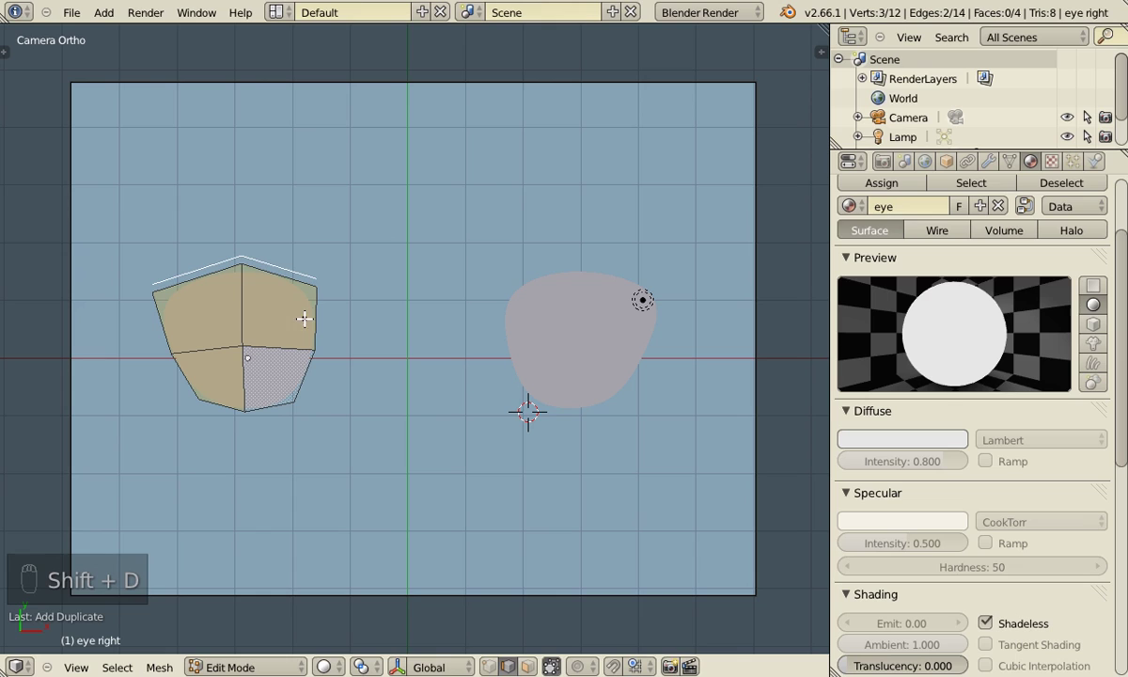
{"action": "key", "text": "e"}
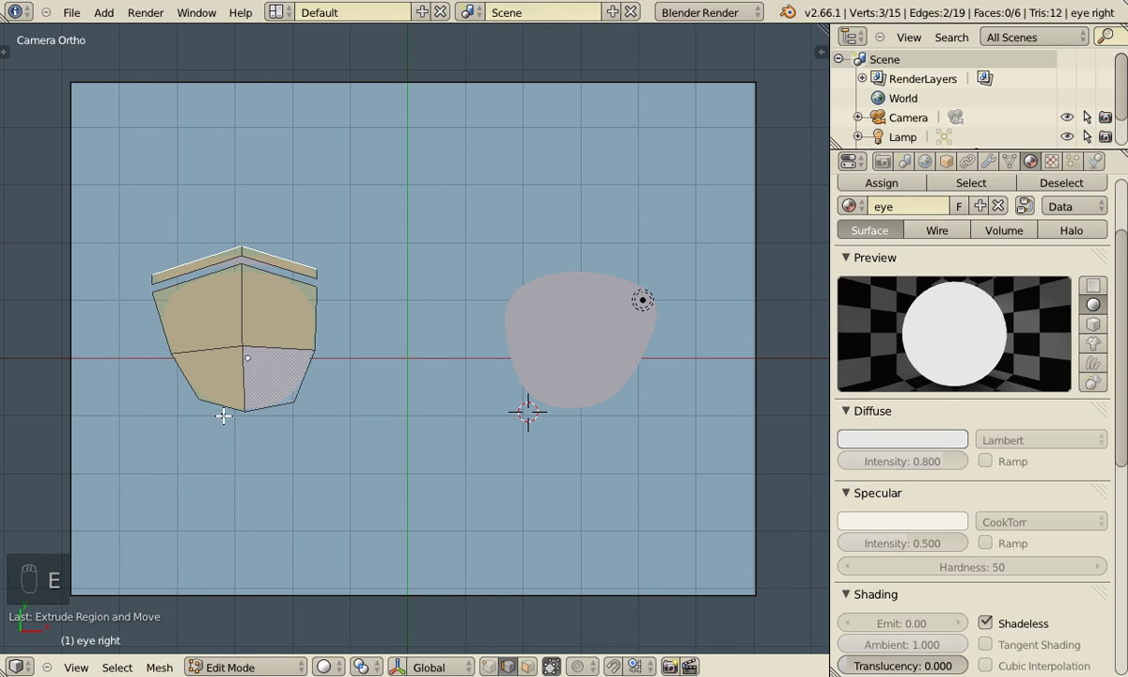
{"action": "key", "text": "g"}
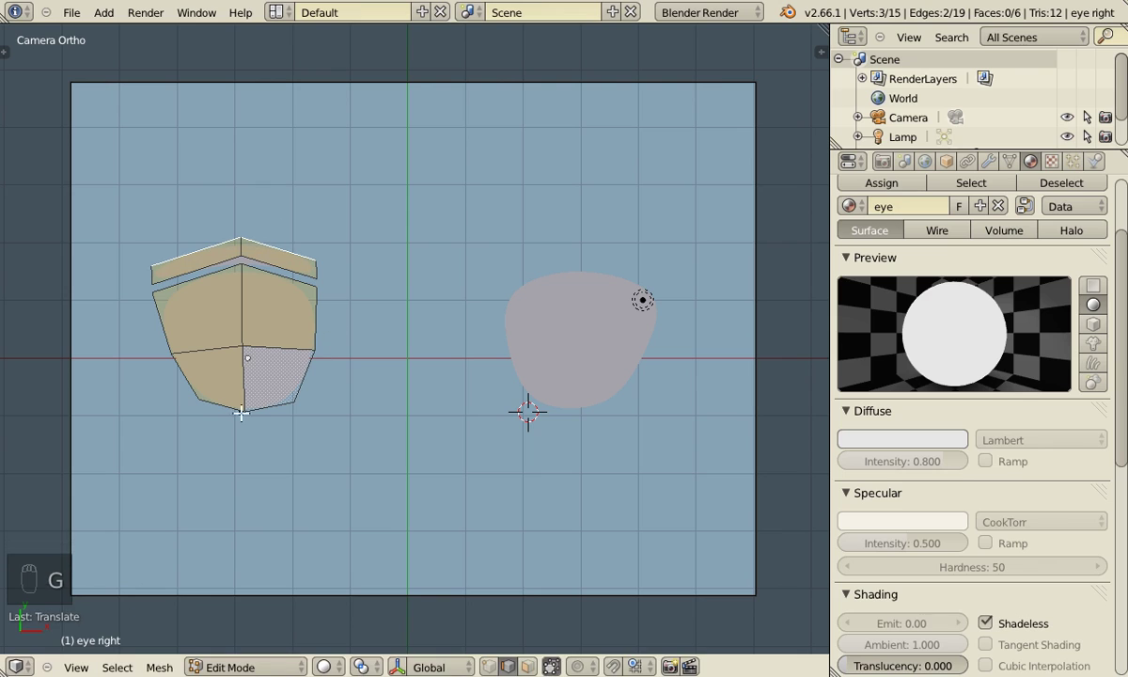
{"action": "key", "text": "e"}
{"action": "key", "text": "ctrl+z"}
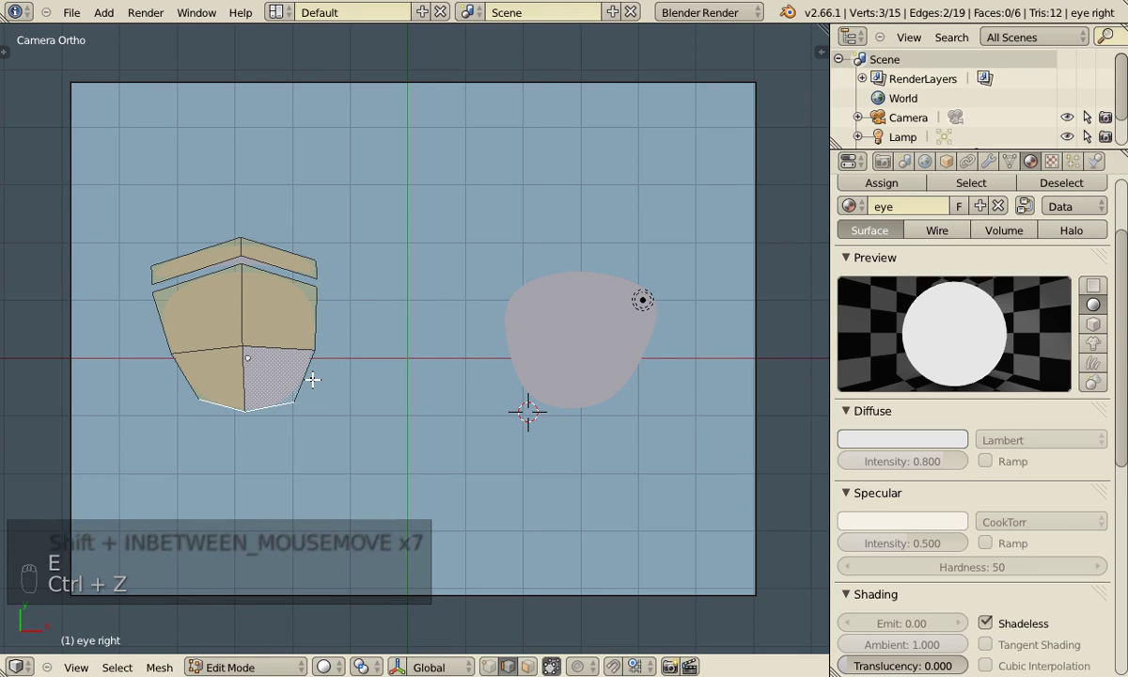
{"action": "key", "text": "d"}
{"action": "key", "text": "shift+d"}
{"action": "key", "text": "e"}
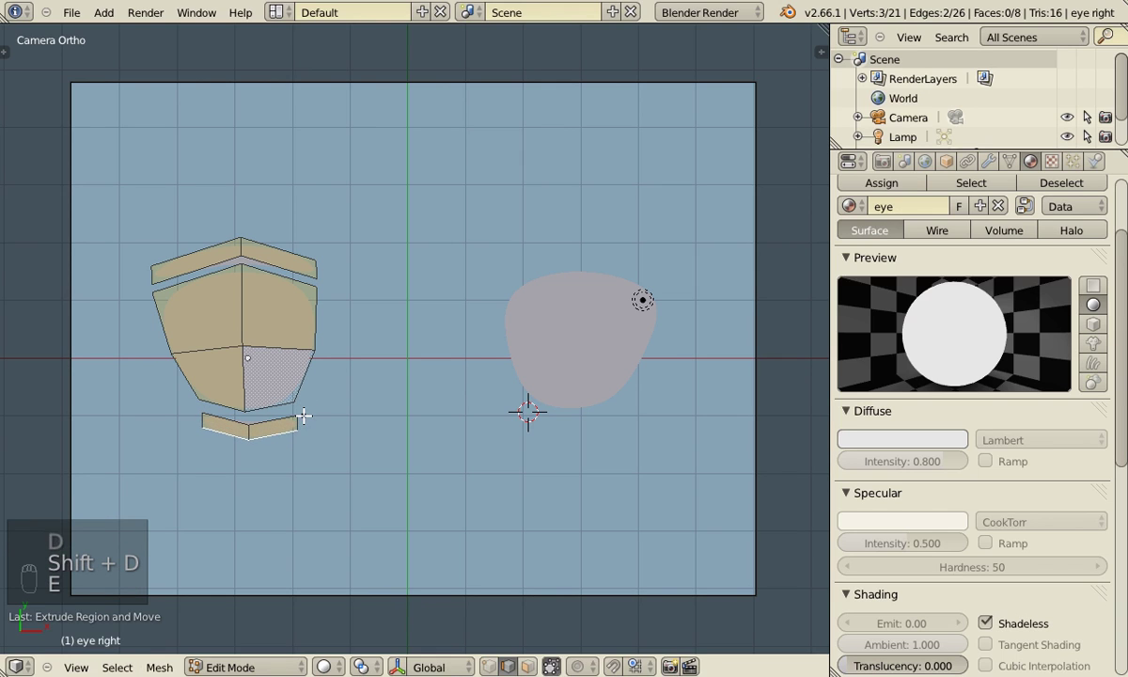
{"action": "key", "text": "l"}
{"action": "key", "text": "g"}
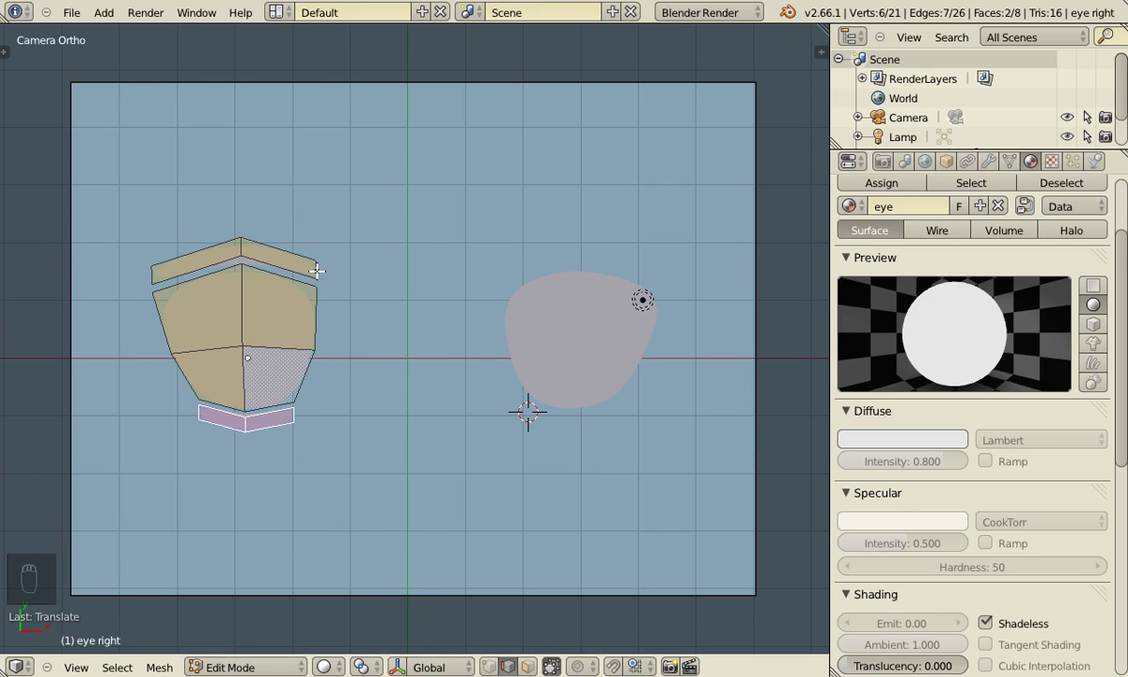
Assign the upper lash strip a new dark grey shadeless material 'eye black' at value 0.2.
{"action": "key", "text": "l"}
{"action": "key", "text": "ctrl+l"}
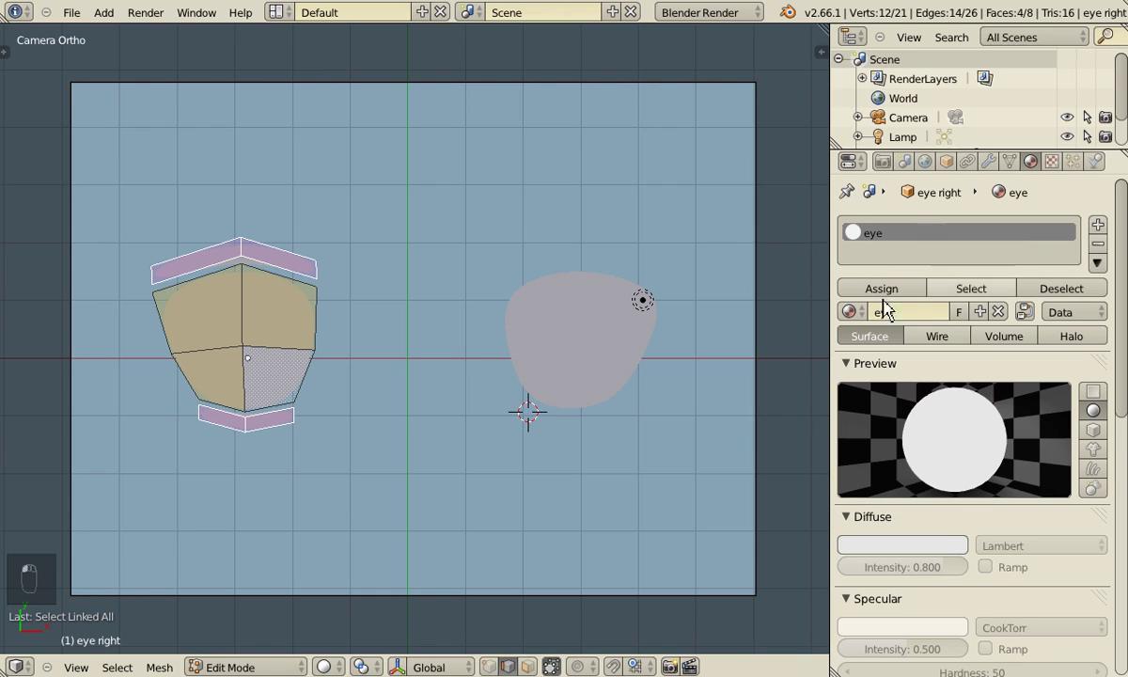
{"action": "key", "text": "Tab"}
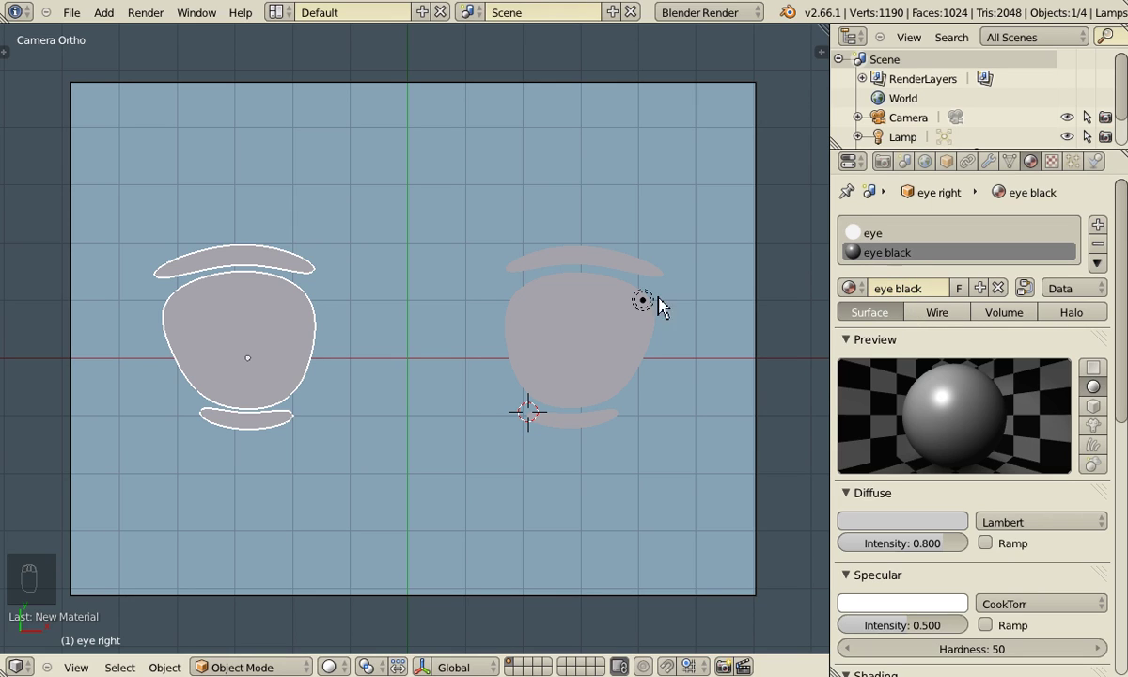
{"action": "key", "text": "Tab"}
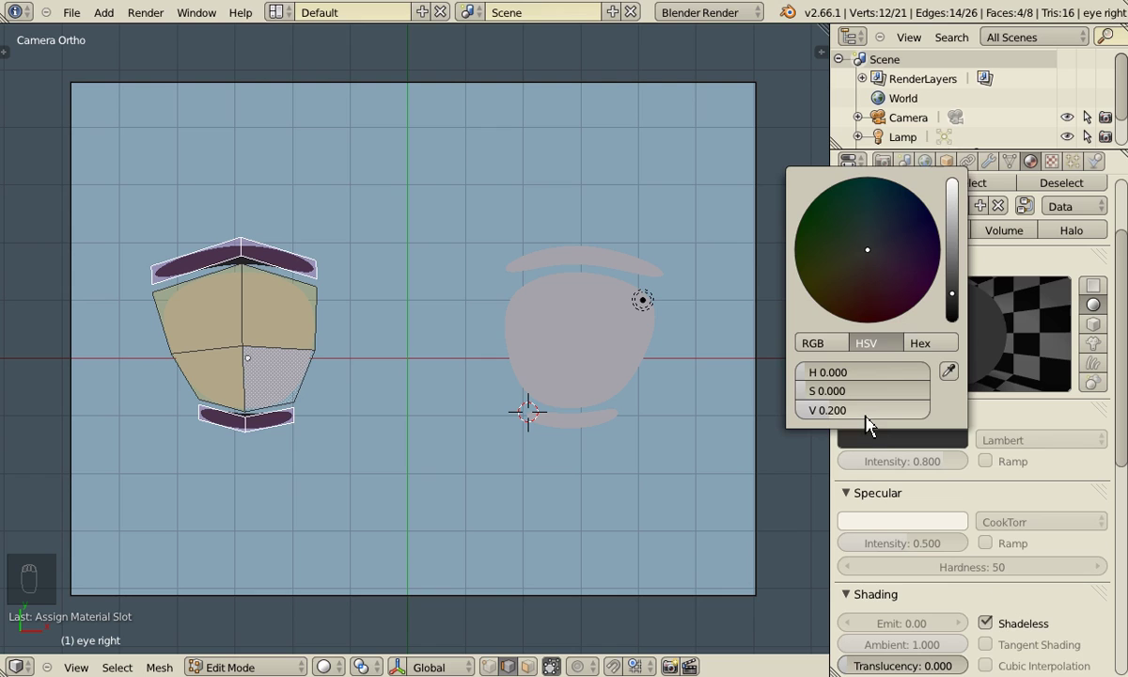
Move the dark lash strip down so it hugs the eye's upper edge.
{"action": "key", "text": "Tab"}
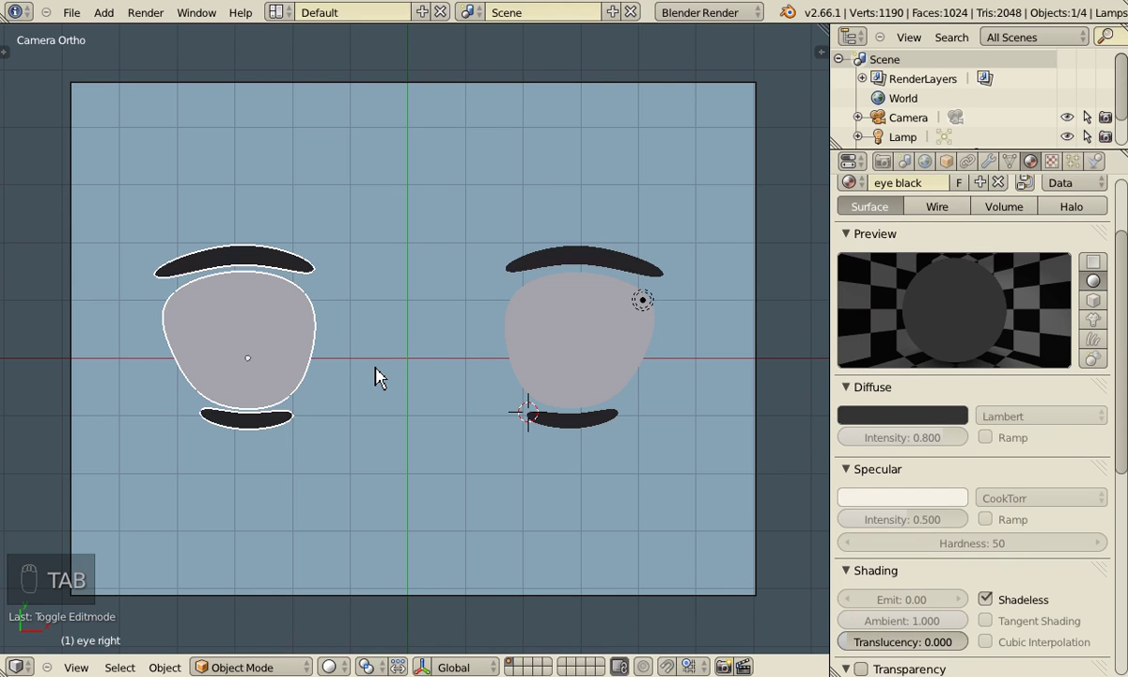
{"action": "key", "text": "ctrl+s"}
{"action": "key", "text": "Tab"}
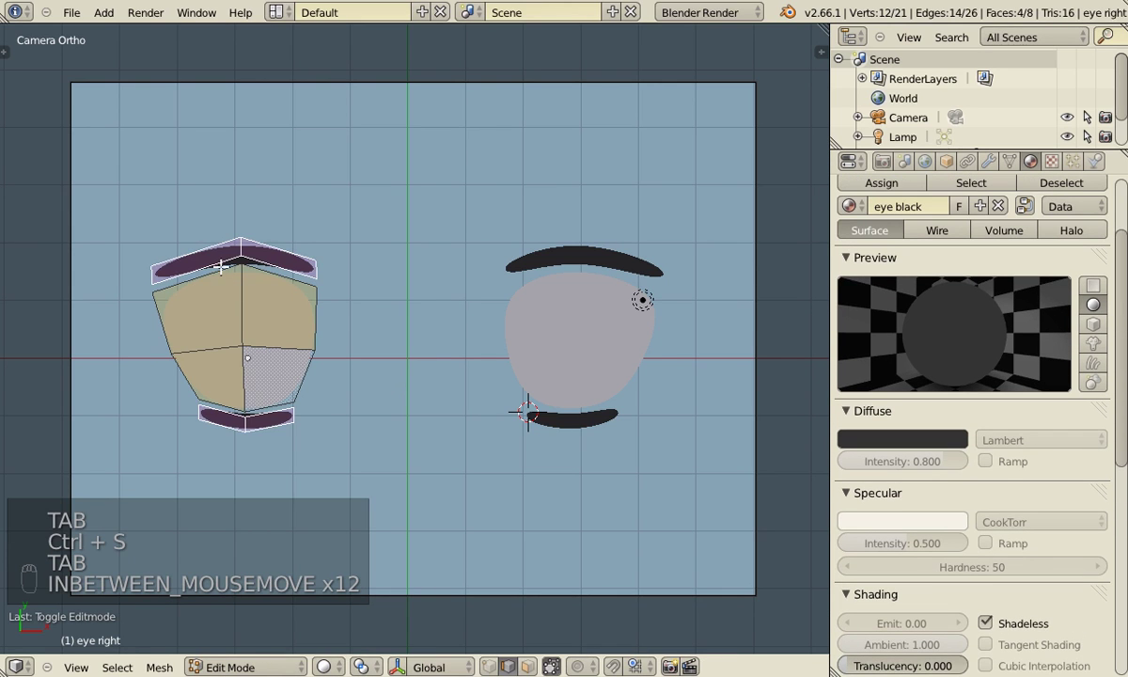
{"action": "key", "text": "l"}
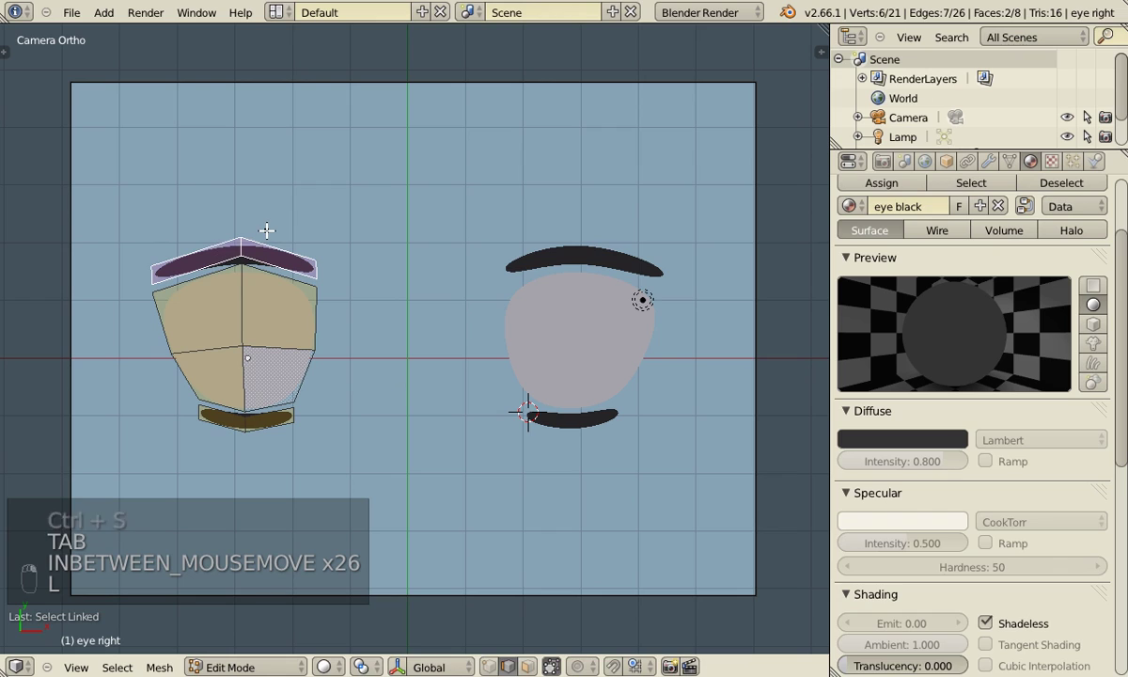
{"action": "key", "text": "g"}
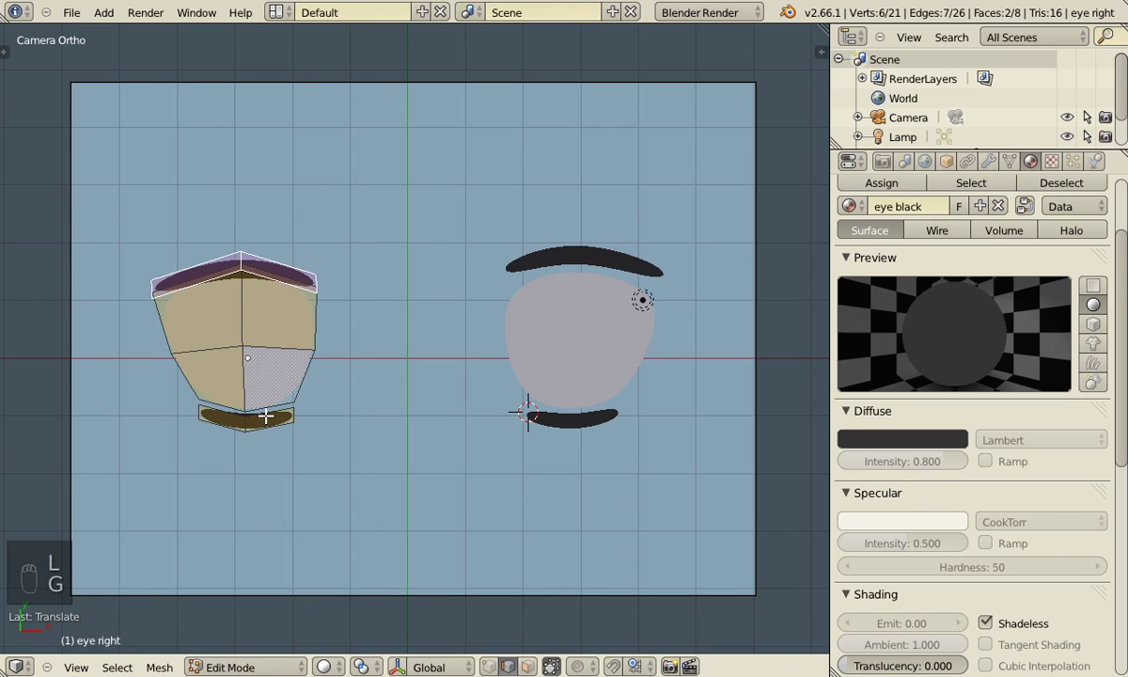
{"action": "key", "text": "l"}
Add a small dark lash piece at the outer corner, widen it, and view whole objects.
{"action": "key", "text": "g"}
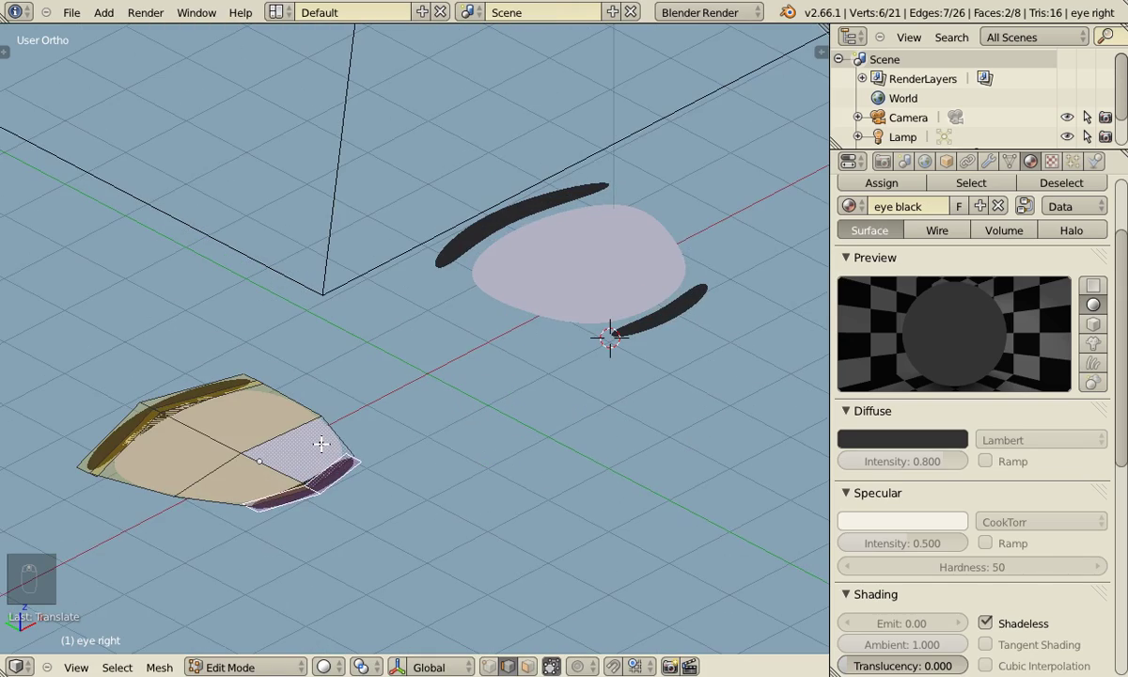
{"action": "key", "text": "KP_Decimal"}
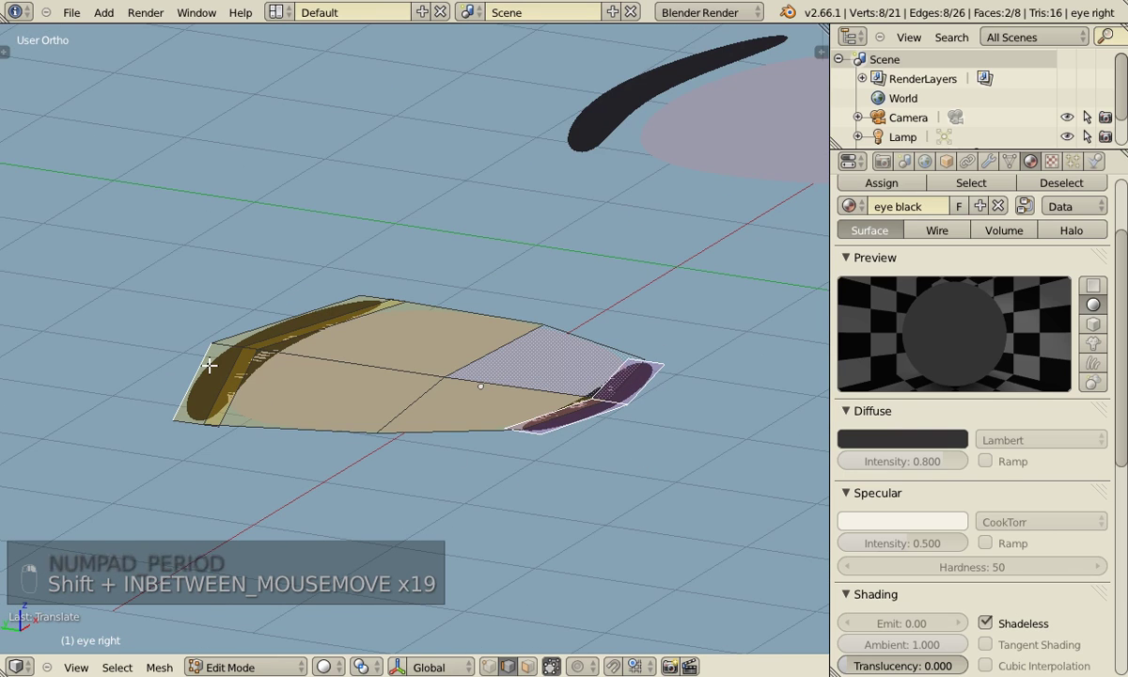
{"action": "key", "text": "ctrl+l"}
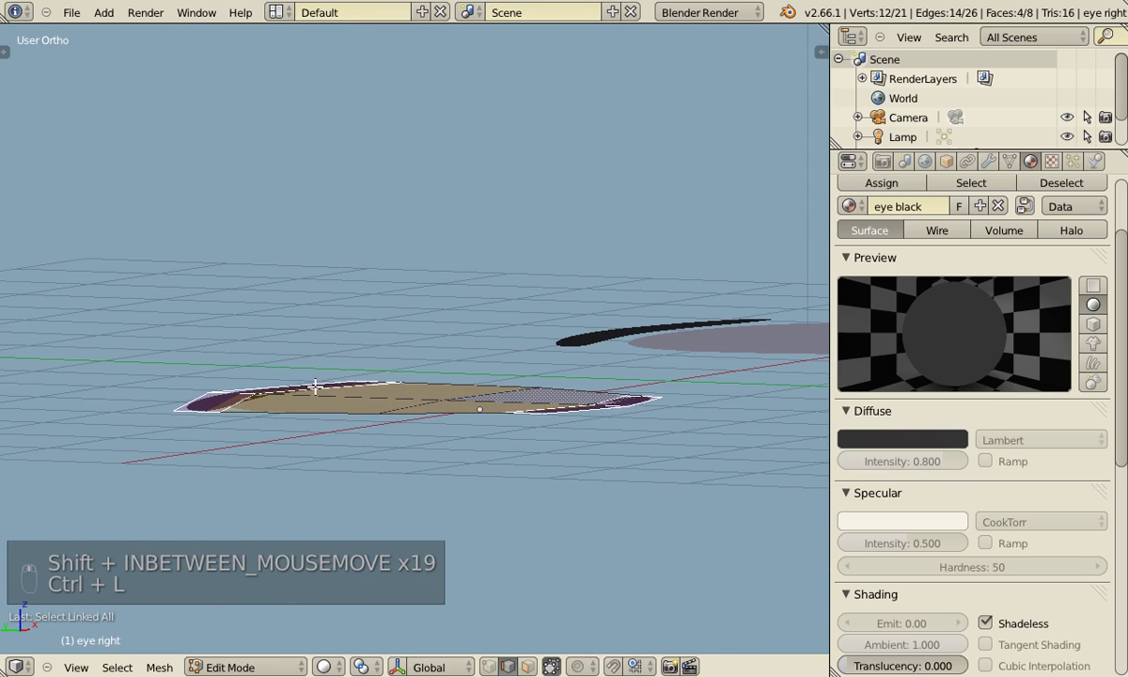
{"action": "key", "text": "g"}
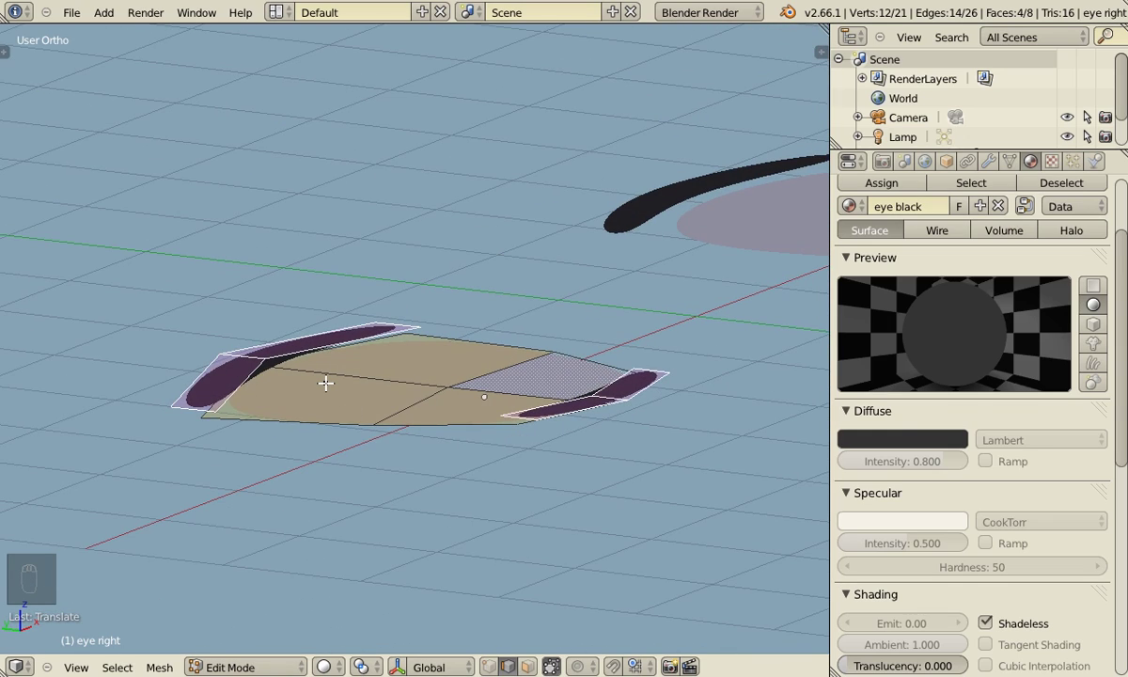
{"action": "key", "text": "g"}
{"action": "key", "text": "ctrl+z"}
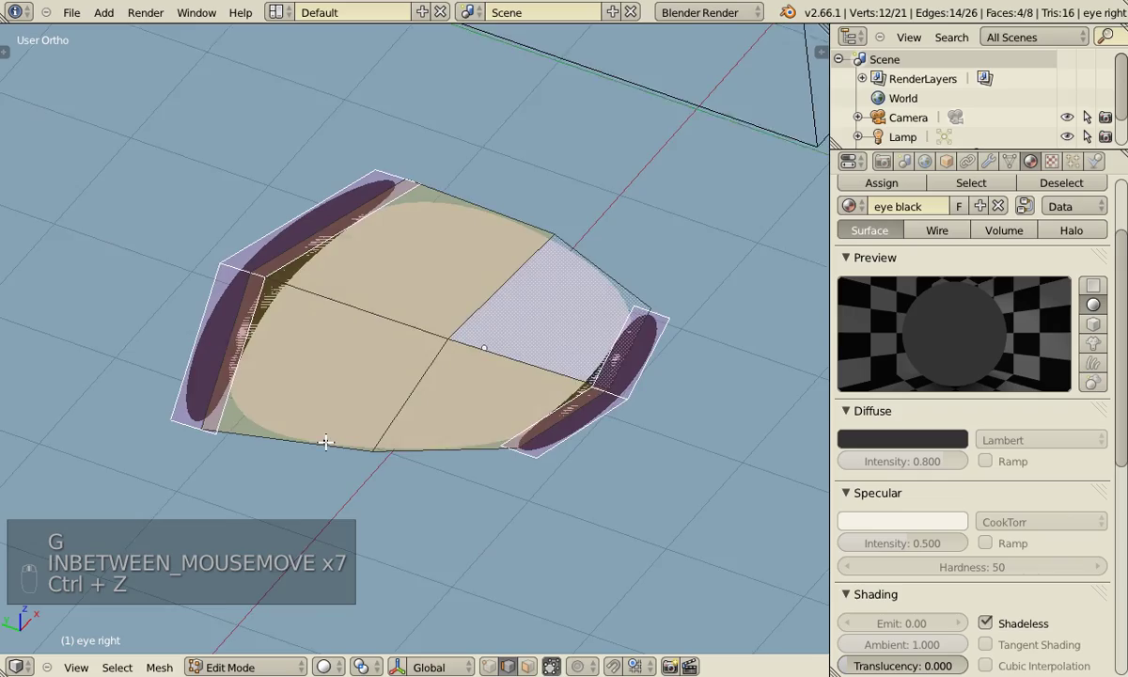
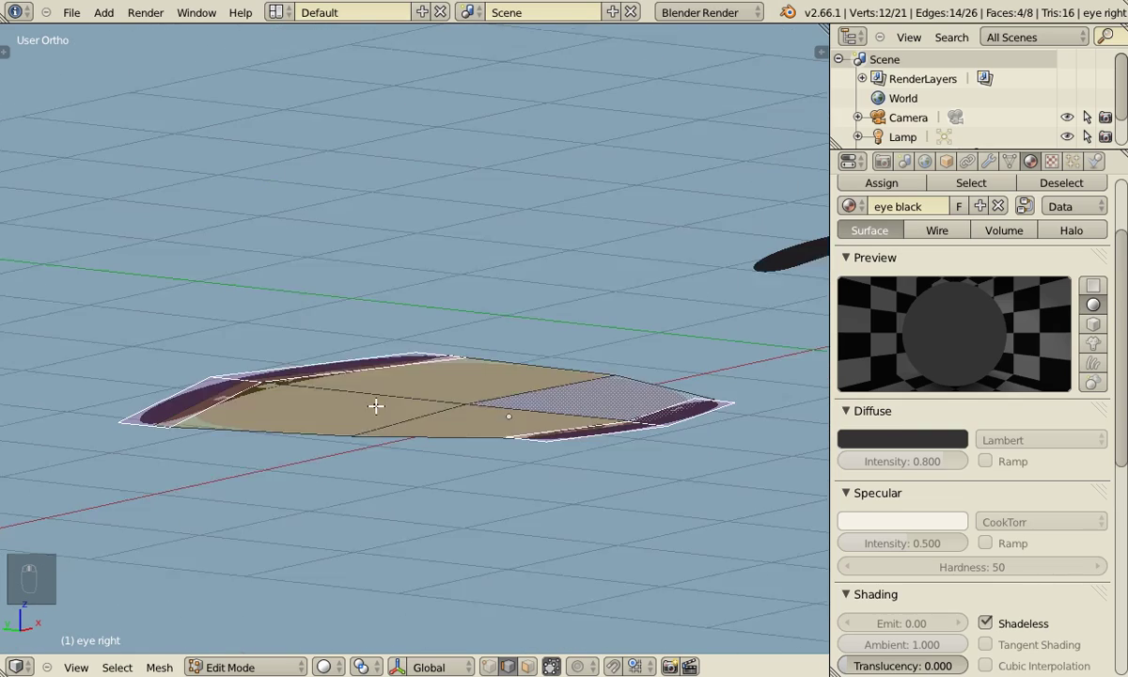
{"action": "key", "text": "g"}
{"action": "key", "text": "Tab"}
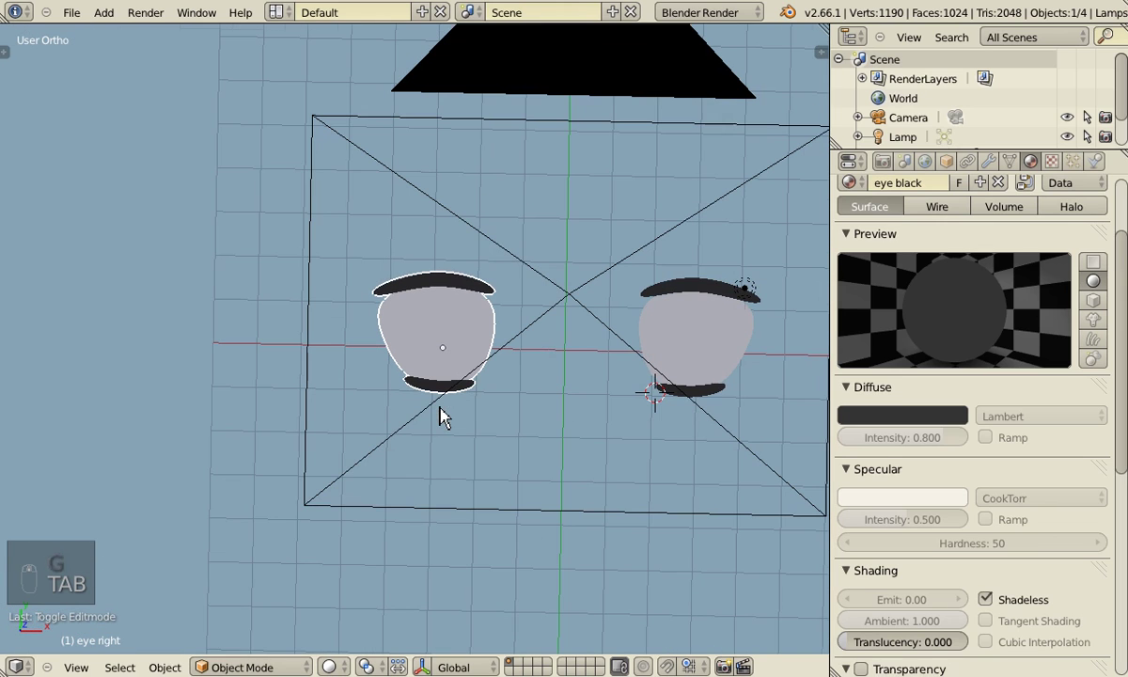
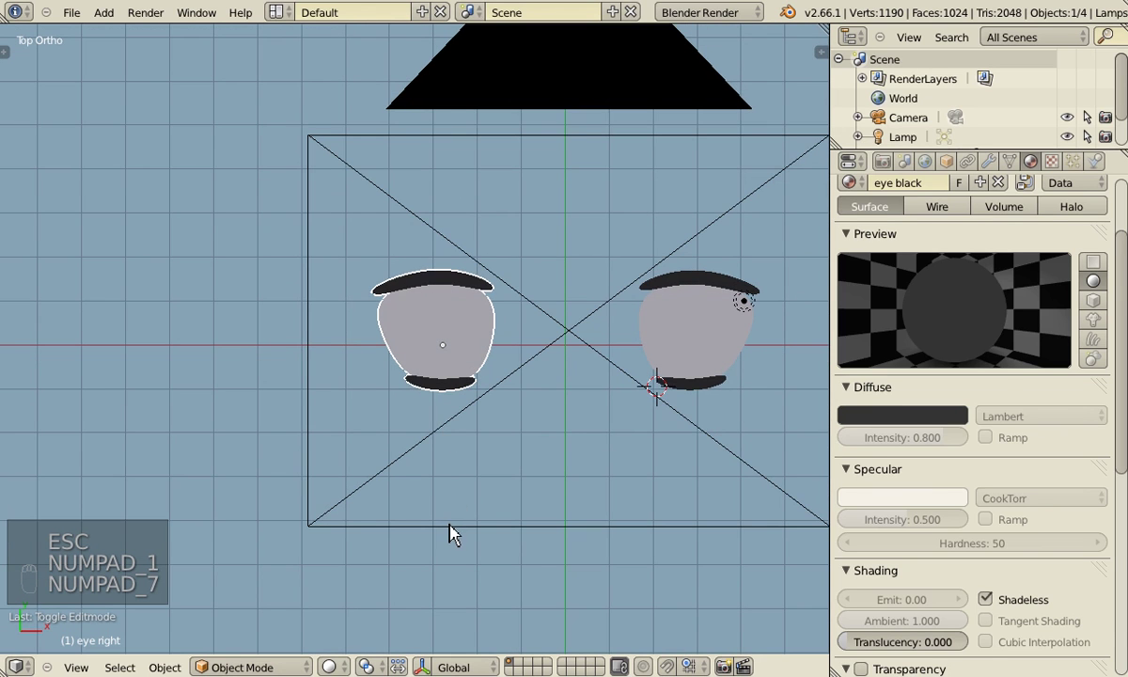
Extrude the left eye's upper lash outward past the eye into a wing tip.
{"action": "key", "text": "h"}
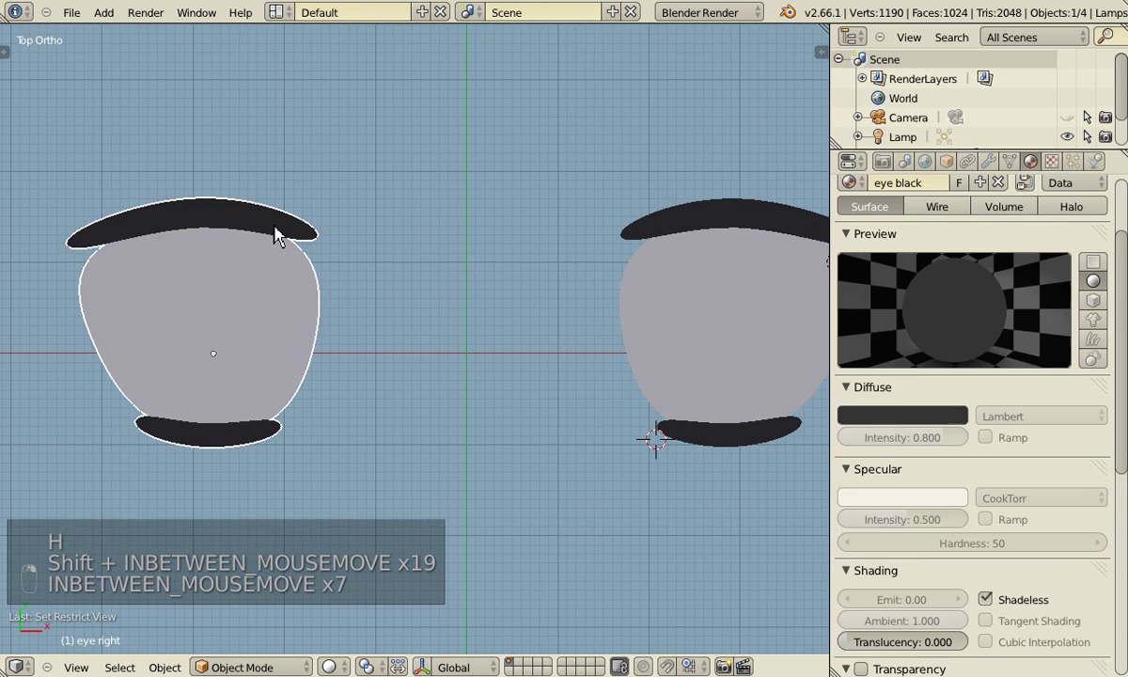
{"action": "key", "text": "Tab"}
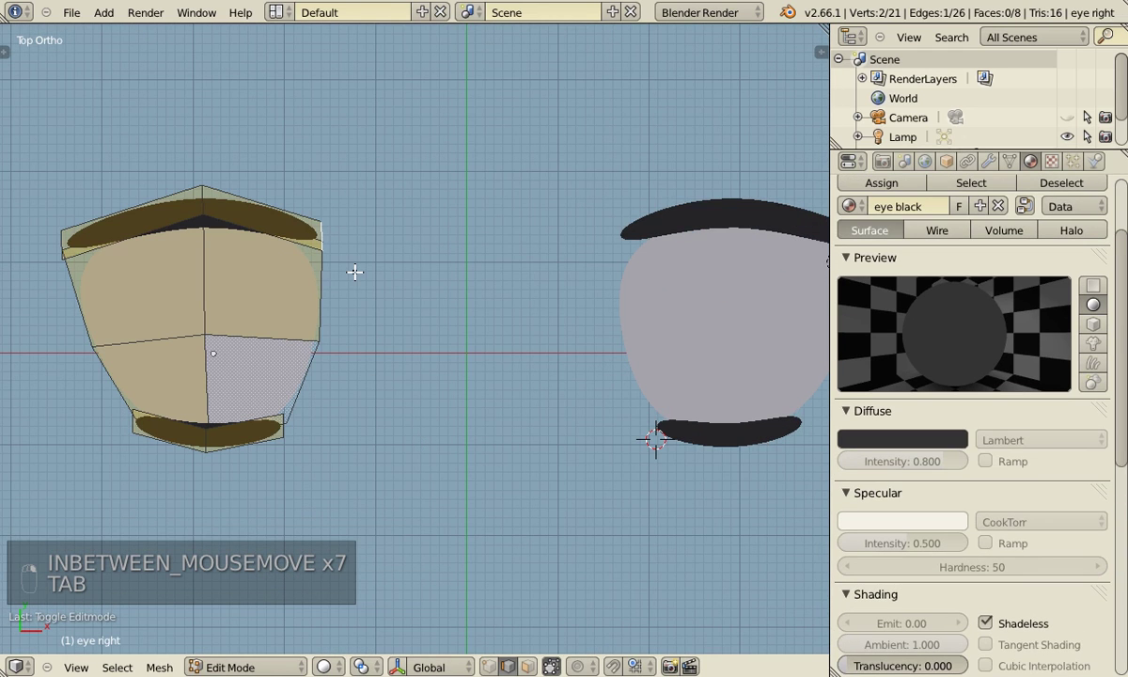
{"action": "key", "text": "g"}
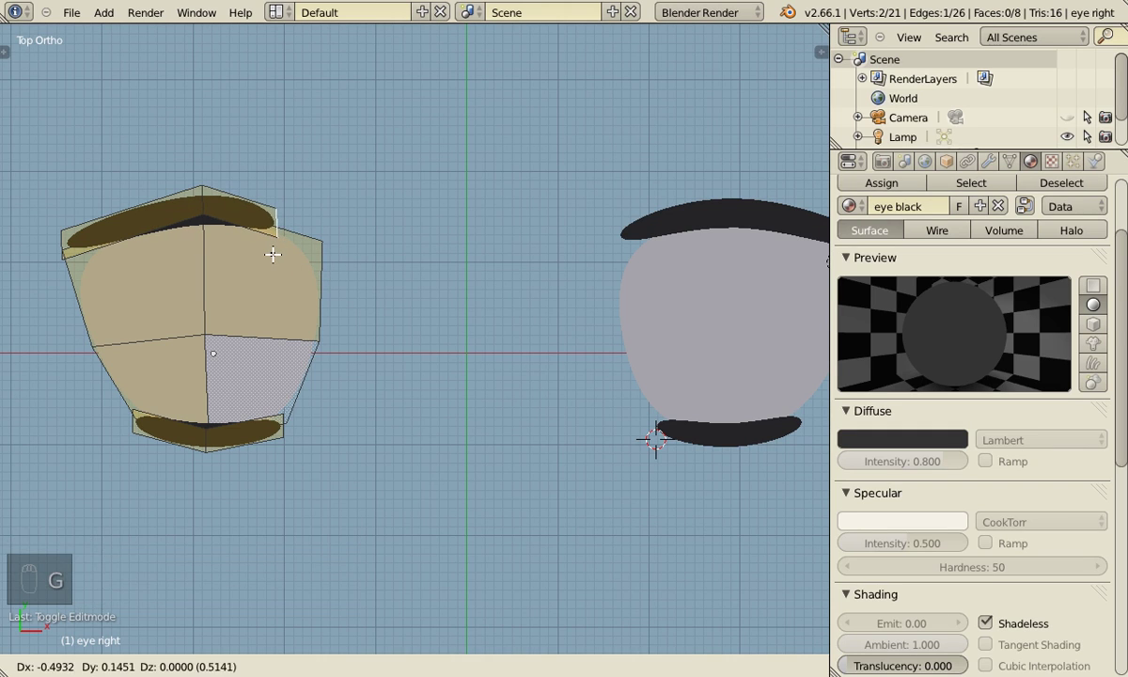
{"action": "key", "text": "e"}
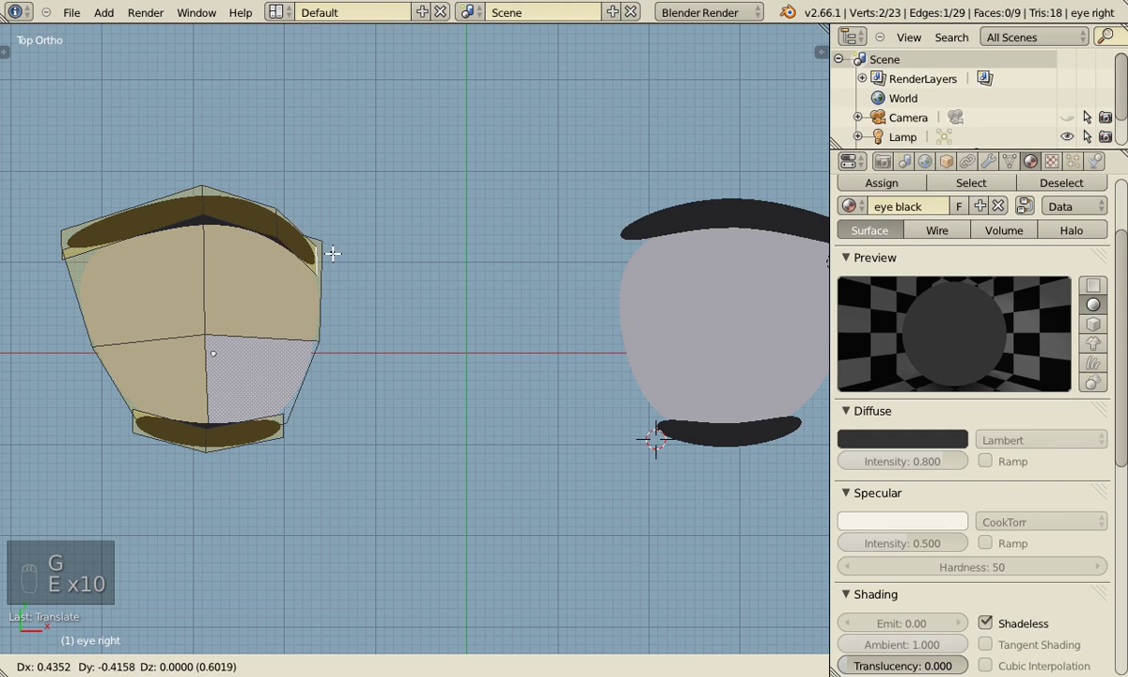
{"action": "key", "text": "r"}
{"action": "key", "text": "s"}
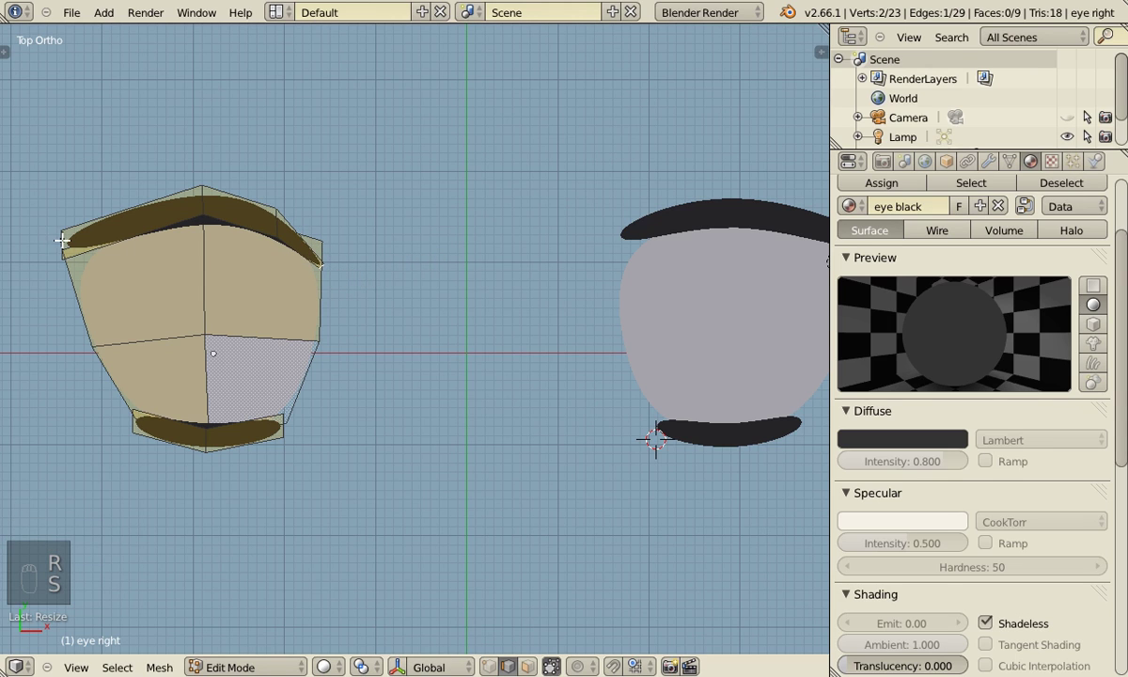
{"action": "key", "text": "g"}
{"action": "key", "text": "r"}
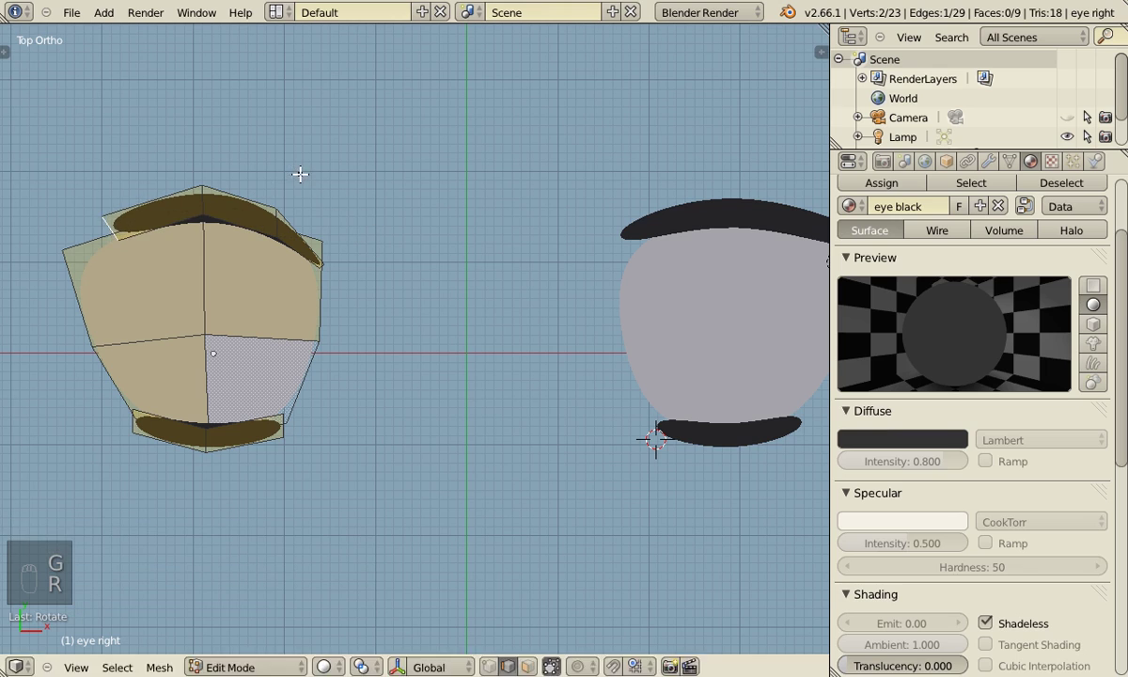
{"action": "key", "text": "e"}
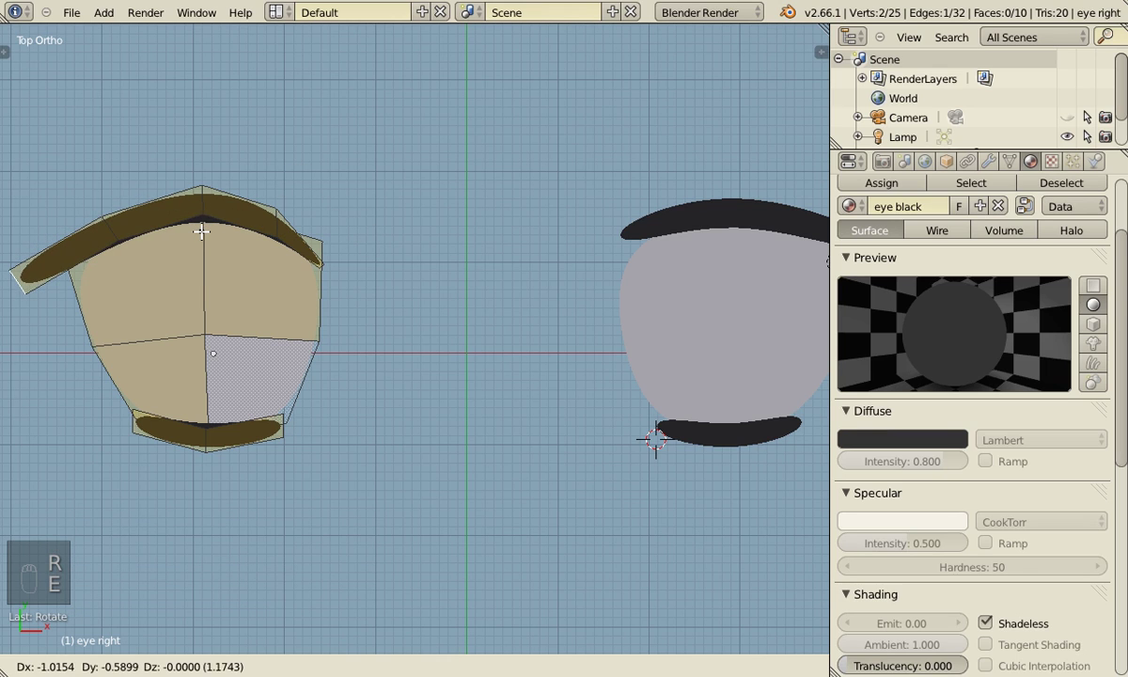
{"action": "key", "text": "s"}
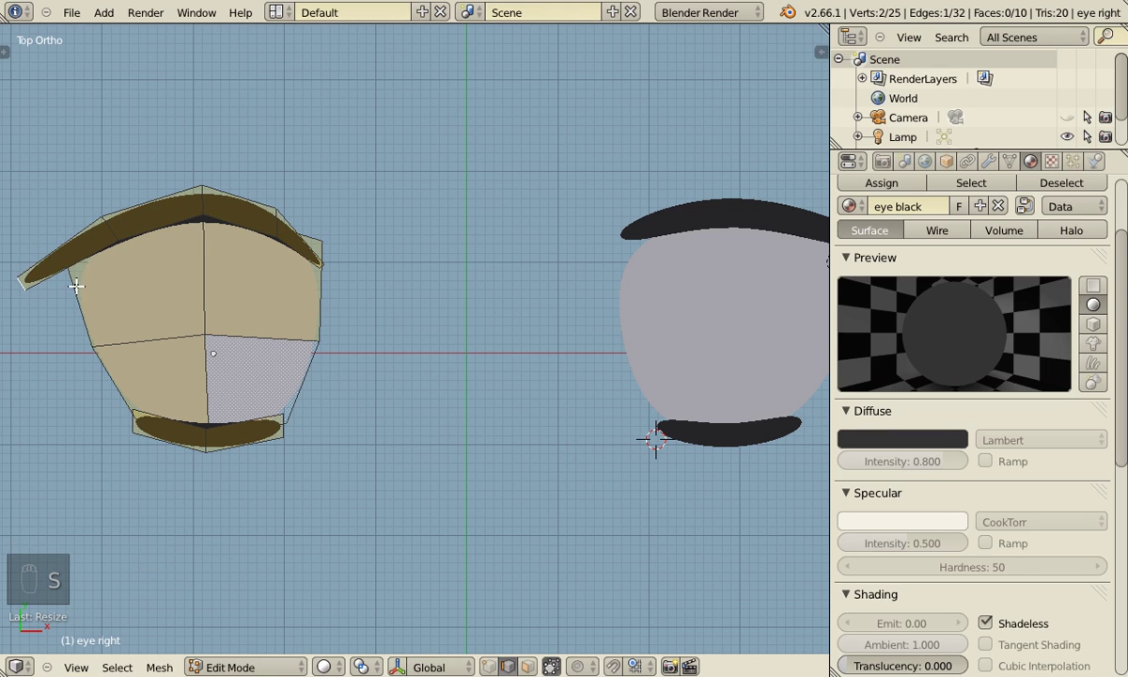
Extrude a dark shadow strip down the eye's outer side and fill it with a face.
{"action": "key", "text": "shift+d"}
{"action": "key", "text": "s"}
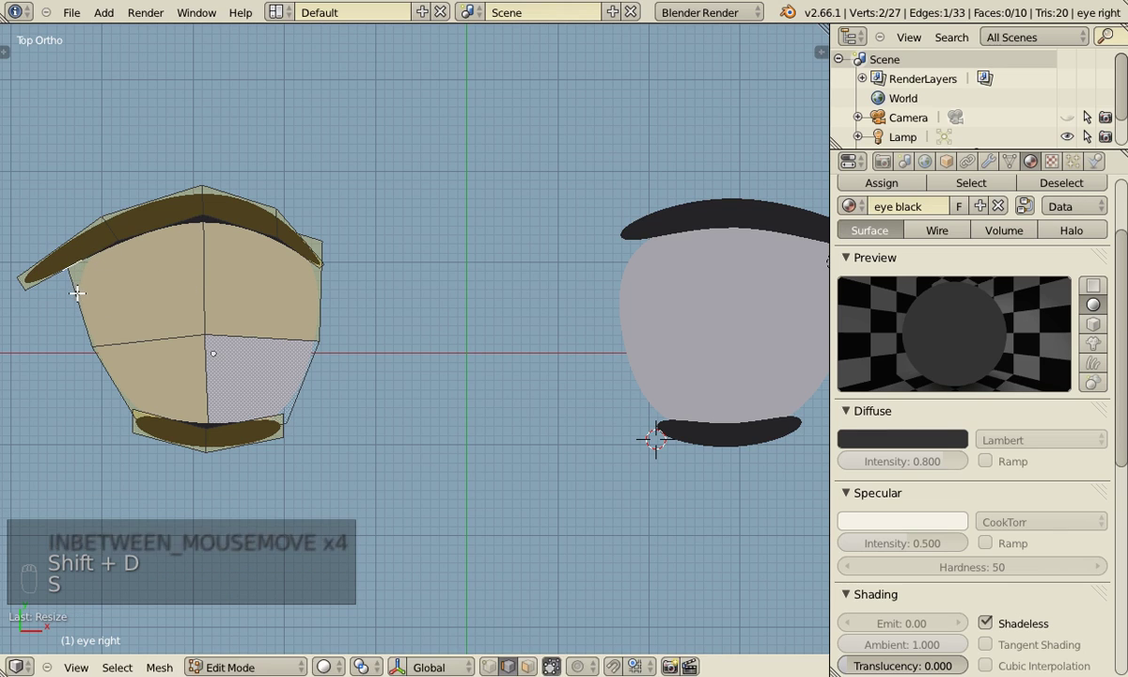
{"action": "key", "text": "g"}
{"action": "key", "text": "e"}
{"action": "key", "text": "l"}
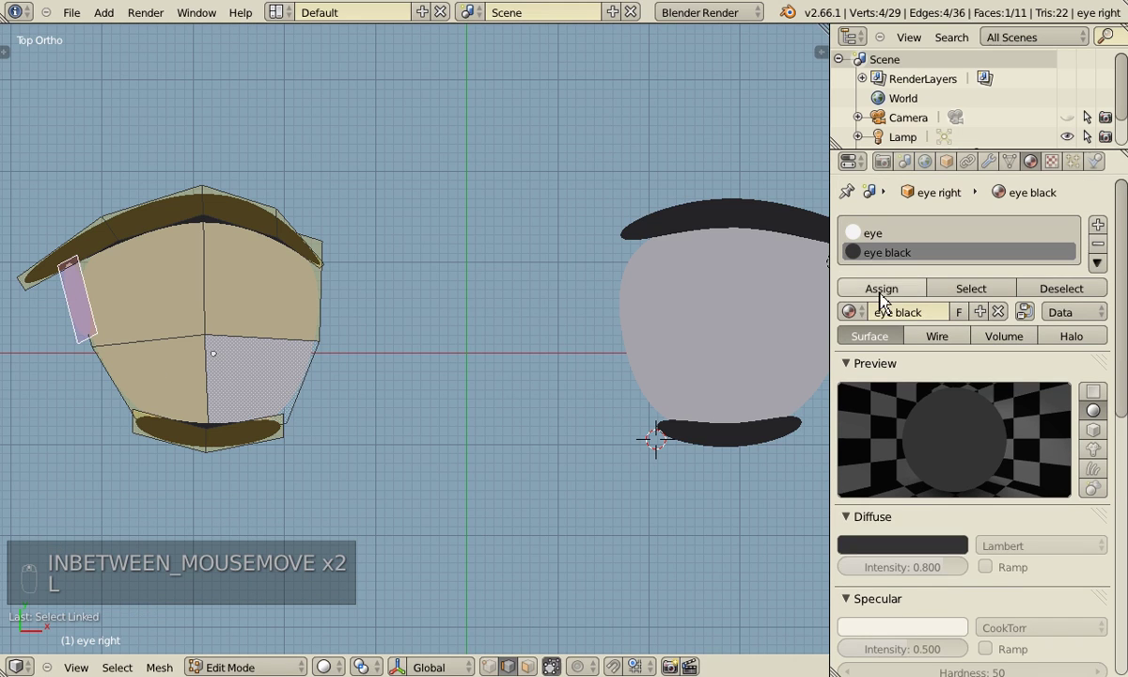
{"action": "key", "text": "s"}
{"action": "key", "text": "Tab"}
Refine the side shadow line's shape and leave editing to see the finished eye.
{"action": "key", "text": "Tab"}
{"action": "key", "text": "g"}
{"action": "key", "text": "e"}
{"action": "key", "text": "r"}
{"action": "key", "text": "g"}
{"action": "key", "text": "Tab"}
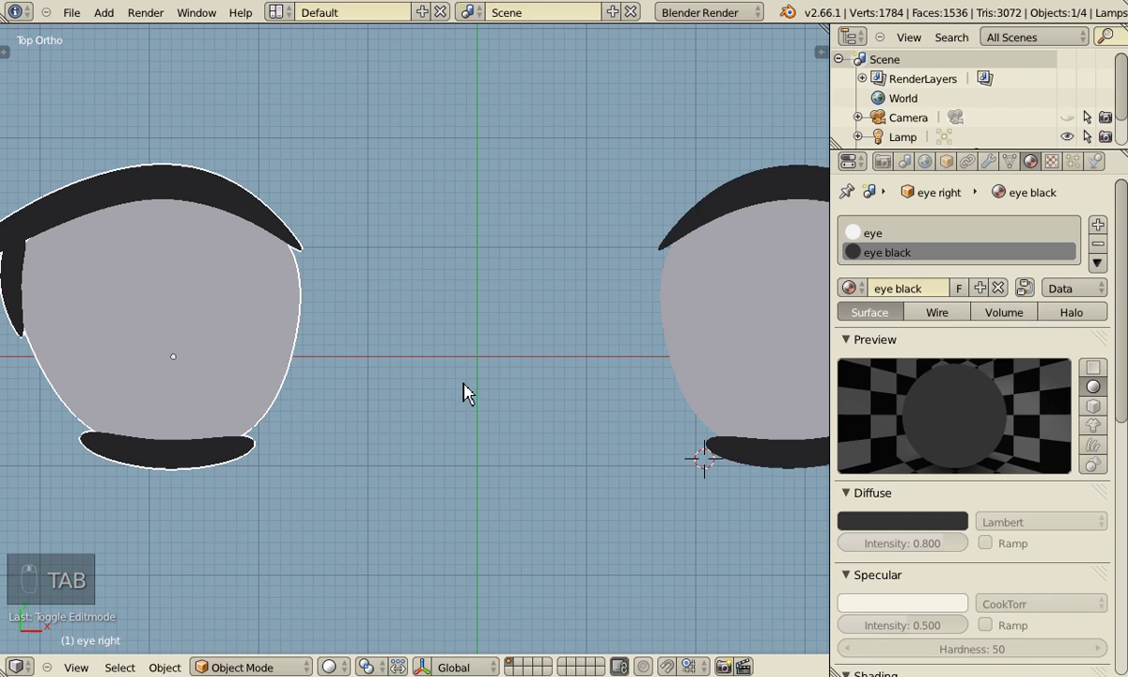
Move the lash wing and side-strip vertices so the outer tip juts past the eye as a pointed wing.
{"action": "key", "text": "Tab"}
{"action": "key", "text": "ctrl+Tab"}
{"action": "key", "text": "g"}
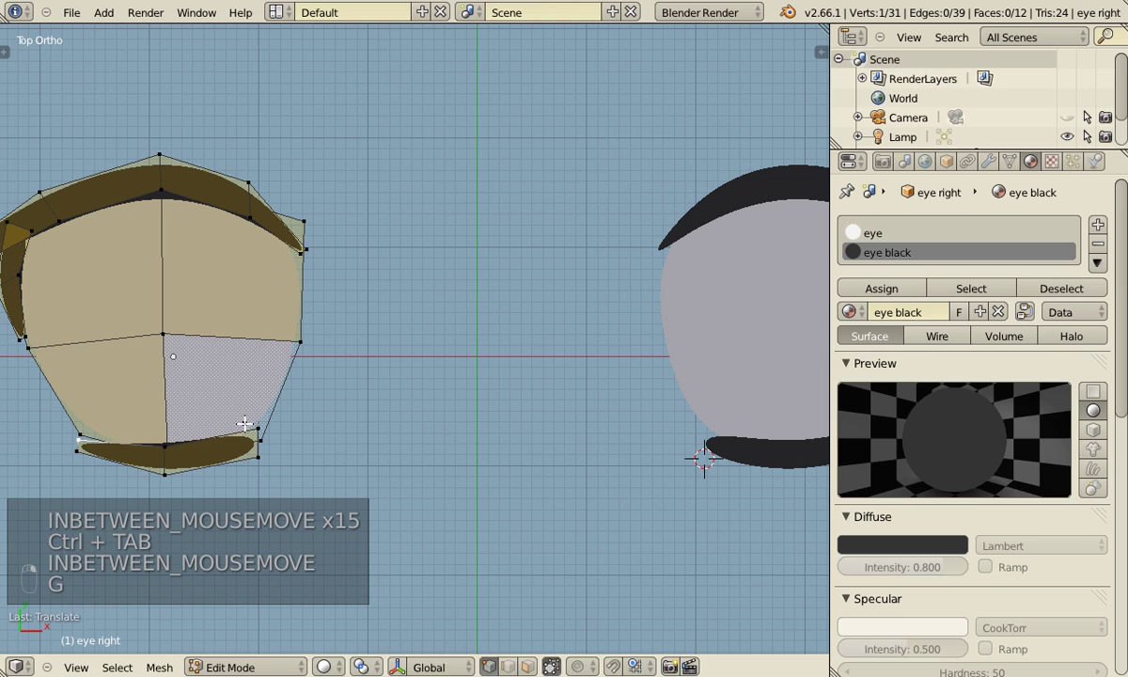
{"action": "key", "text": "g"}
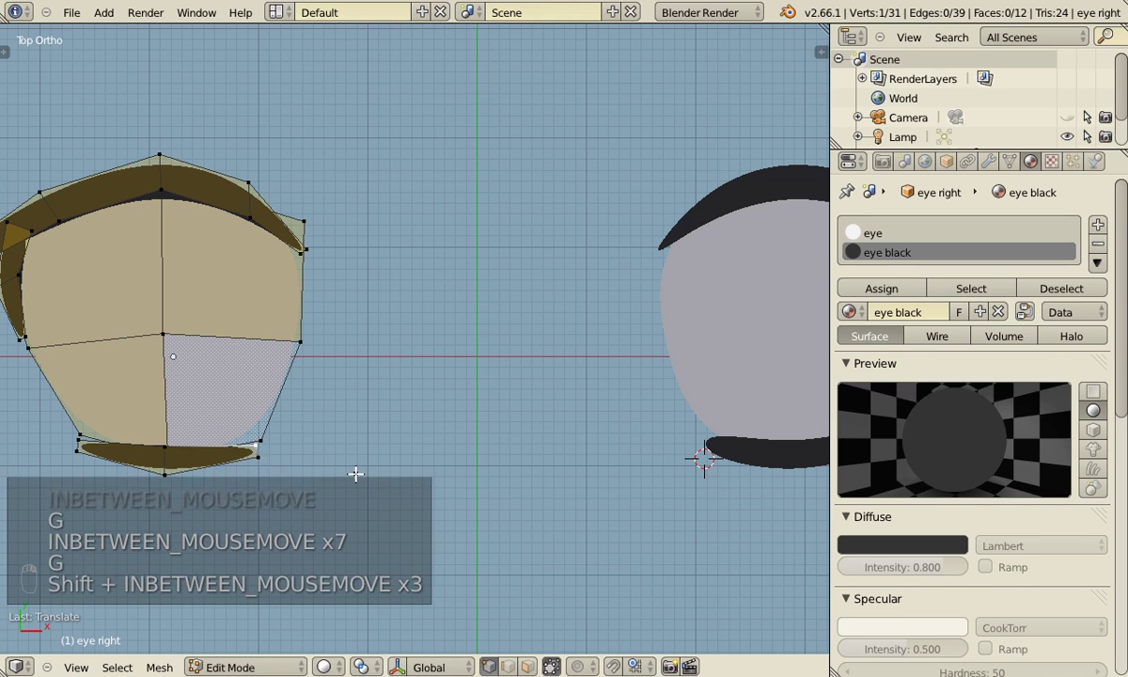
{"action": "key", "text": "g"}
{"action": "key", "text": "g"}
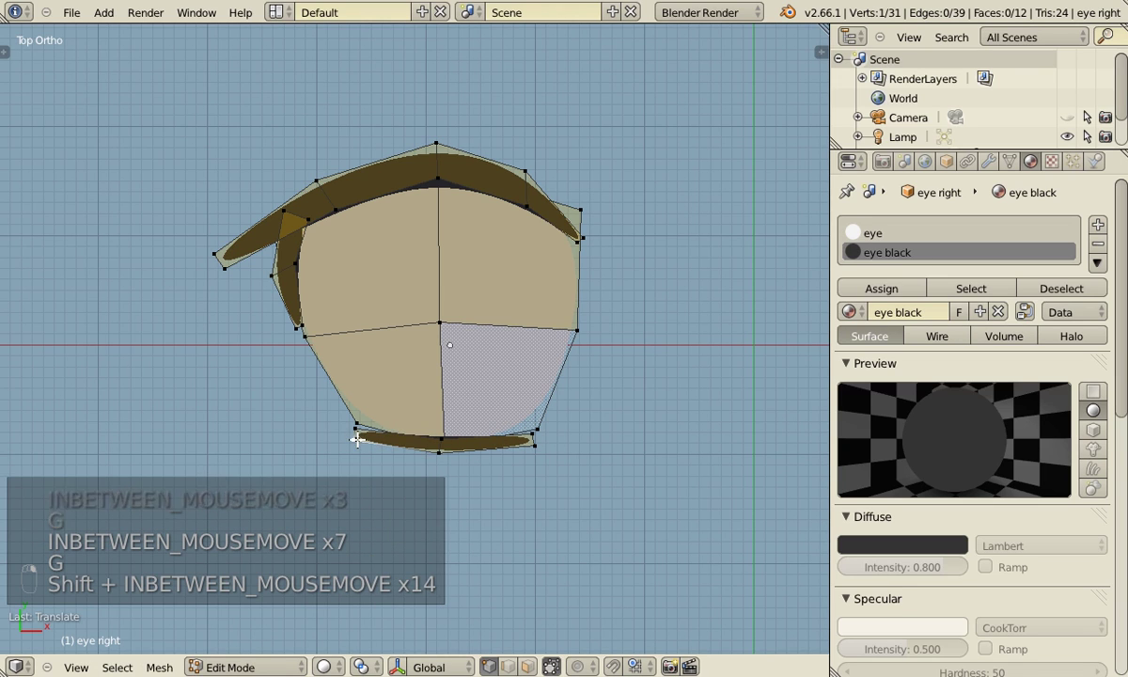
{"action": "key", "text": "g"}
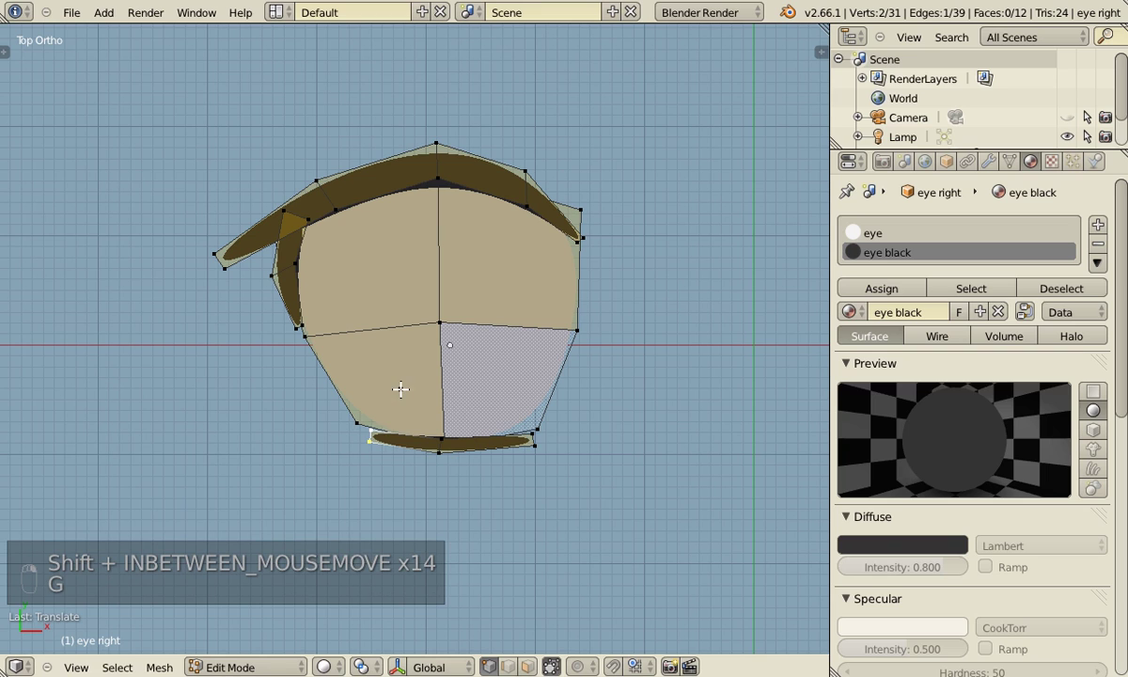
{"action": "key", "text": "g"}
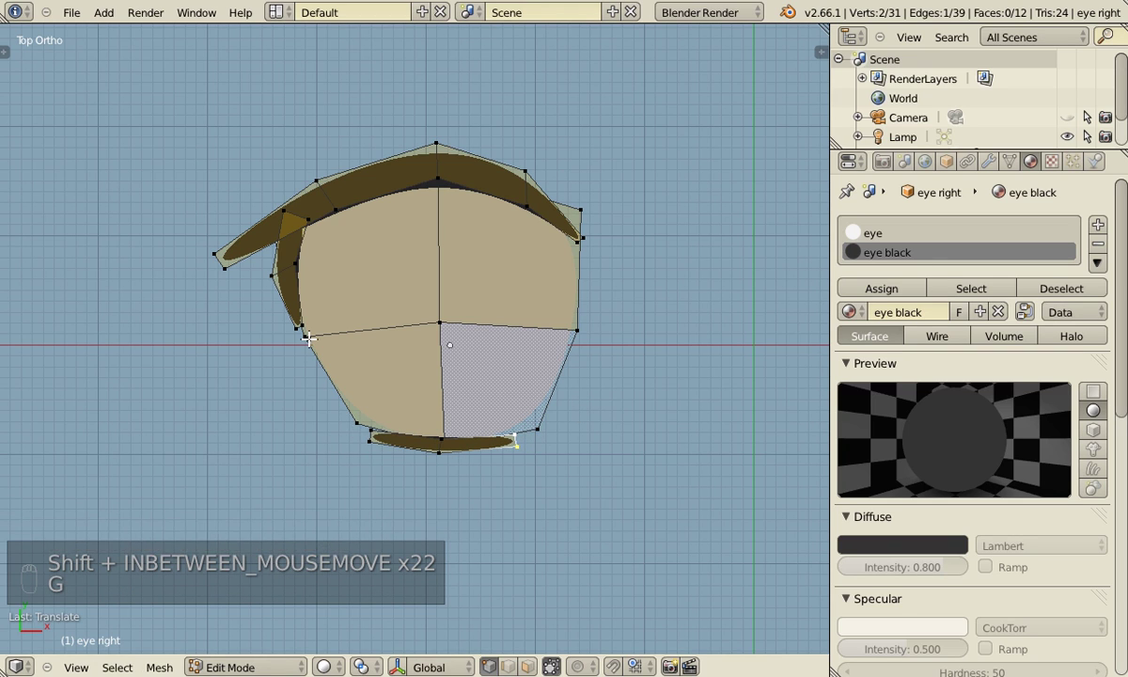
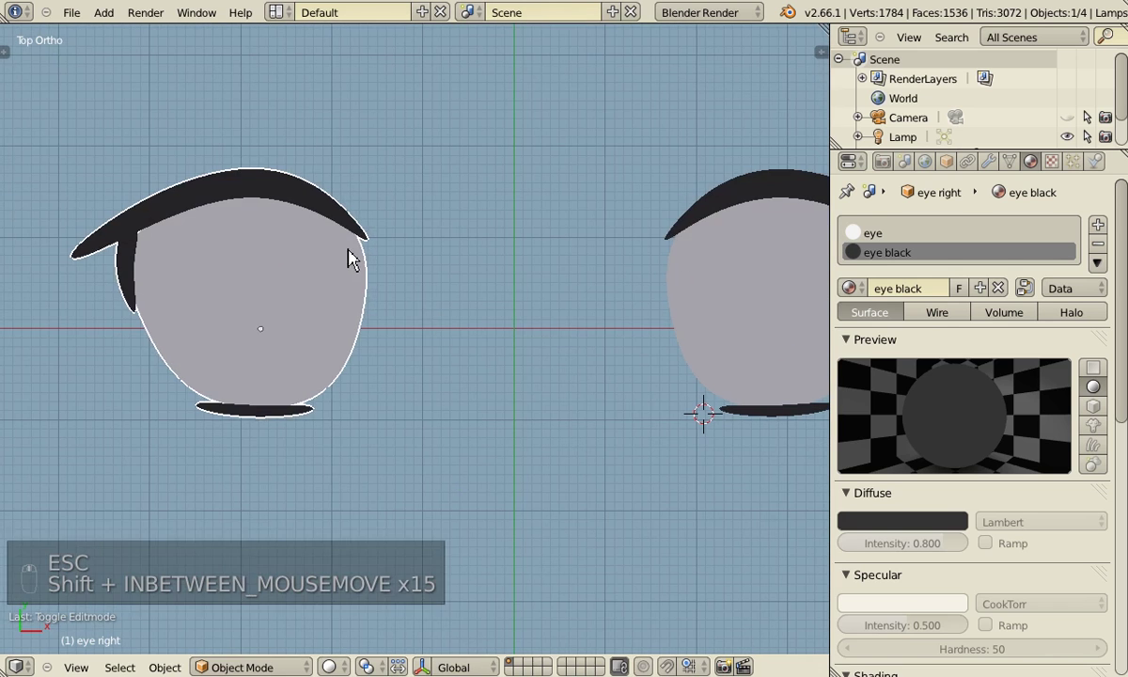
Stretch the upper lash's inner tip vertex into a fine tapered point and save the file.
{"action": "key", "text": "Tab"}
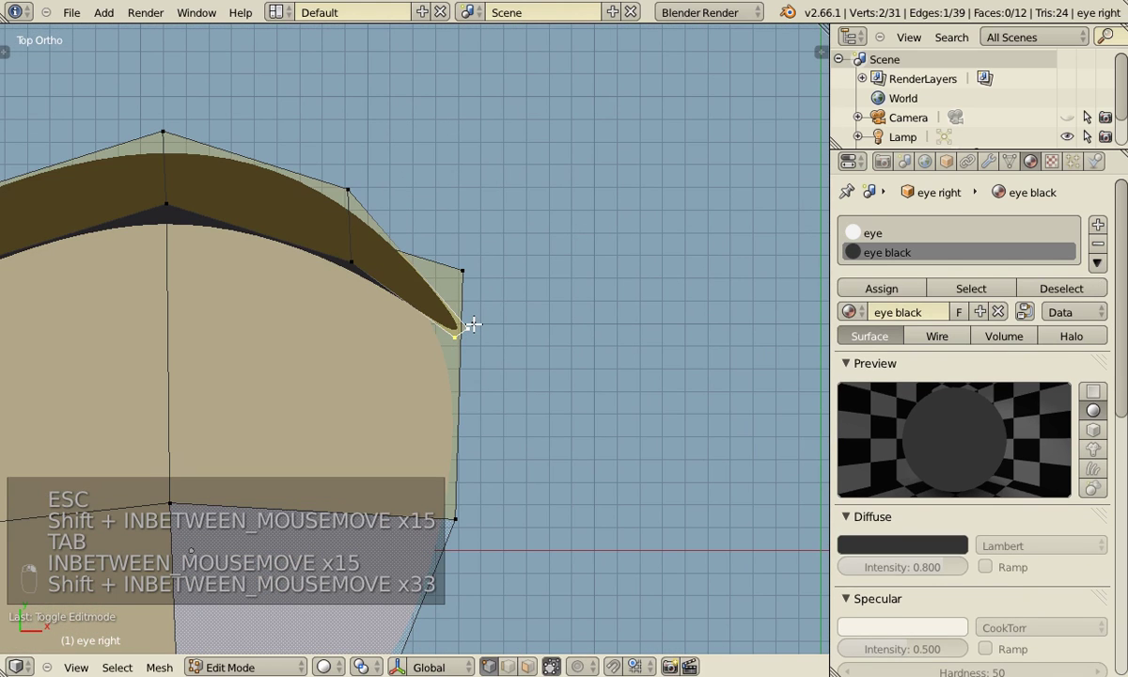
{"action": "key", "text": "g"}
{"action": "key", "text": "g"}
{"action": "key", "text": "Tab"}
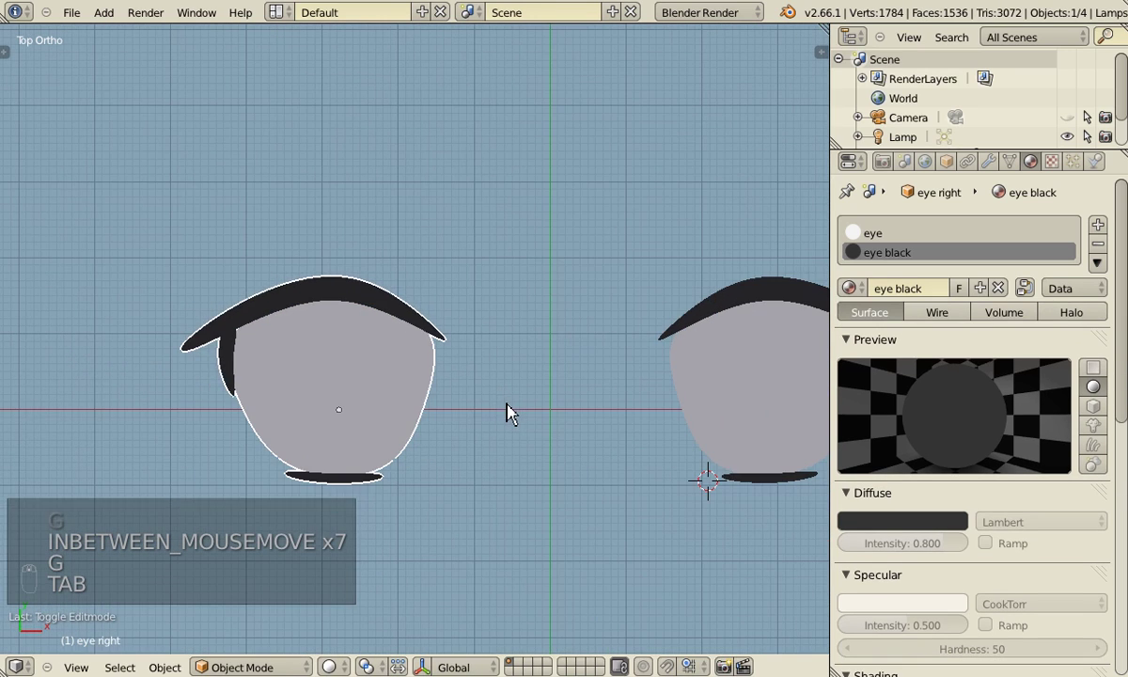
{"action": "key", "text": "g"}
{"action": "key", "text": "Tab"}
{"action": "key", "text": "ctrl+s"}
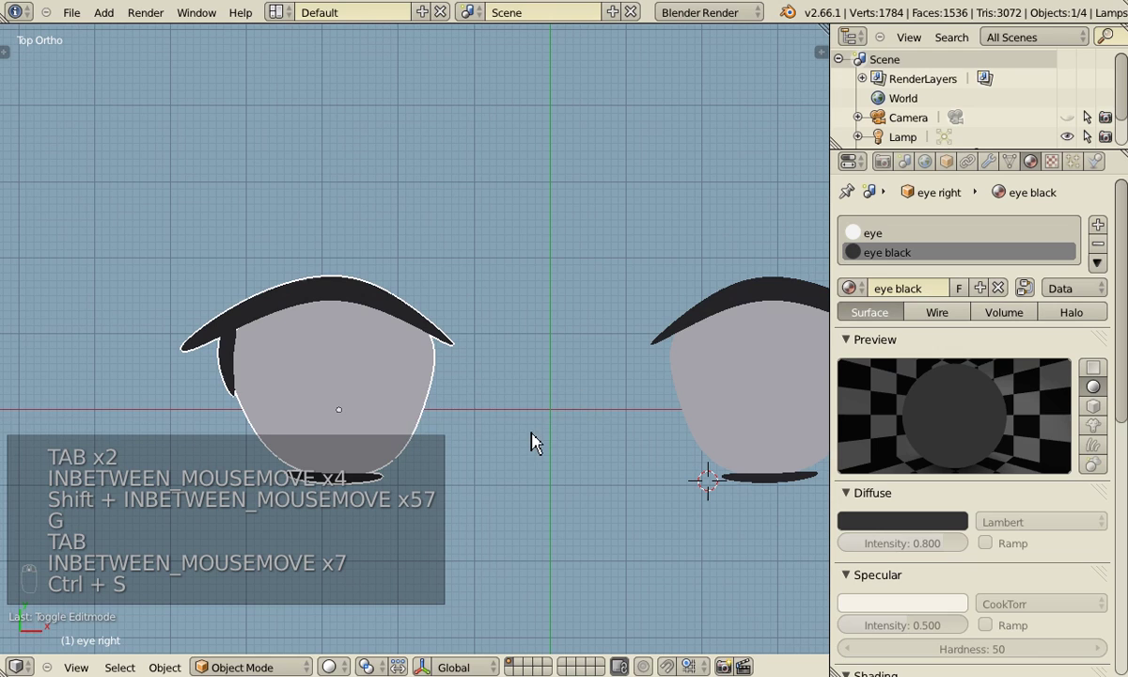
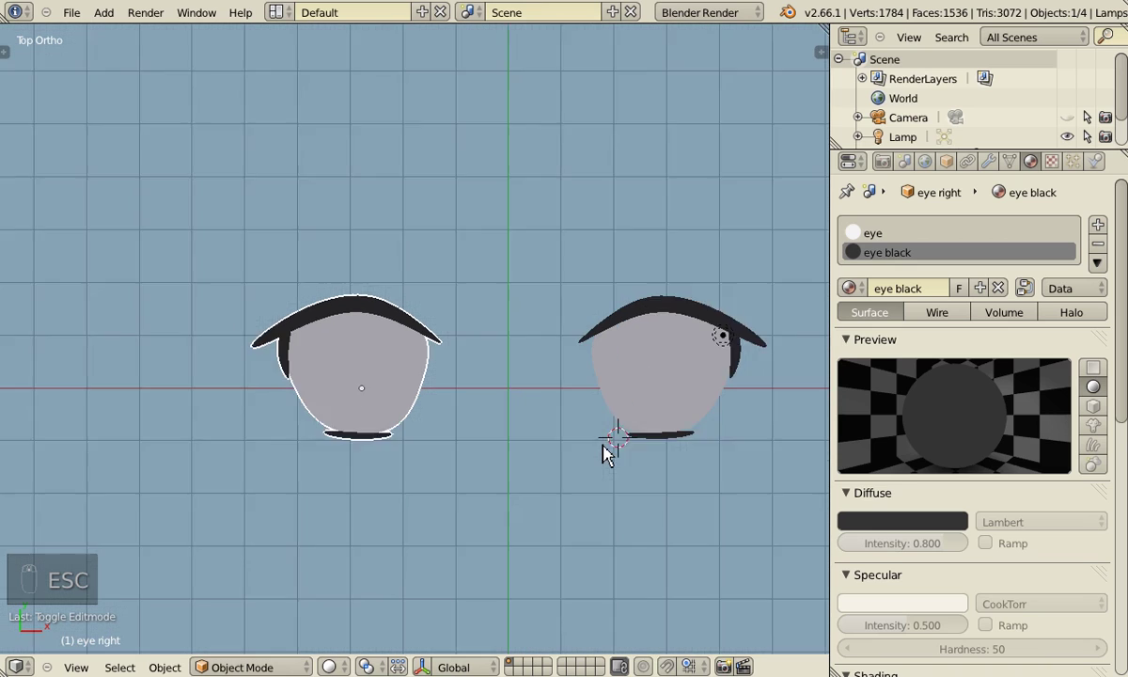
Slide each eye along X so the pair sits closer together, then zoom toward them.
{"action": "key", "text": "g"}
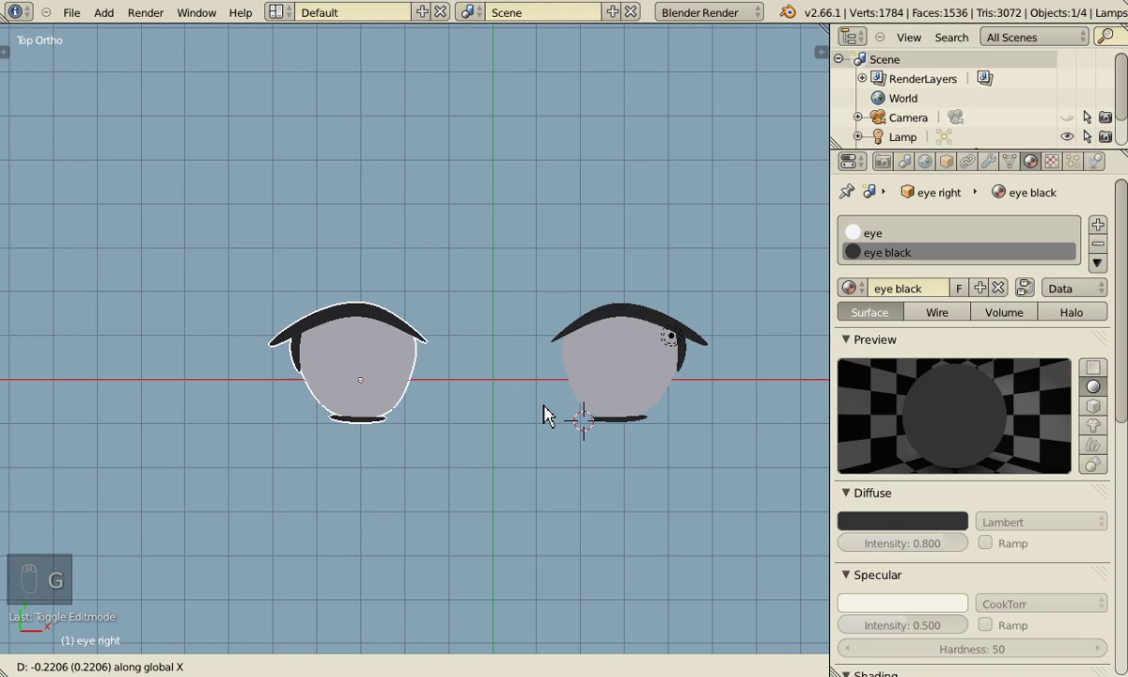
{"action": "key", "text": "g"}
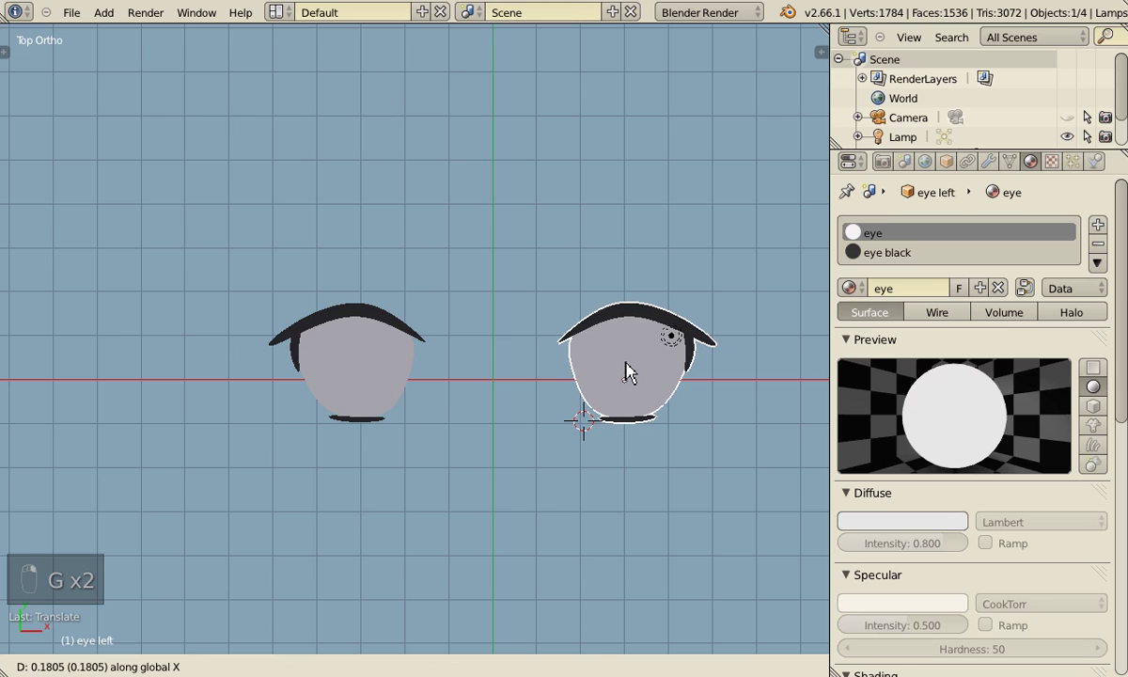
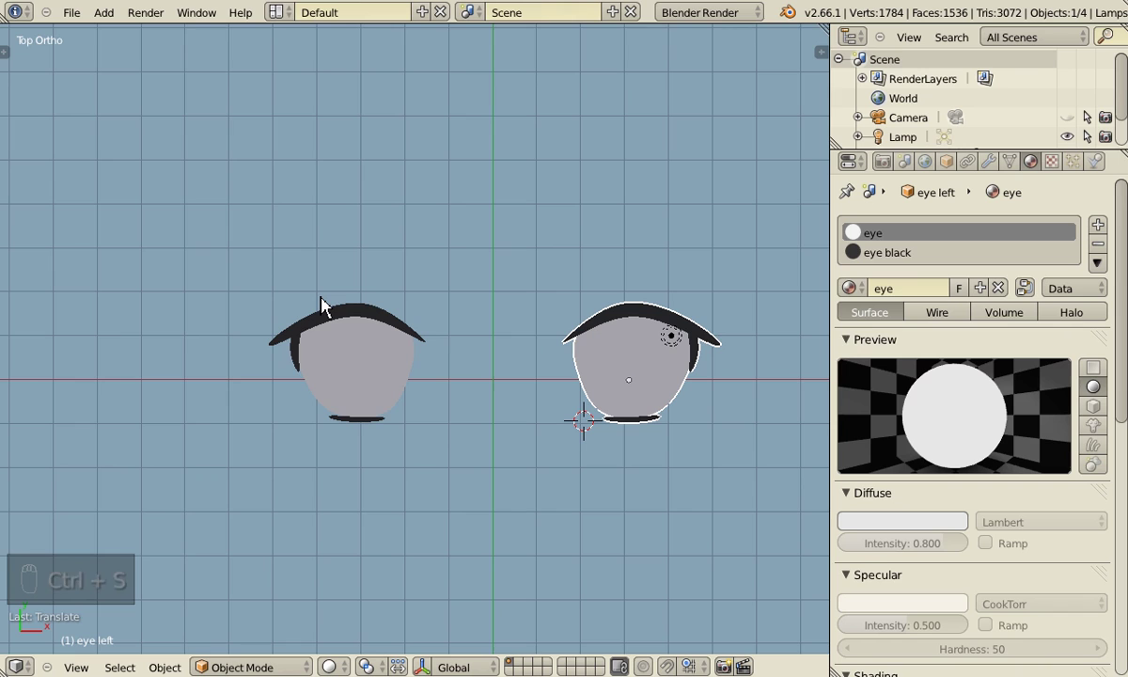
{"action": "left_click_drag", "start_coordinate": [342, 277], "coordinate": [729, 424]}
{"action": "left_click_drag", "start_coordinate": [648, 423], "coordinate": [547, 399]}
Duplicate the lash's top edge and move it up as a thin skinfold line arcing above the lash.
{"action": "key", "text": "Tab"}
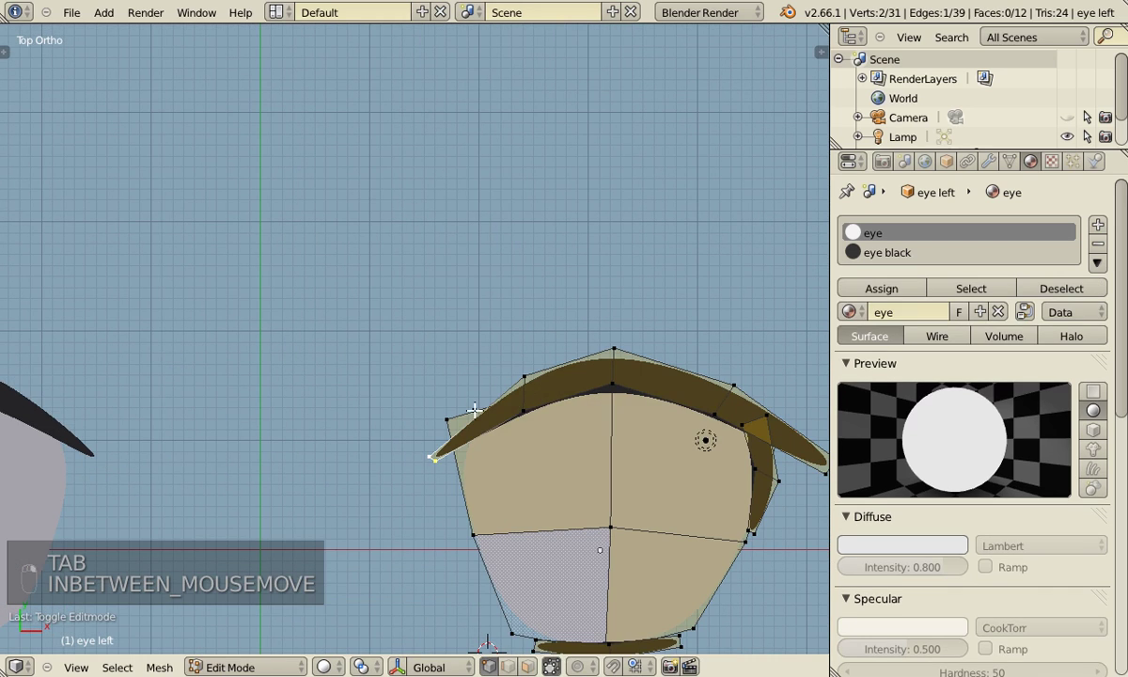
{"action": "key", "text": "ctrl+Tab"}
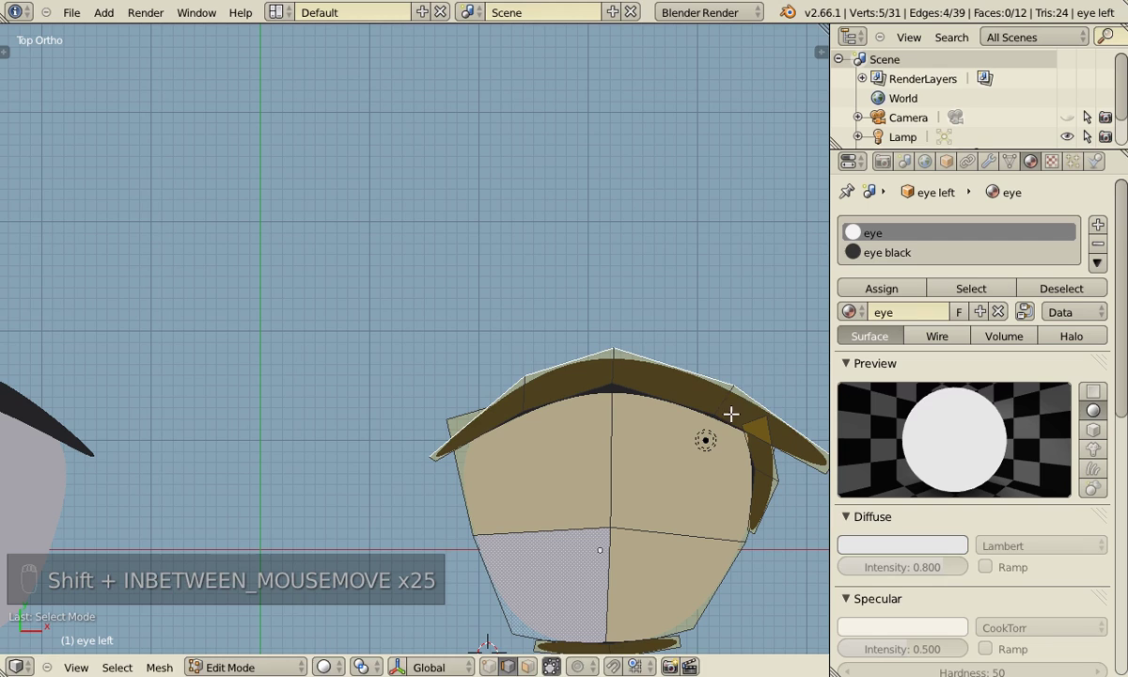
{"action": "key", "text": "shift+d"}
{"action": "key", "text": "e"}
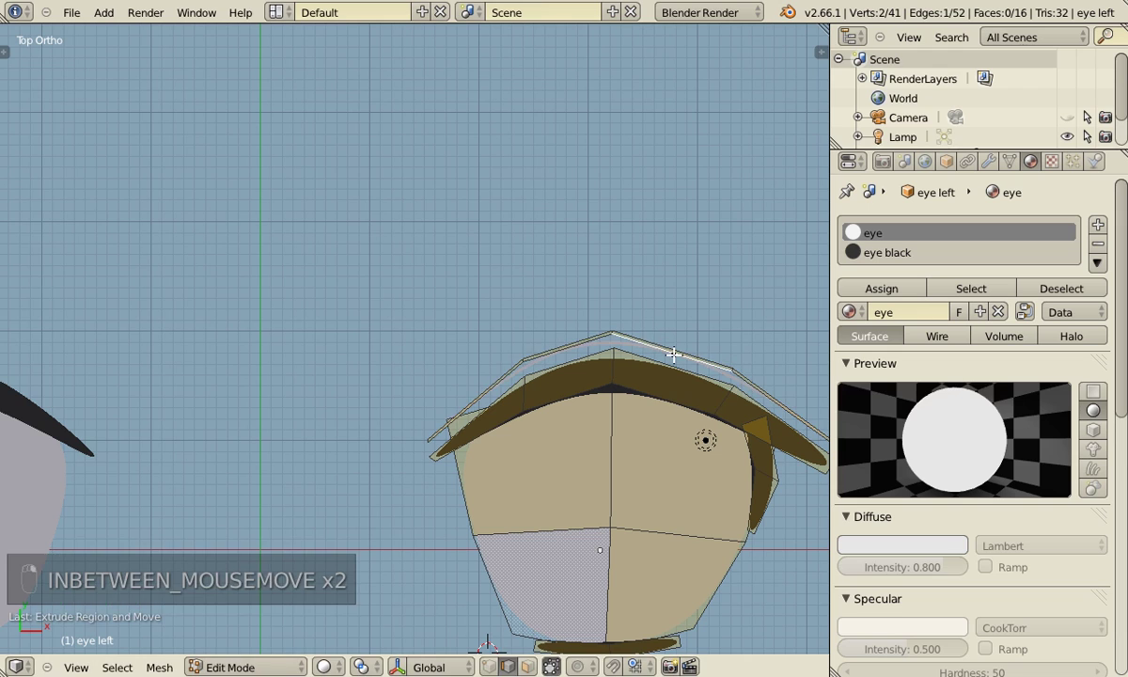
{"action": "key", "text": "l"}
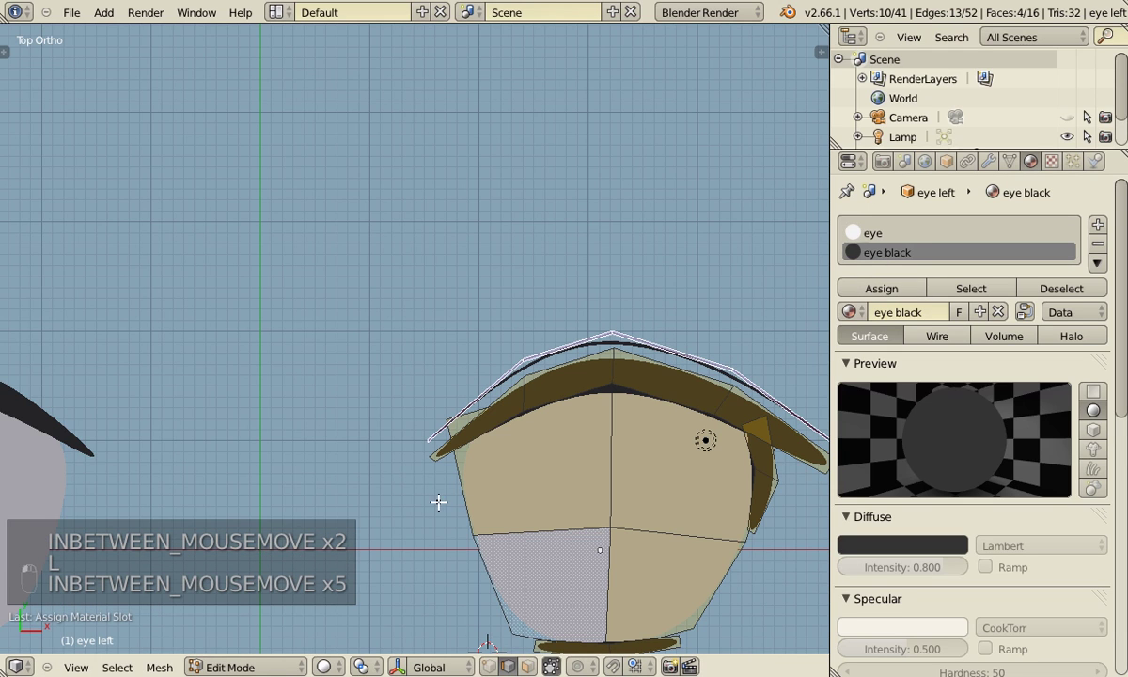
{"action": "key", "text": "ctrl+Tab"}
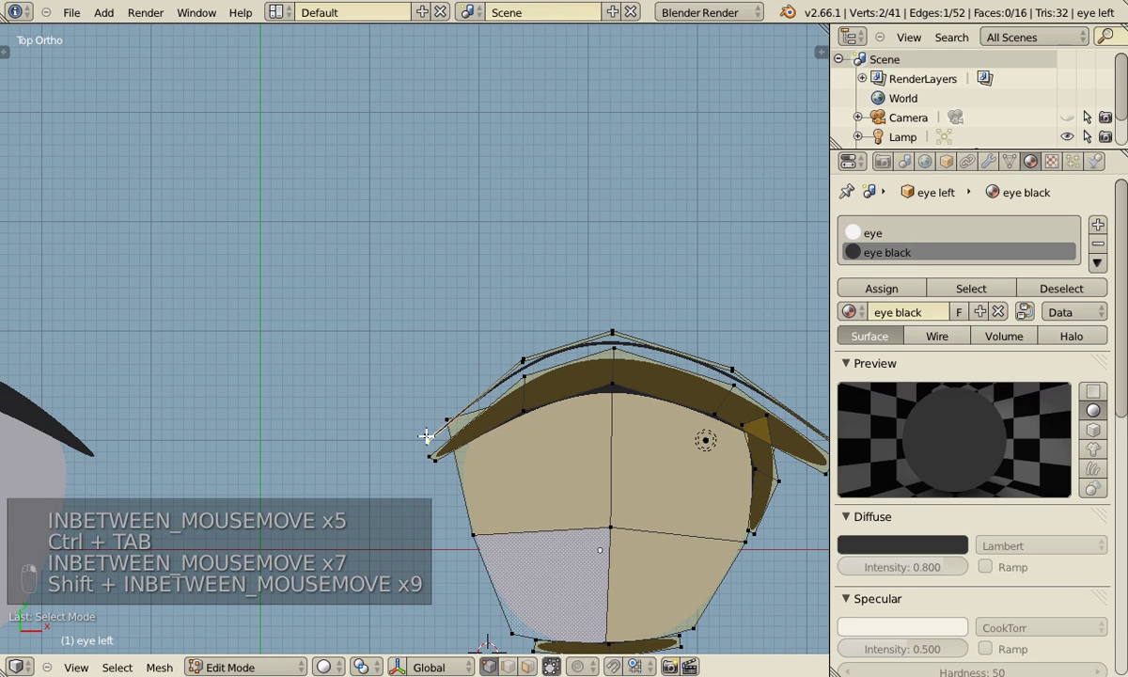
{"action": "key", "text": "s"}
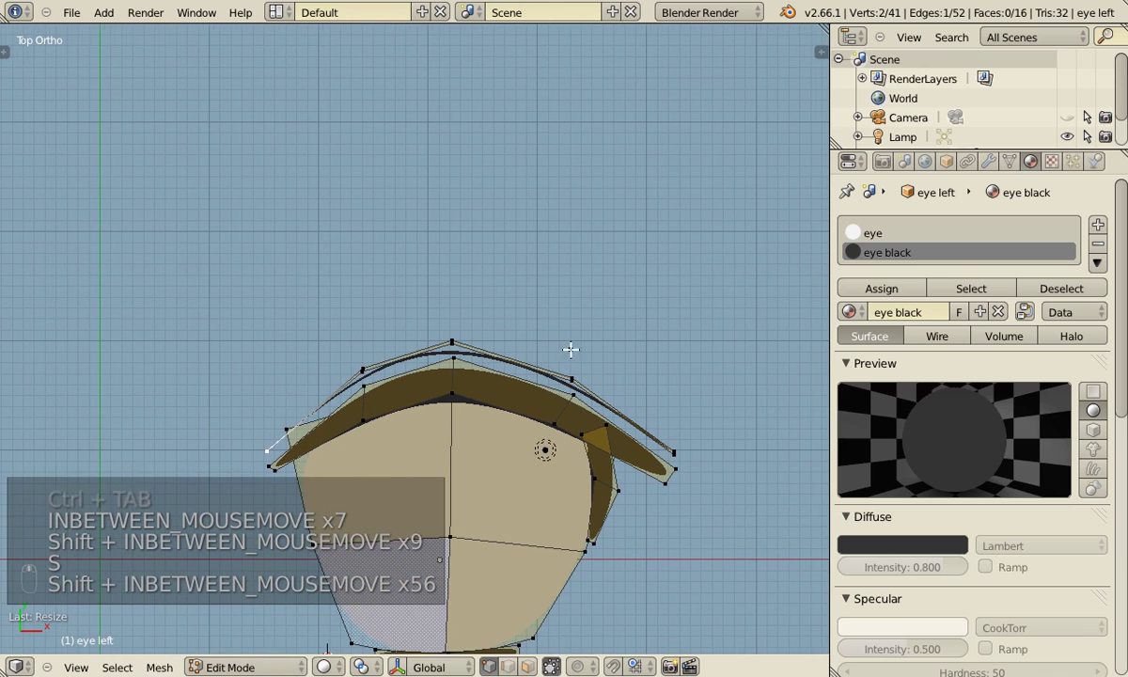
Scale and adjust the skinfold line, remove duplicate vertices and check the result as whole objects.
{"action": "key", "text": "s"}
{"action": "key", "text": "a"}
{"action": "key", "text": "a"}
{"action": "key", "text": "w"}
{"action": "key", "text": "w"}
{"action": "key", "text": "Tab"}
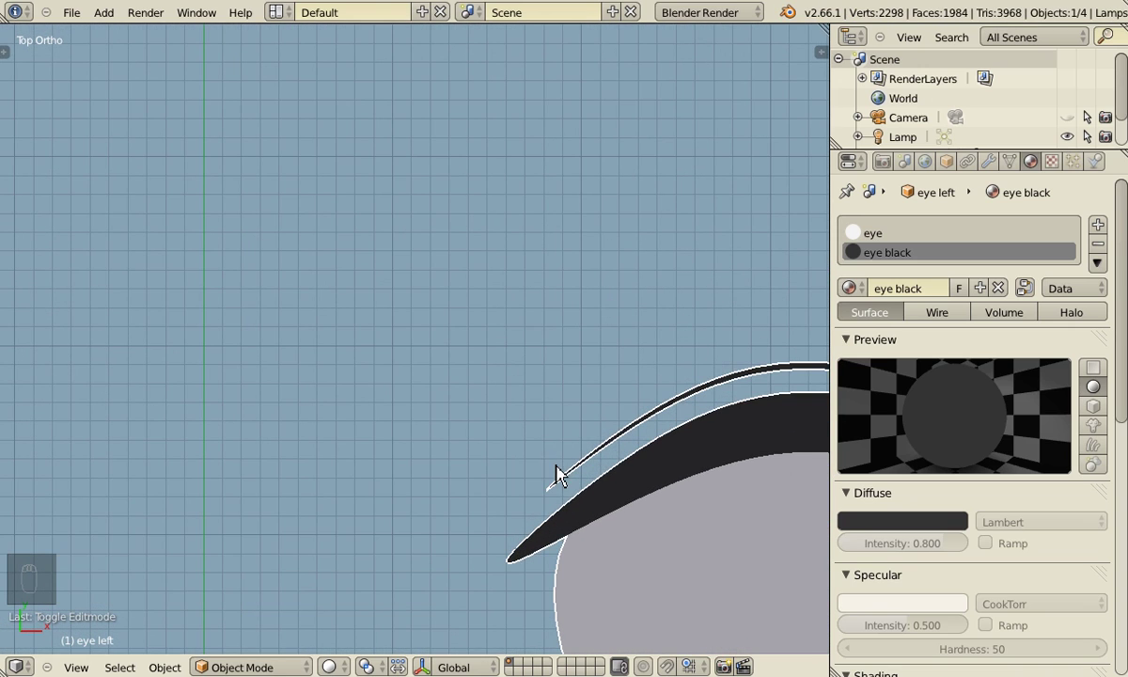
Pull out a new edge above the eye and narrow it into a short dark eyebrow stroke.
{"action": "key", "text": "Tab"}
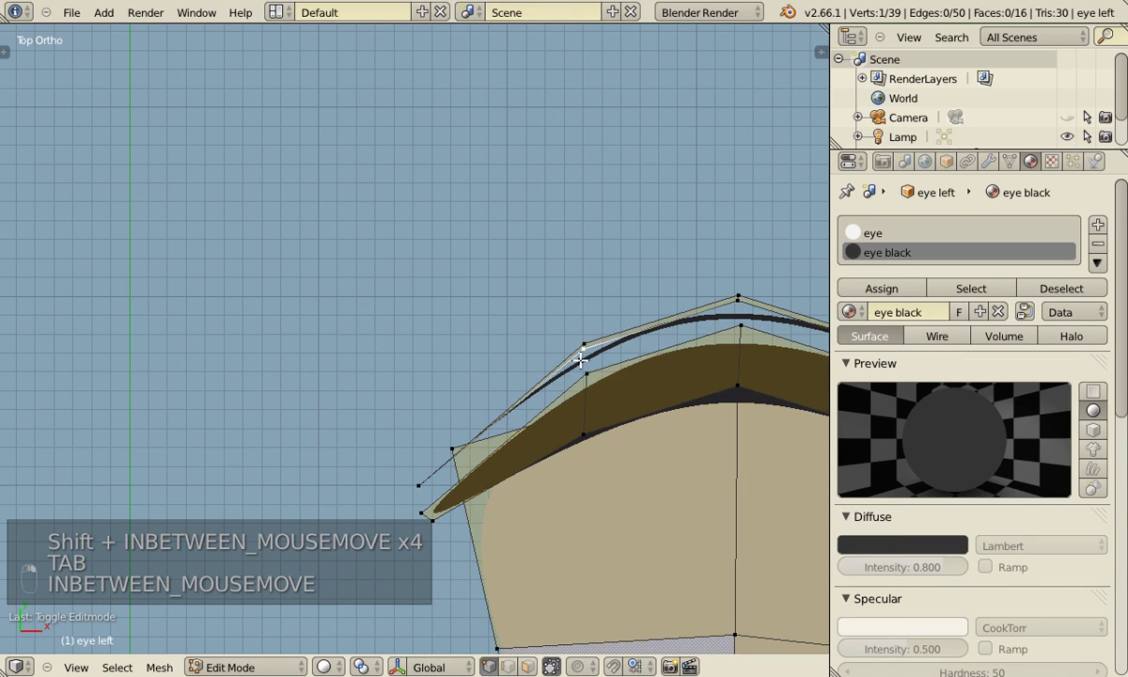
{"action": "key", "text": "ctrl+Tab"}
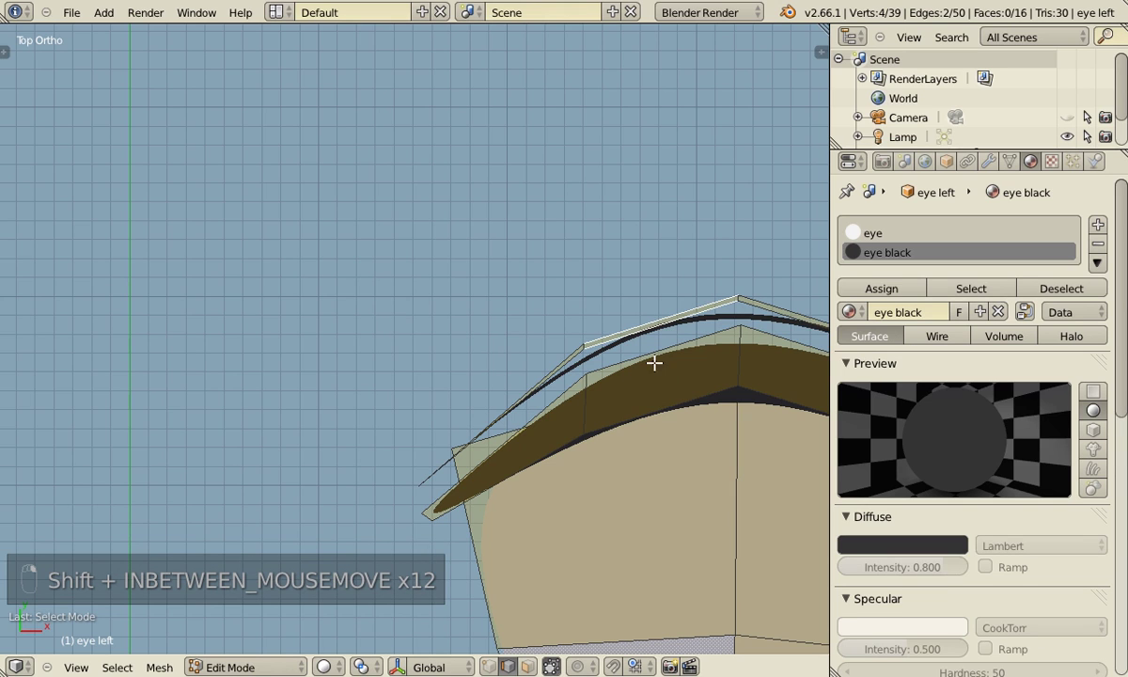
{"action": "key", "text": "shift+d"}
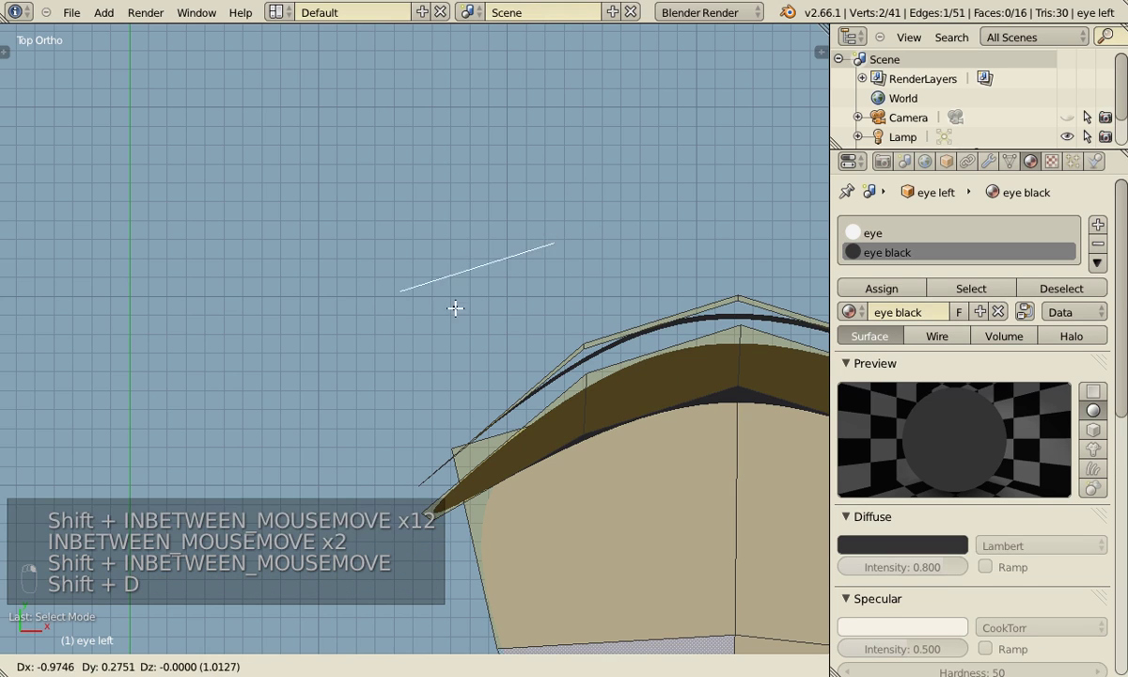
{"action": "key", "text": "e"}
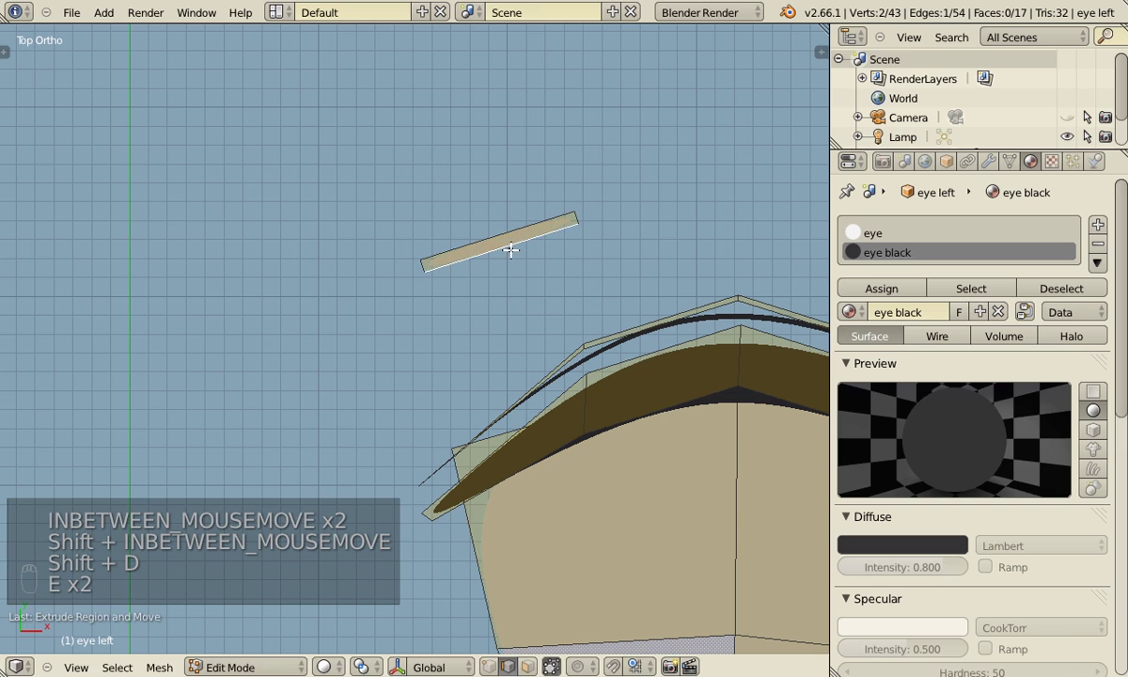
{"action": "key", "text": "l"}
{"action": "key", "text": "Tab"}
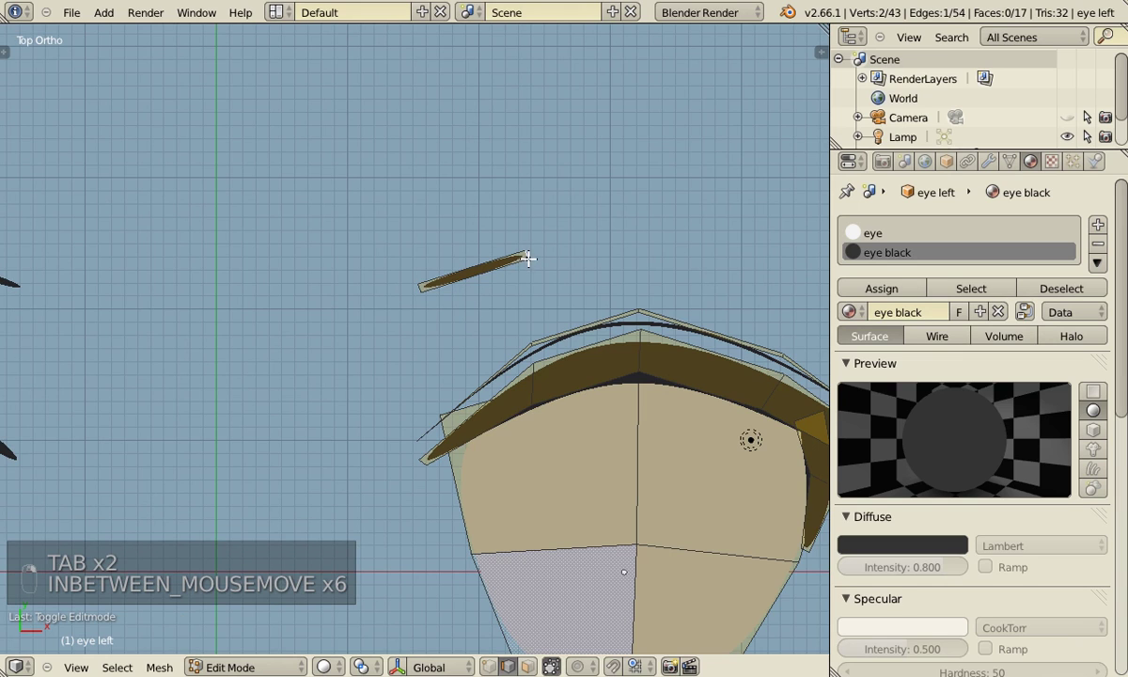
{"action": "key", "text": "g"}
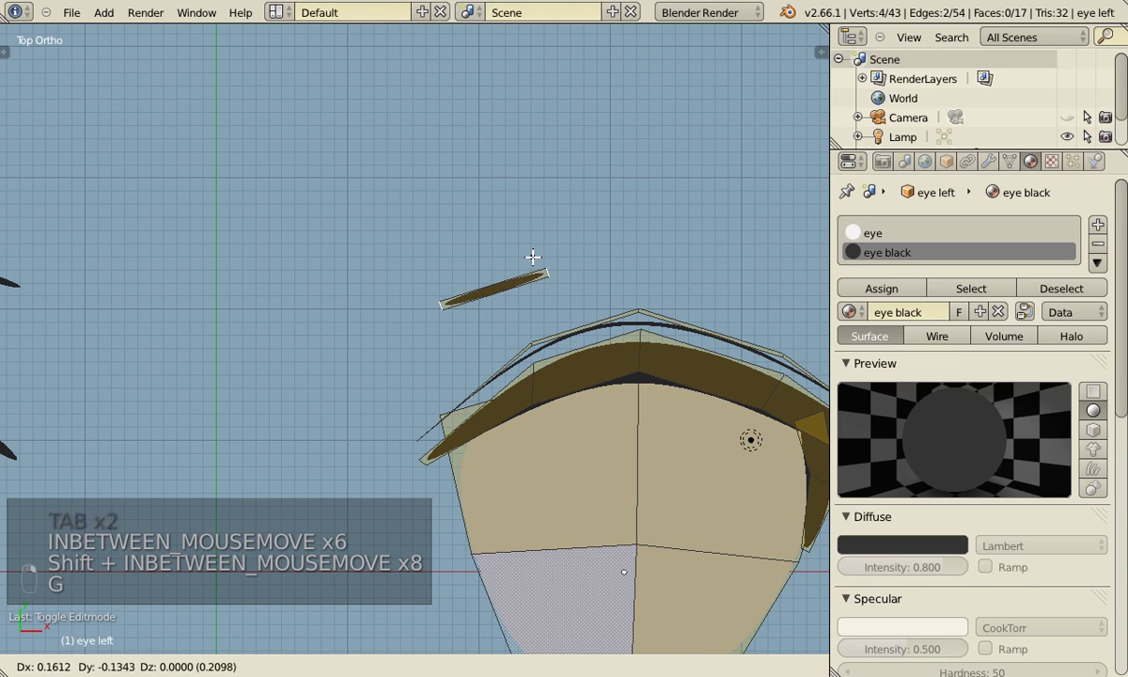
View both eyes from straight above and nudge the stroke into place above the skinfold arc.
{"action": "key", "text": "Tab"}
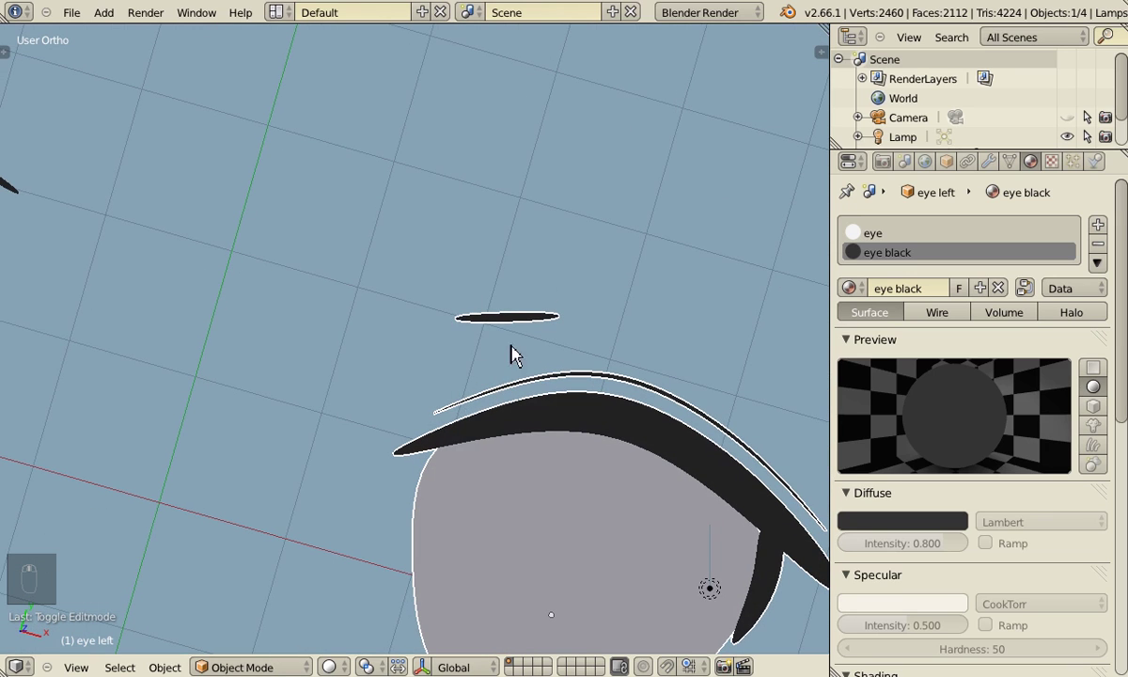
{"action": "key", "text": "KP_7"}
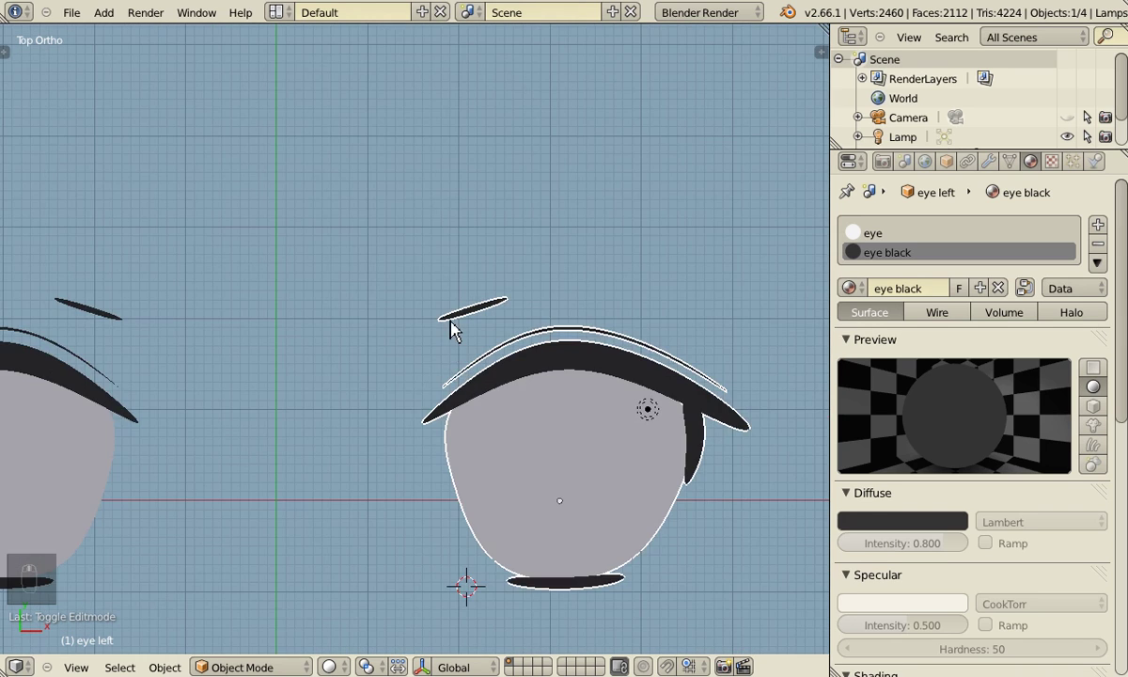
{"action": "key", "text": "Tab"}
{"action": "key", "text": "g"}
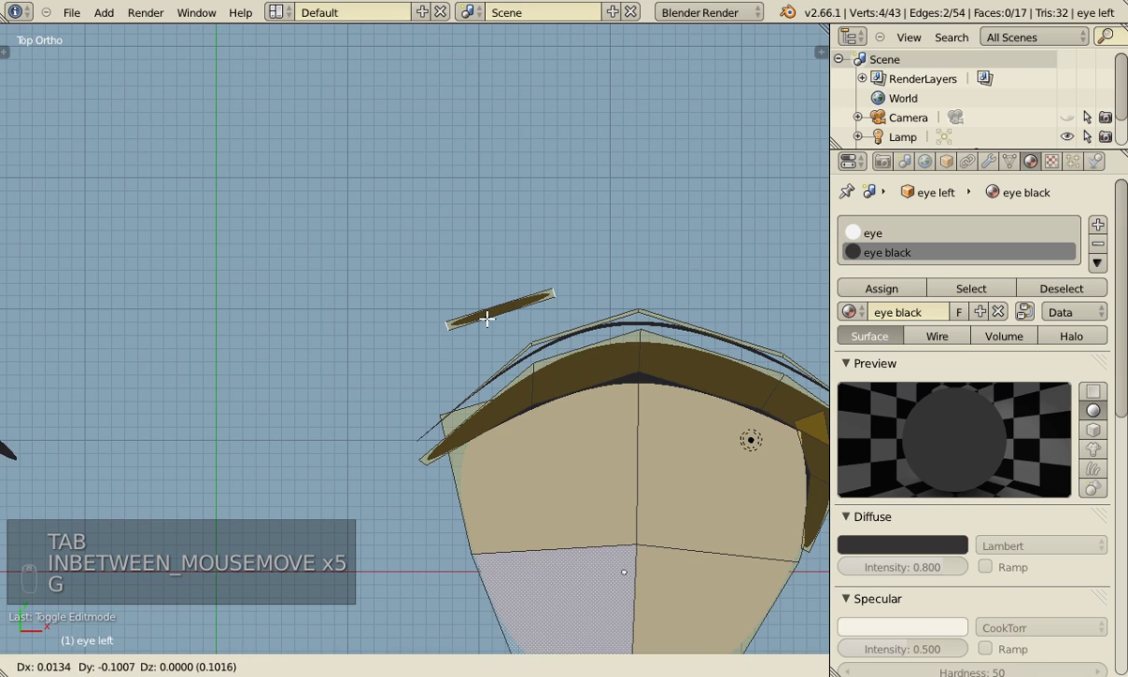
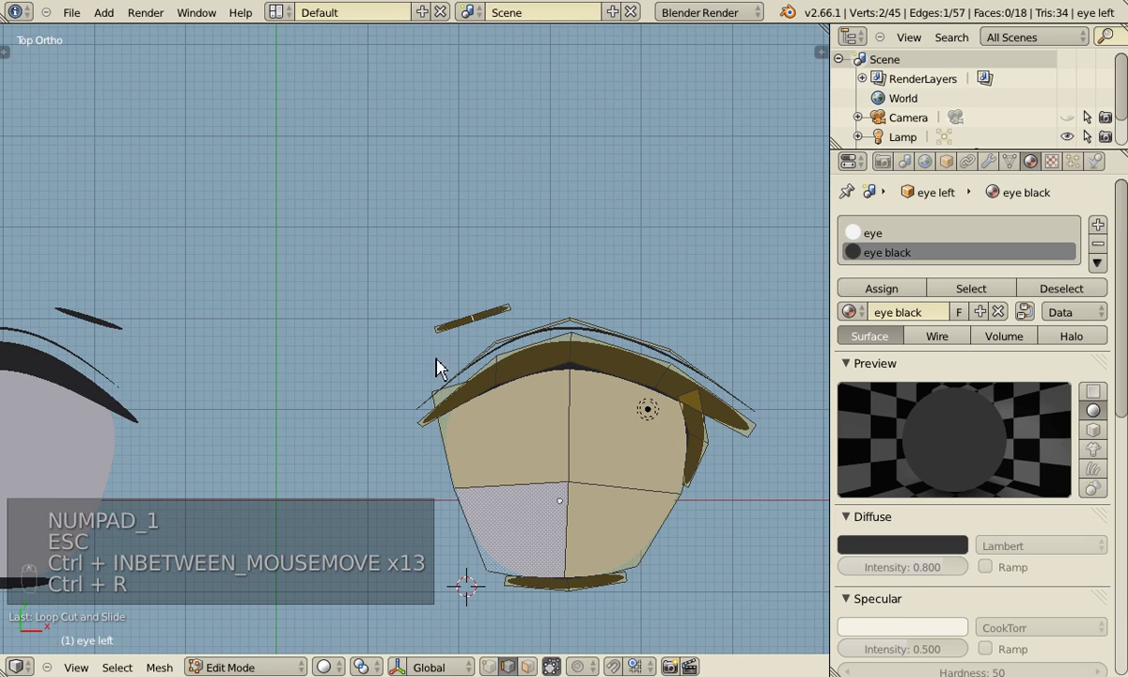
Add a midpoint to the stroke and pull it up into a gentle arch, then save.
{"action": "key", "text": "g"}
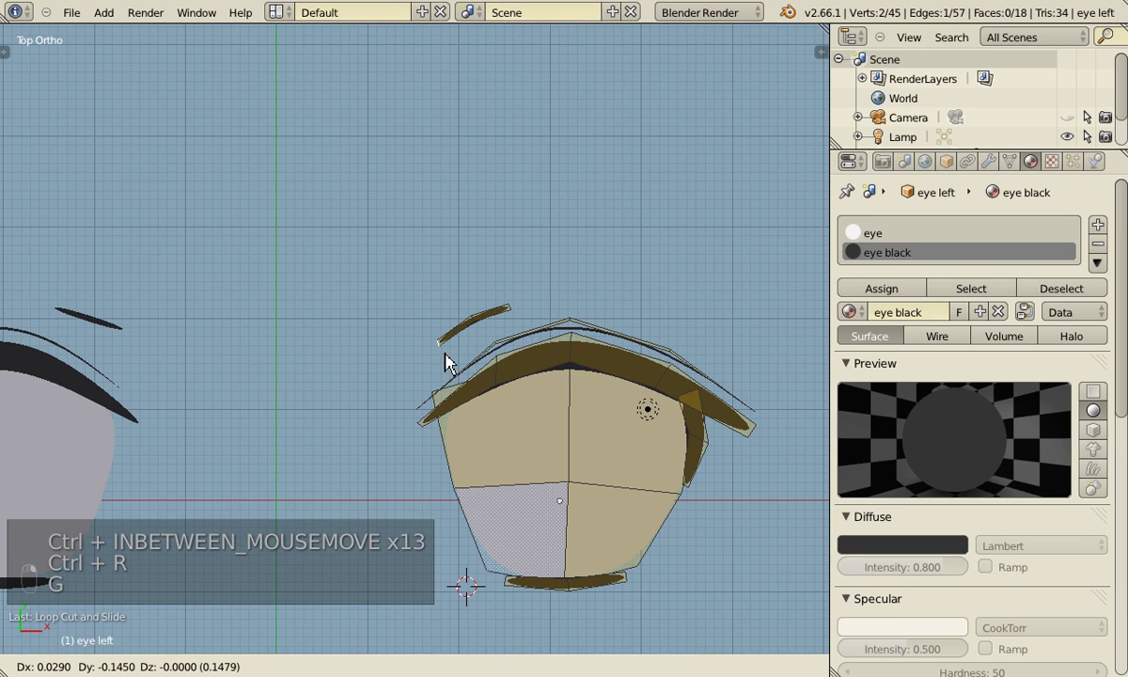
{"action": "key", "text": "g"}
{"action": "key", "text": "Tab"}
{"action": "key", "text": "ctrl+s"}
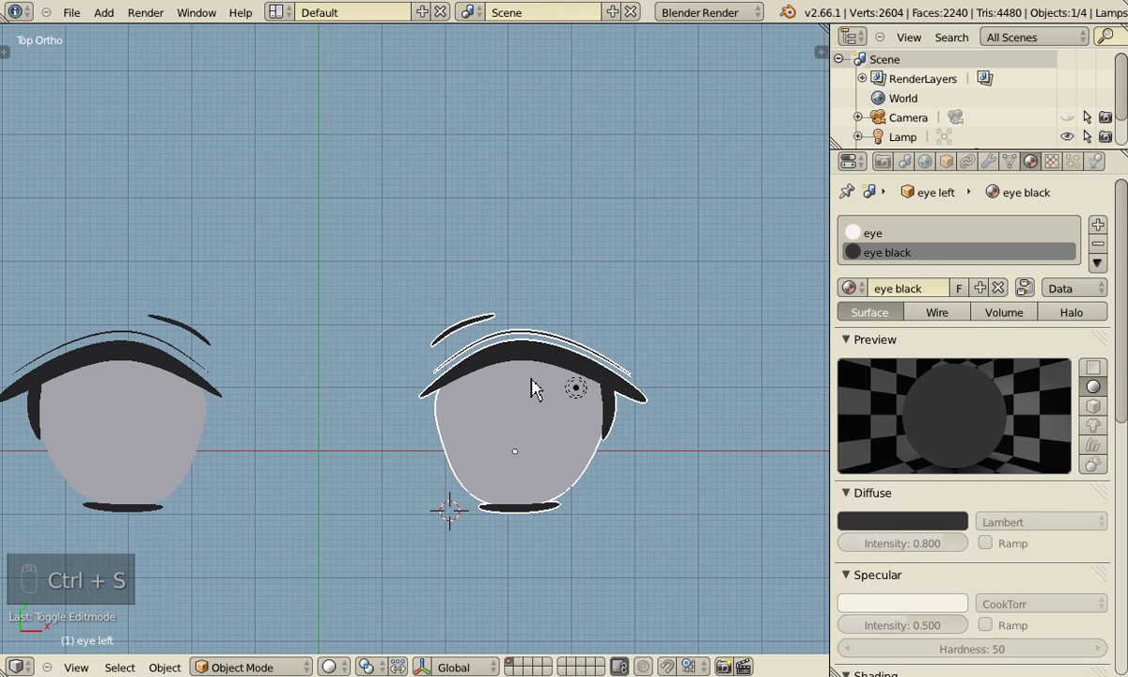
{"action": "key", "text": "Tab"}
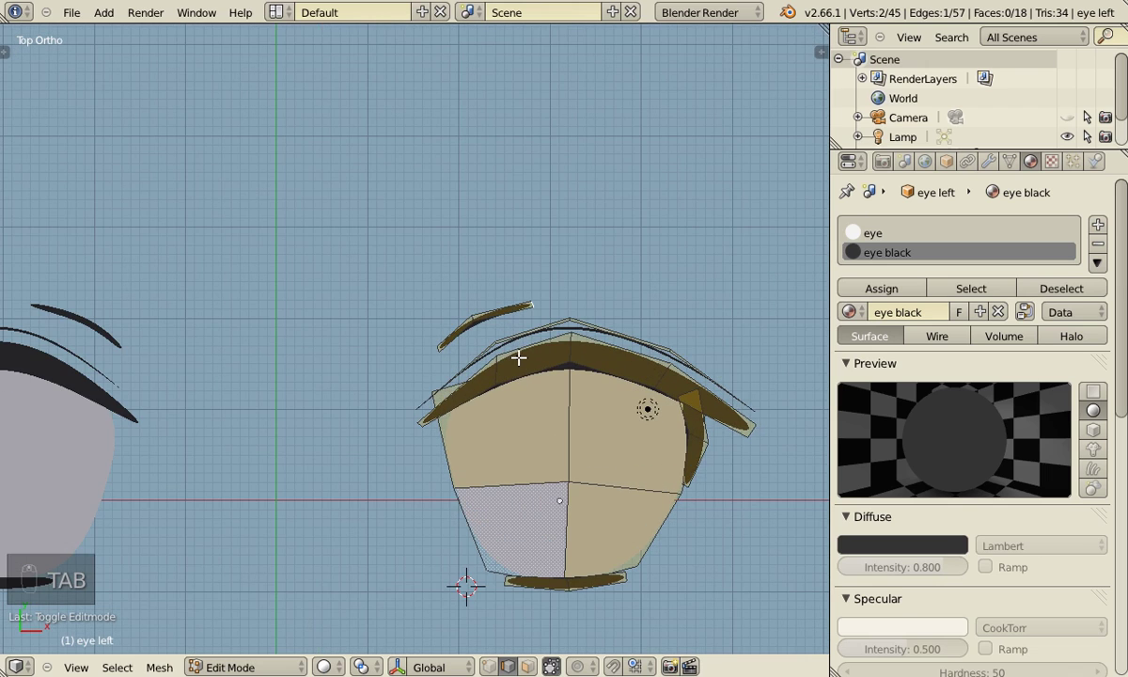
Duplicate the upper lash faces, shift the copy above the eye and thin it into an eyebrow curve.
{"action": "key", "text": "l"}
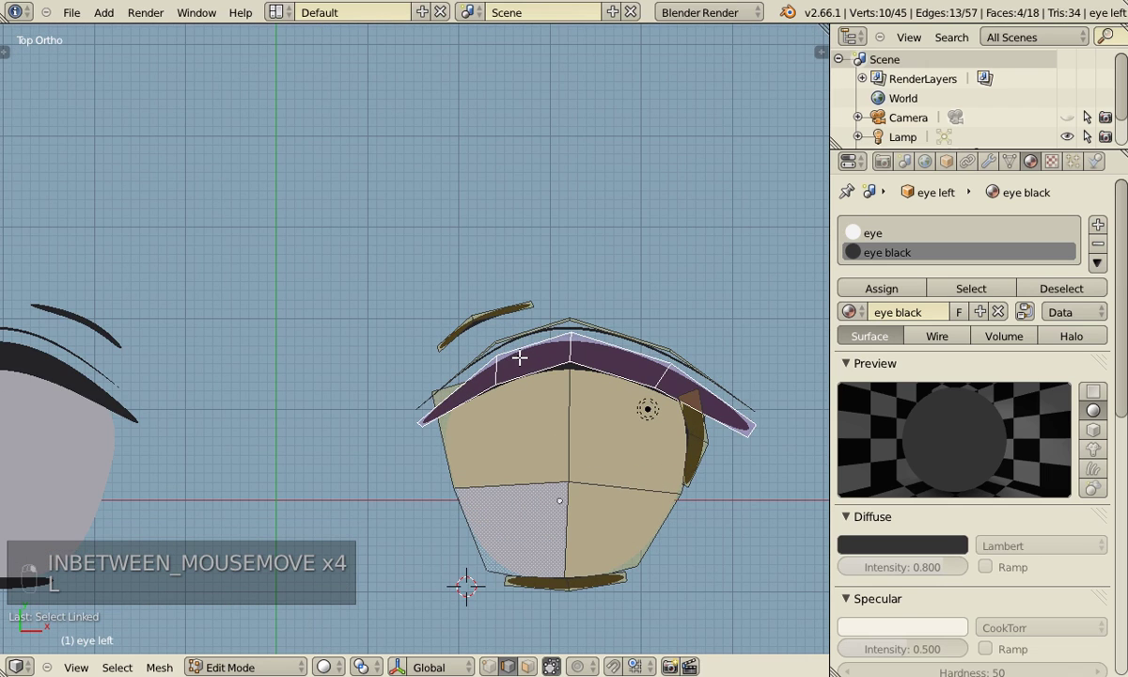
{"action": "key", "text": "shift+d"}
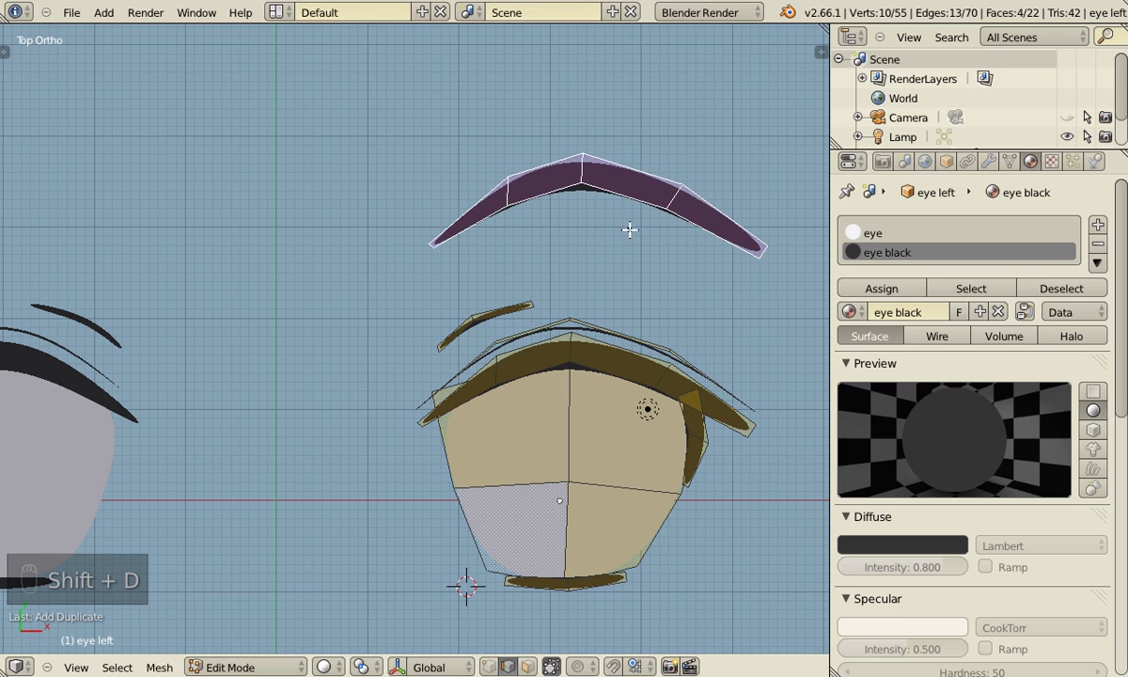
{"action": "key", "text": "ctrl+Tab"}
{"action": "key", "text": "g"}
{"action": "key", "text": "g"}
{"action": "key", "text": "g"}
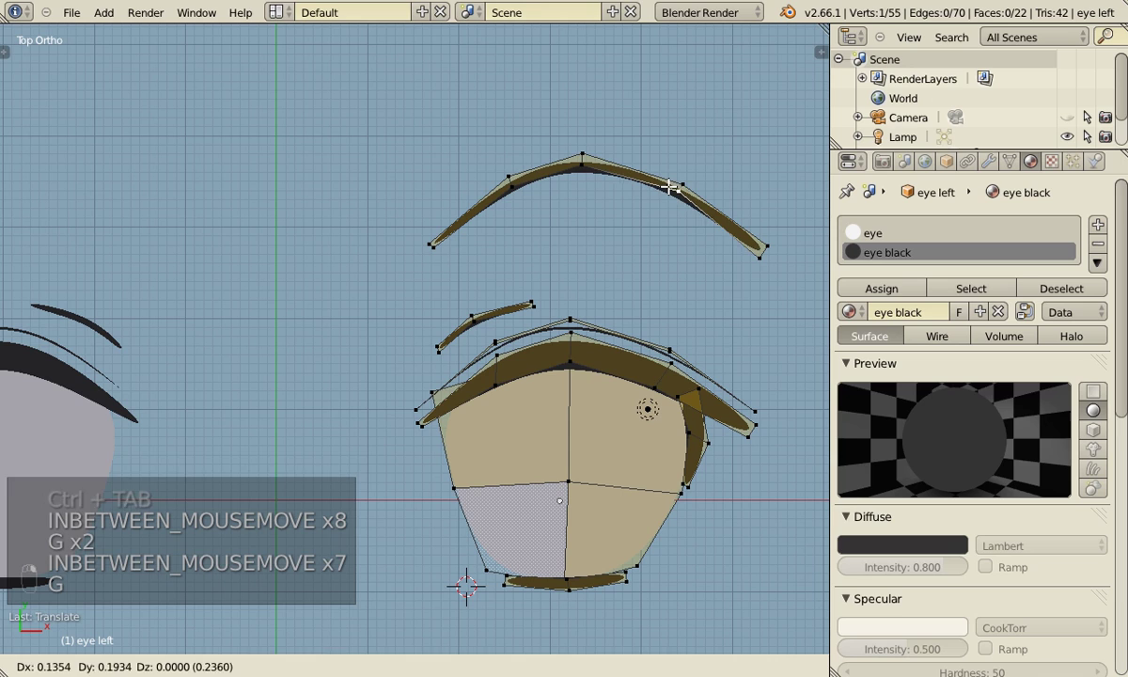
Taper the eyebrow's outer end to a point and reshape its inner end.
{"action": "key", "text": "a"}
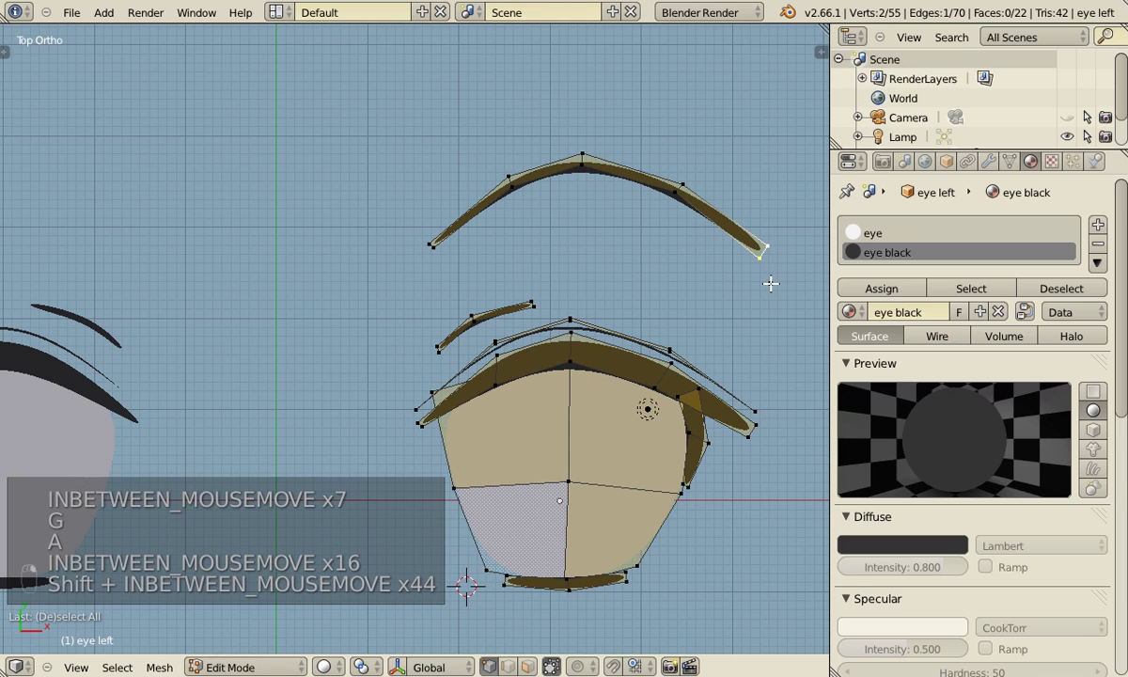
{"action": "key", "text": "s"}
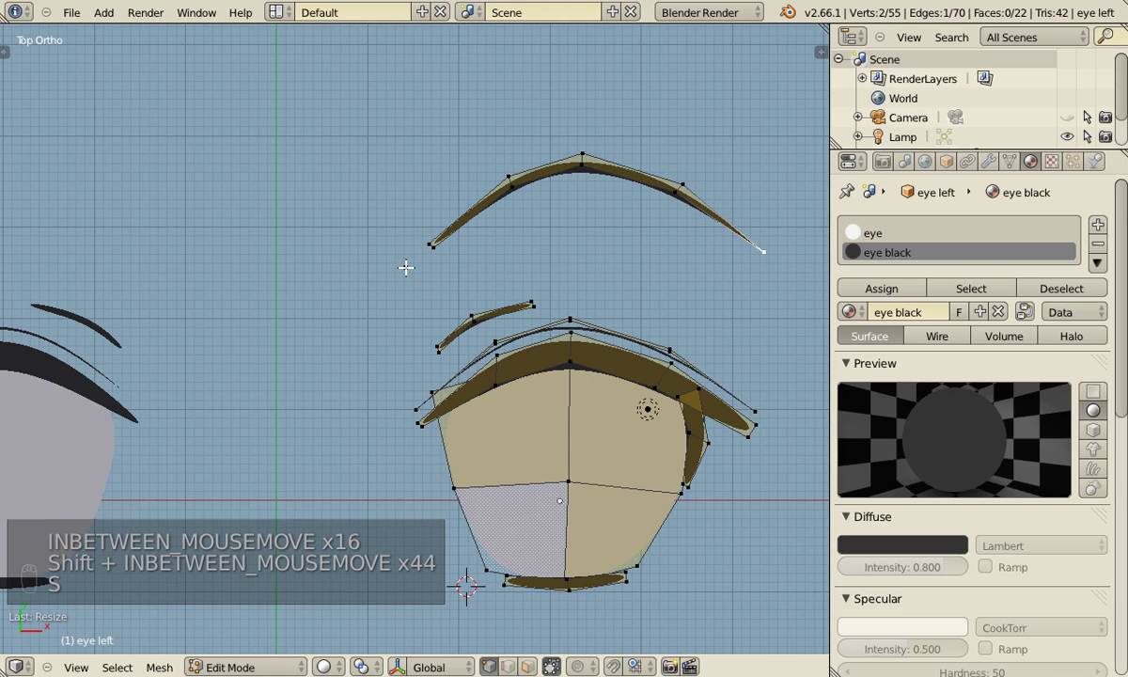
{"action": "key", "text": "ctrl+r"}
{"action": "key", "text": "g"}
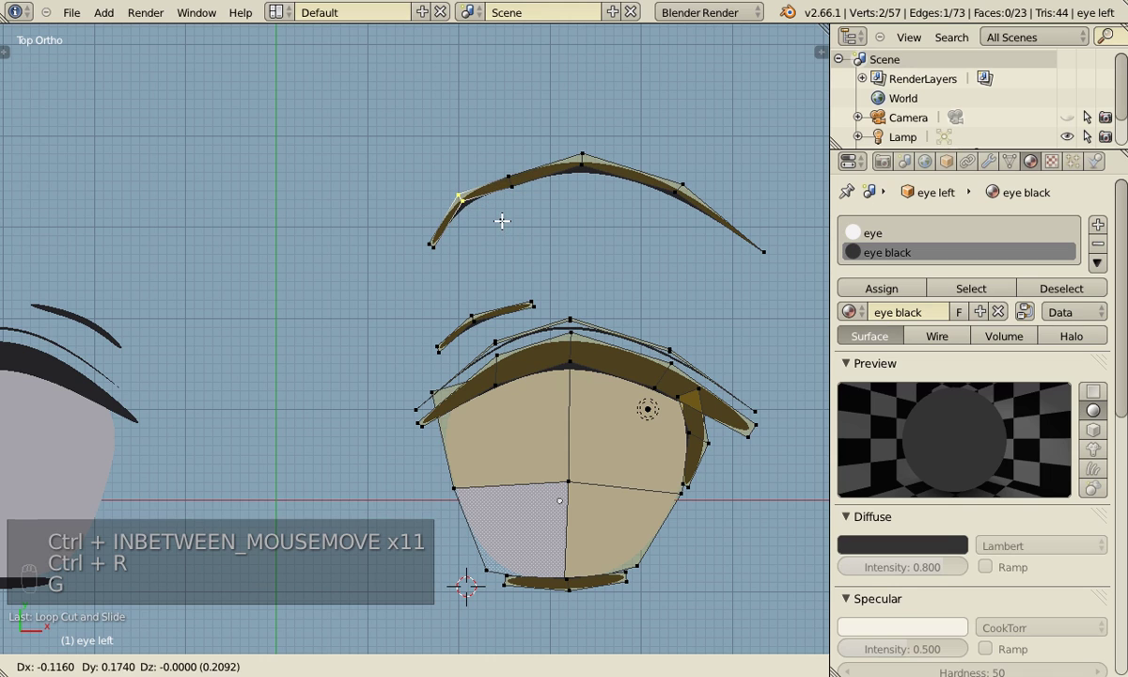
{"action": "key", "text": "g"}
{"action": "key", "text": "Tab"}
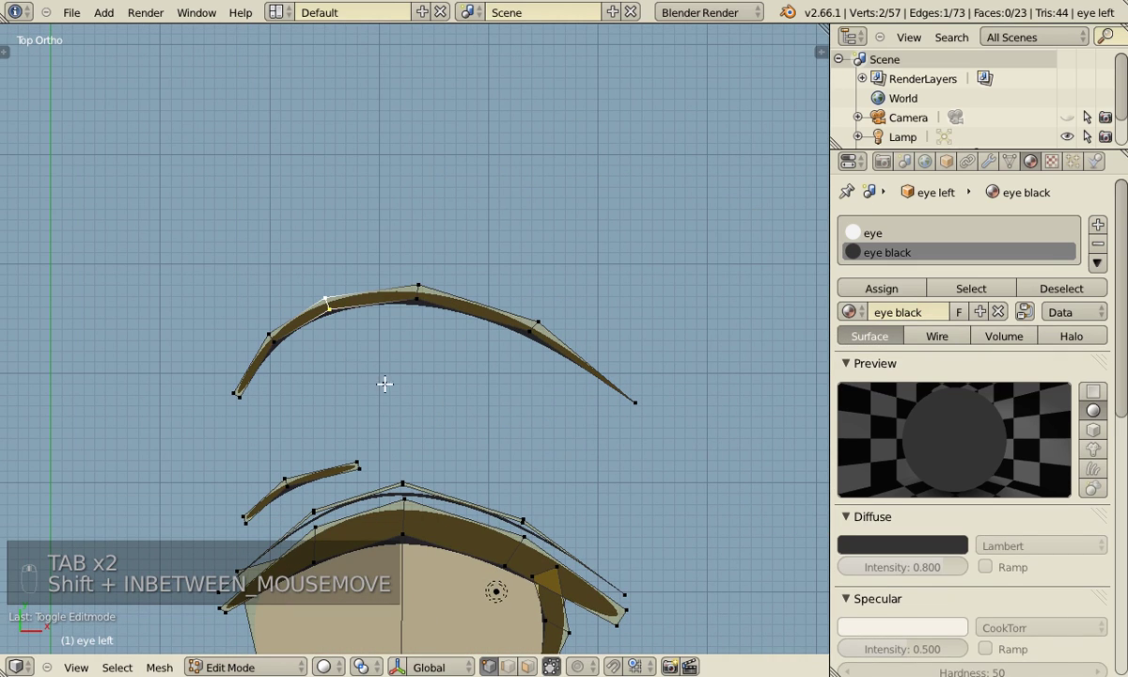
Select the whole eye mesh and remove doubles, merging one duplicate vertex.
{"action": "key", "text": "a"}
{"action": "key", "text": "a"}
{"action": "key", "text": "w"}
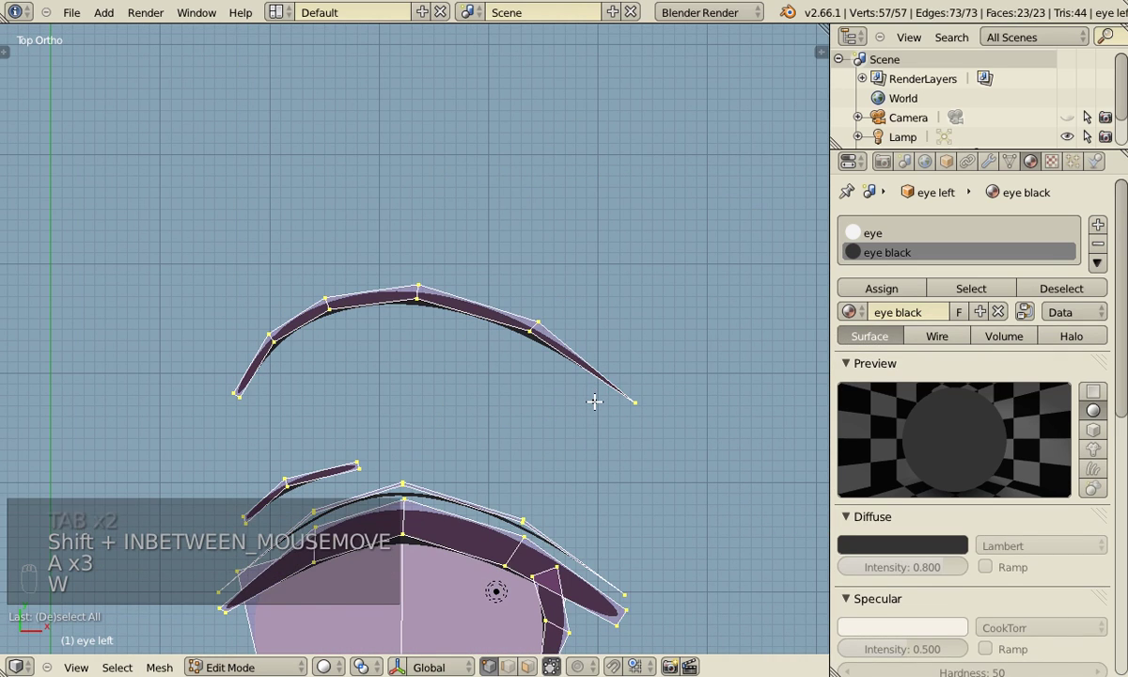
{"action": "key", "text": "w"}
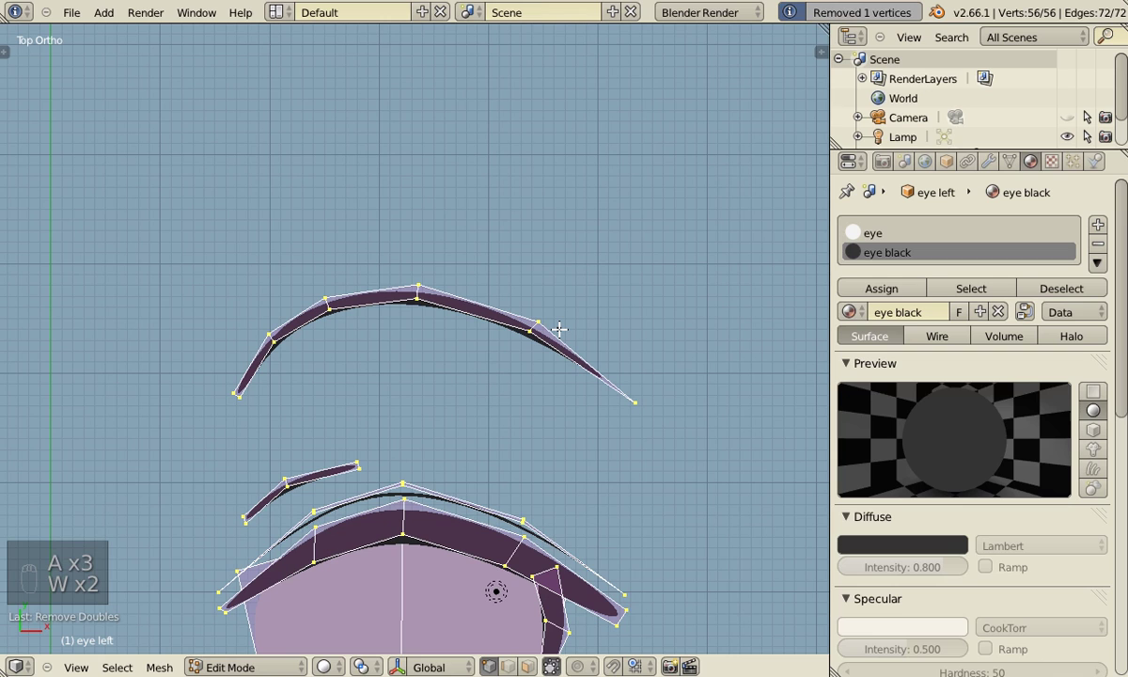
{"action": "key", "text": "Tab"}
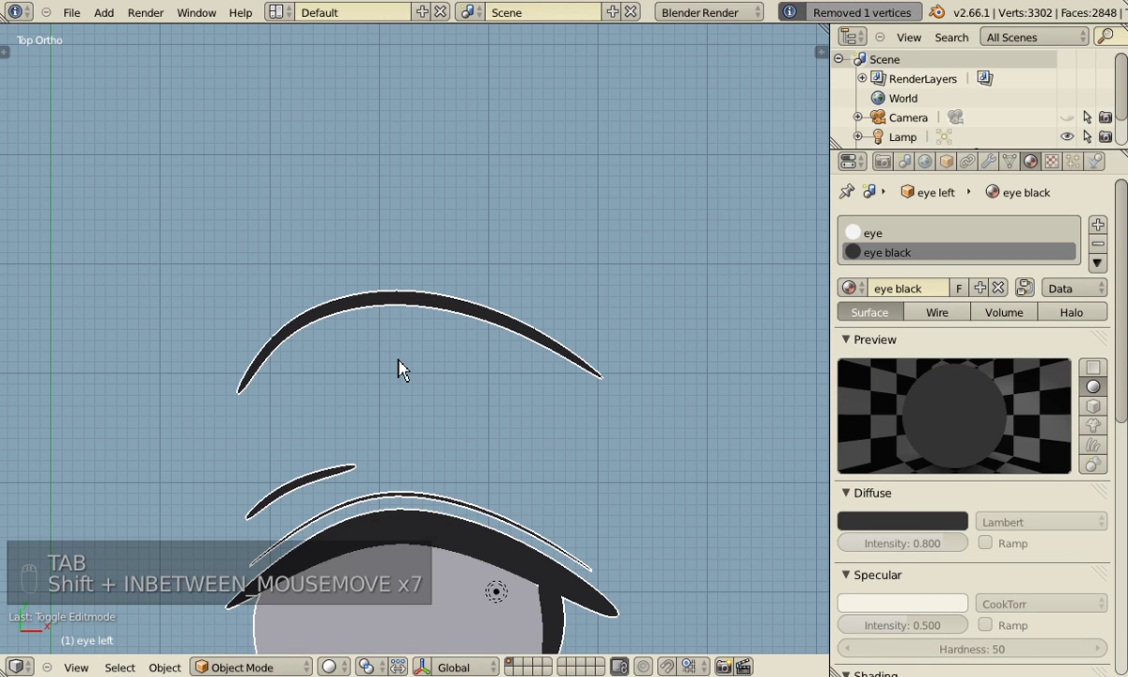
{"action": "key", "text": "Tab"}
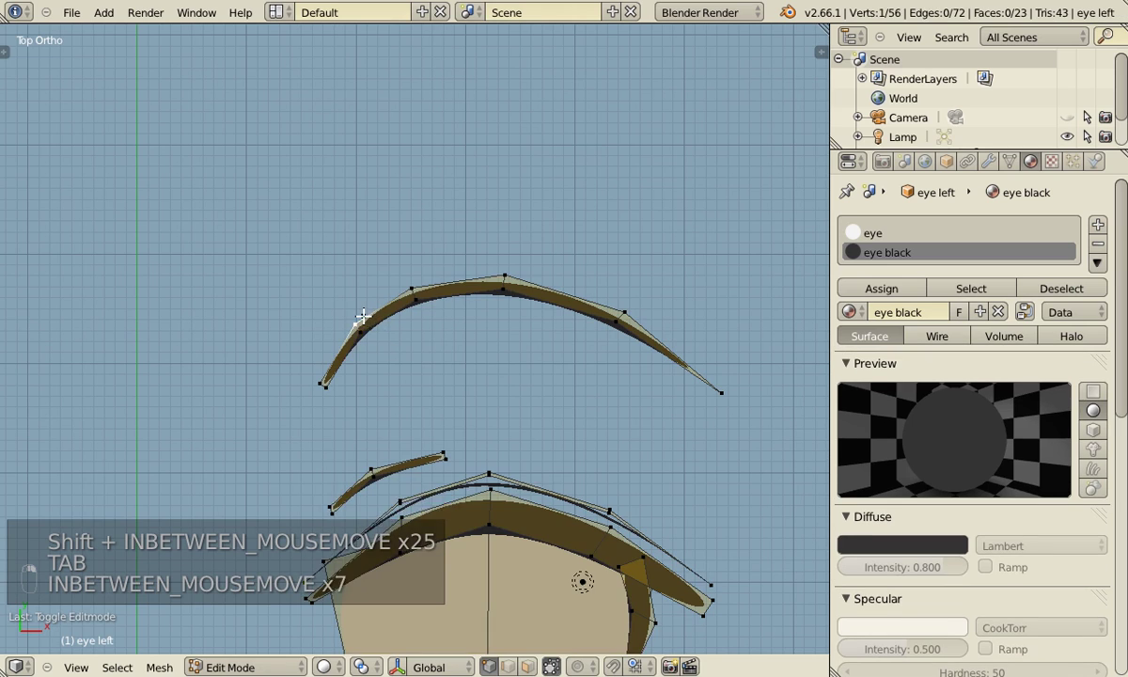
Move eyebrow points into a smoother, evenly curved arc and adjust its inner end.
{"action": "key", "text": "s"}
{"action": "key", "text": "s"}
{"action": "key", "text": "s"}
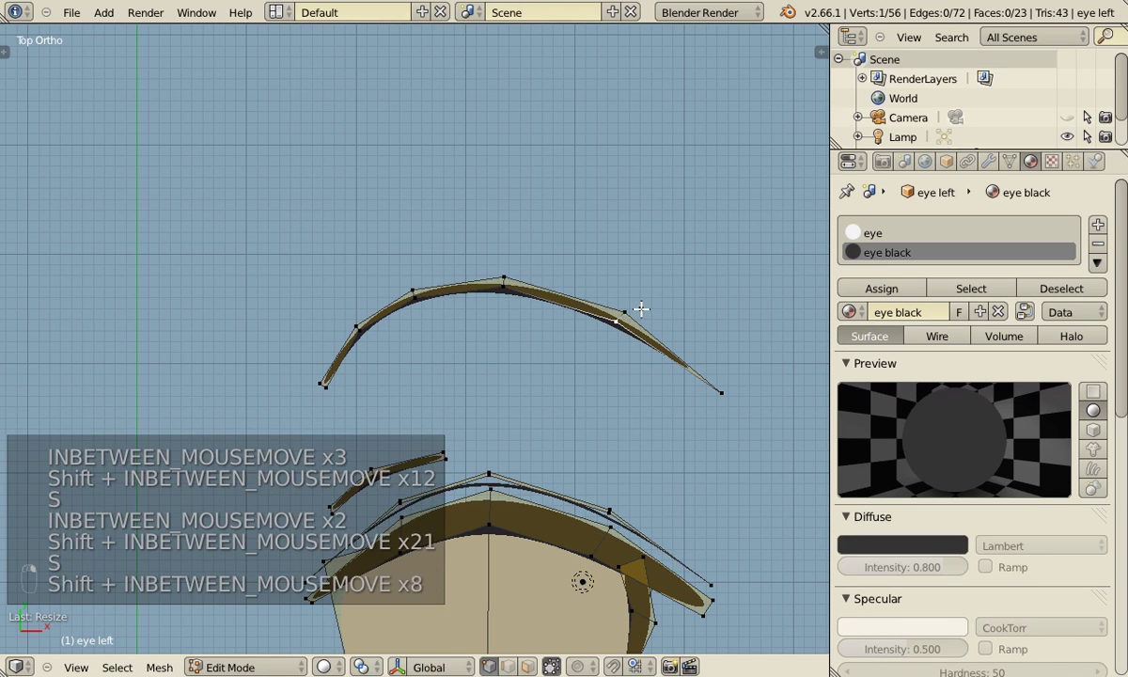
{"action": "key", "text": "s"}
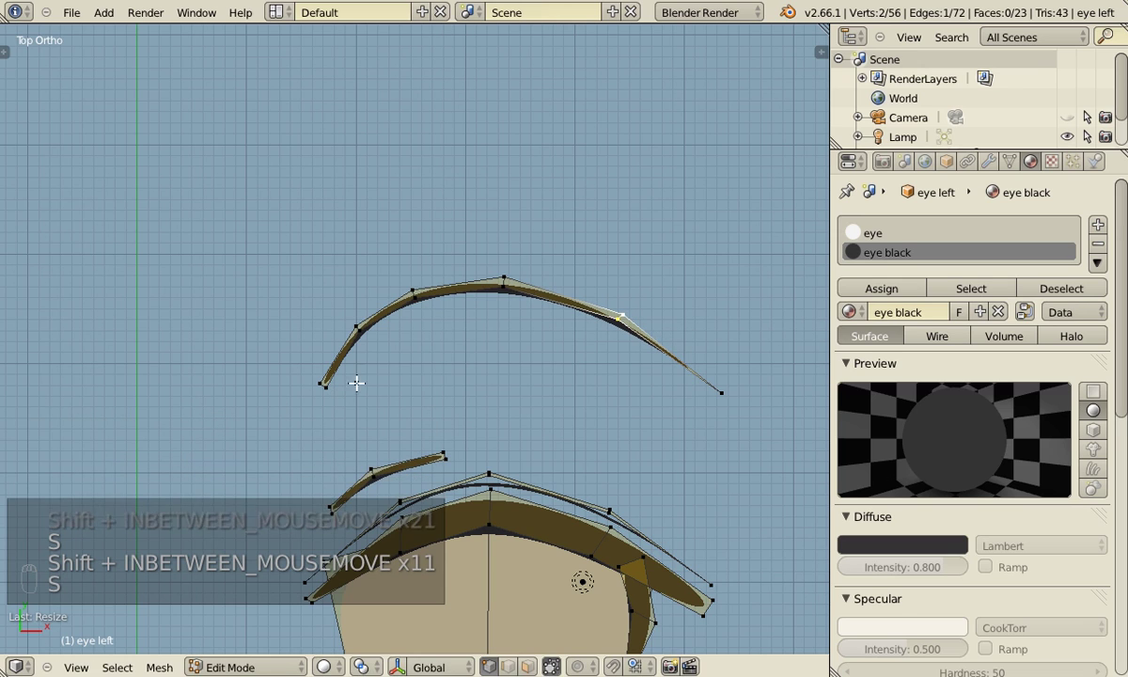
{"action": "key", "text": "Tab"}
{"action": "key", "text": "Tab"}
{"action": "key", "text": "g"}
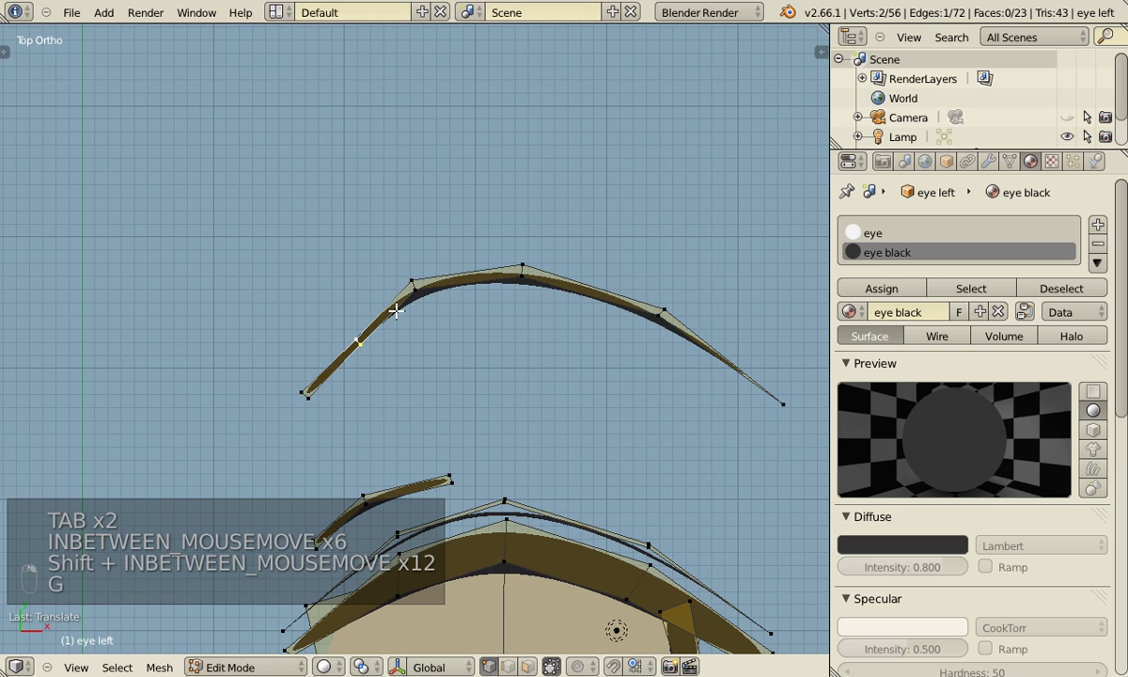
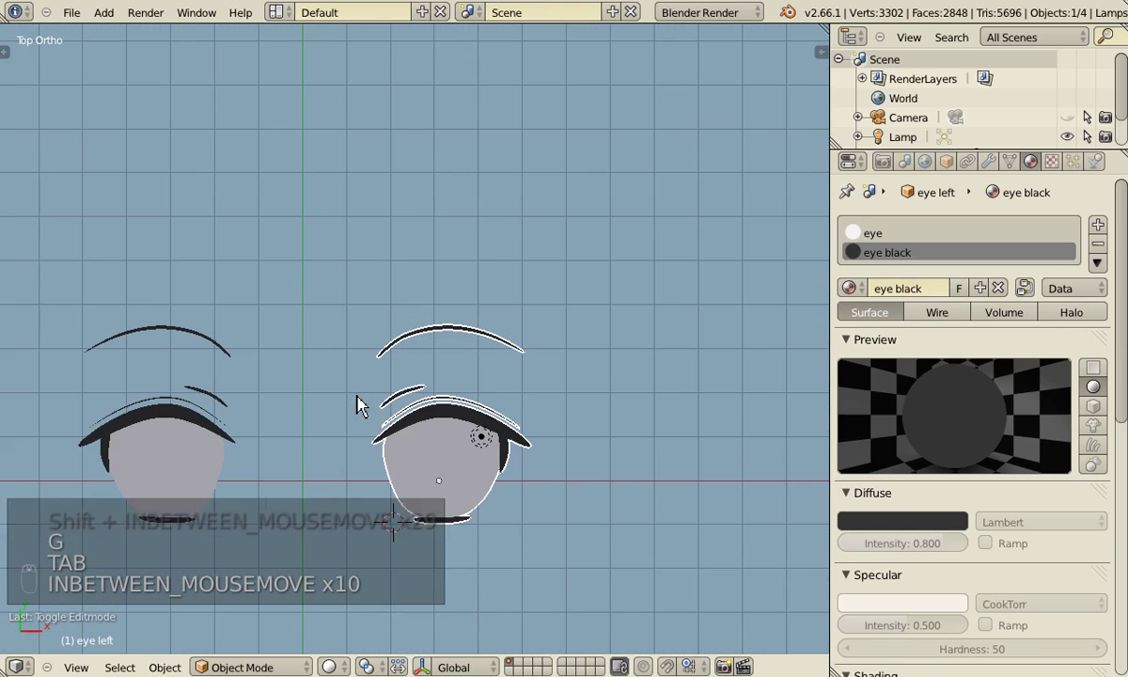
Taper the eyebrow's inner tip to a rounded point and smooth the top and outer part of the arc.
{"action": "key", "text": "Tab"}
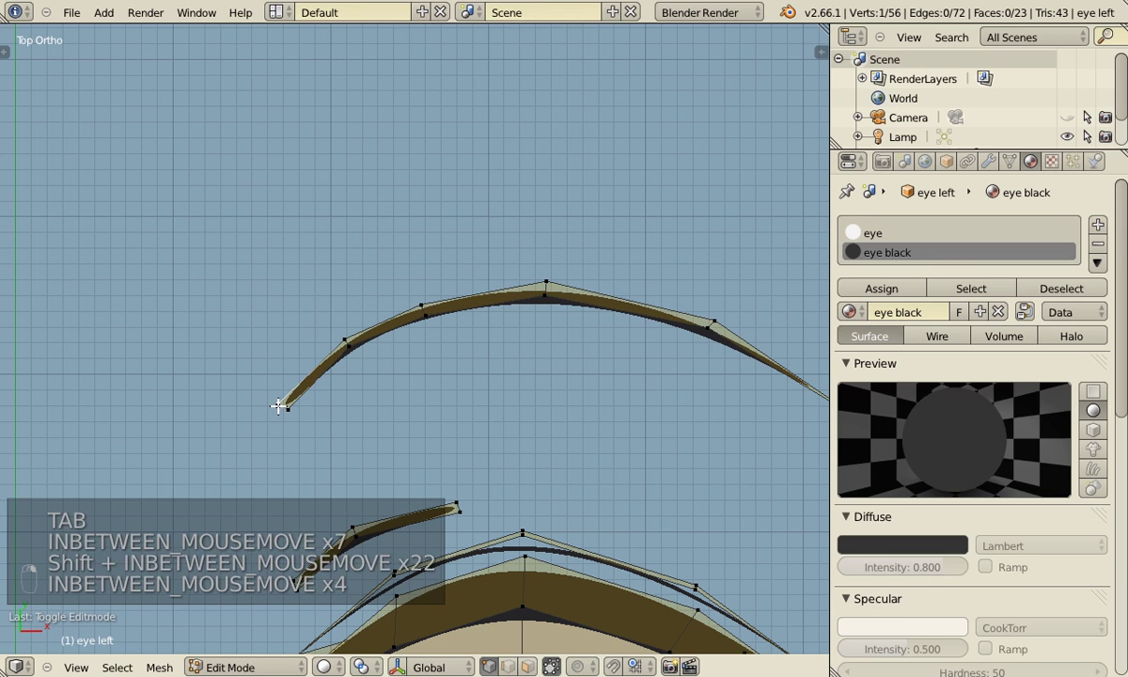
{"action": "key", "text": "g"}
{"action": "key", "text": "Tab"}
{"action": "key", "text": "Tab"}
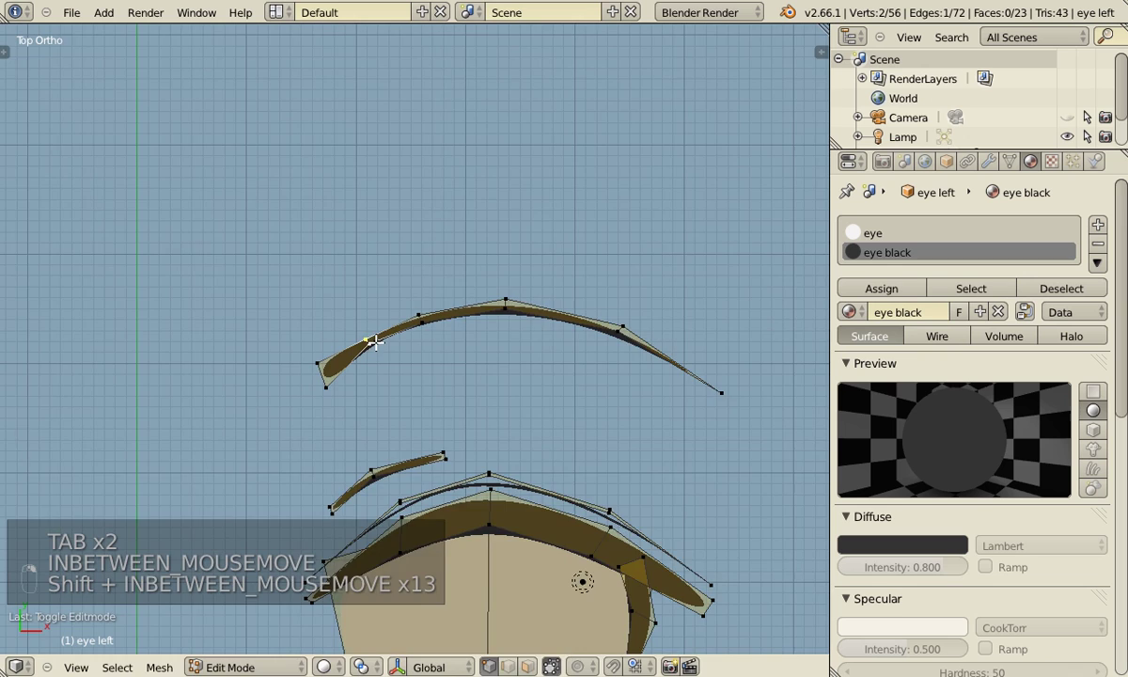
{"action": "key", "text": "r"}
{"action": "key", "text": "s"}
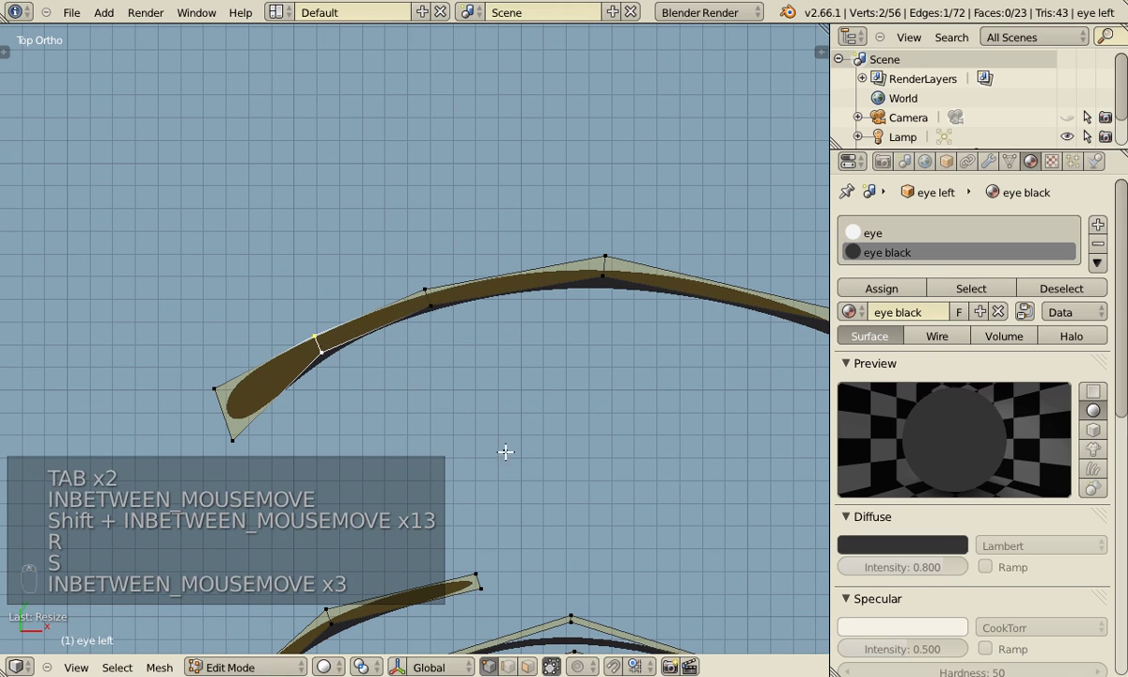
{"action": "key", "text": "s"}
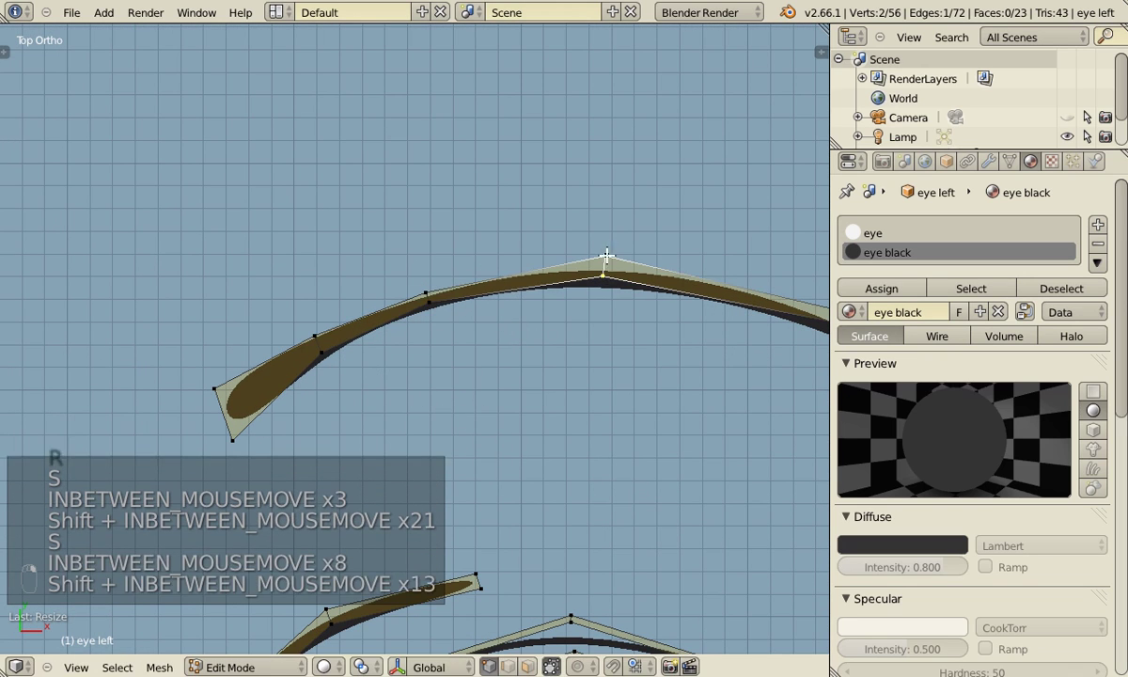
{"action": "key", "text": "s"}
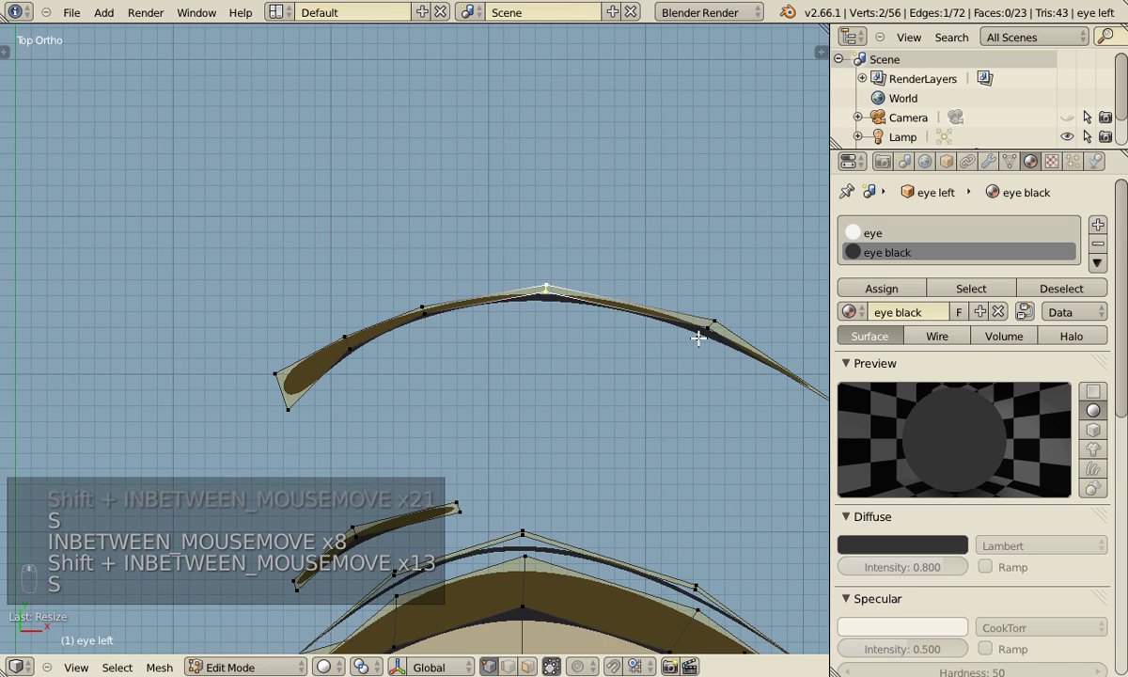
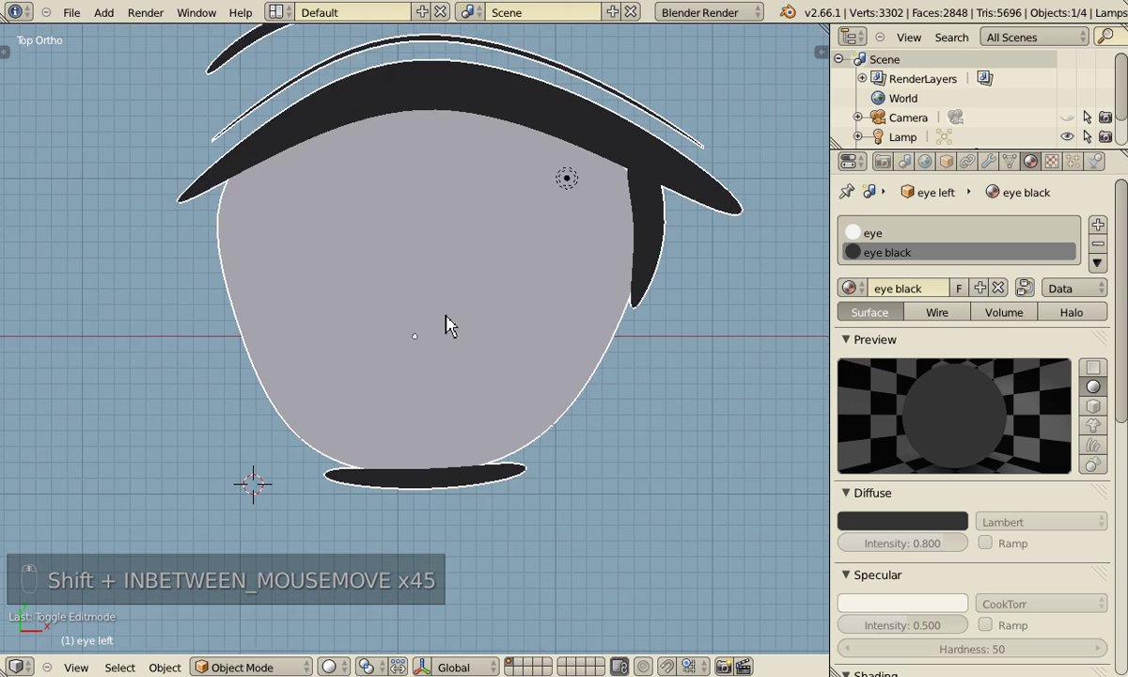
{"action": "key", "text": "Tab"}
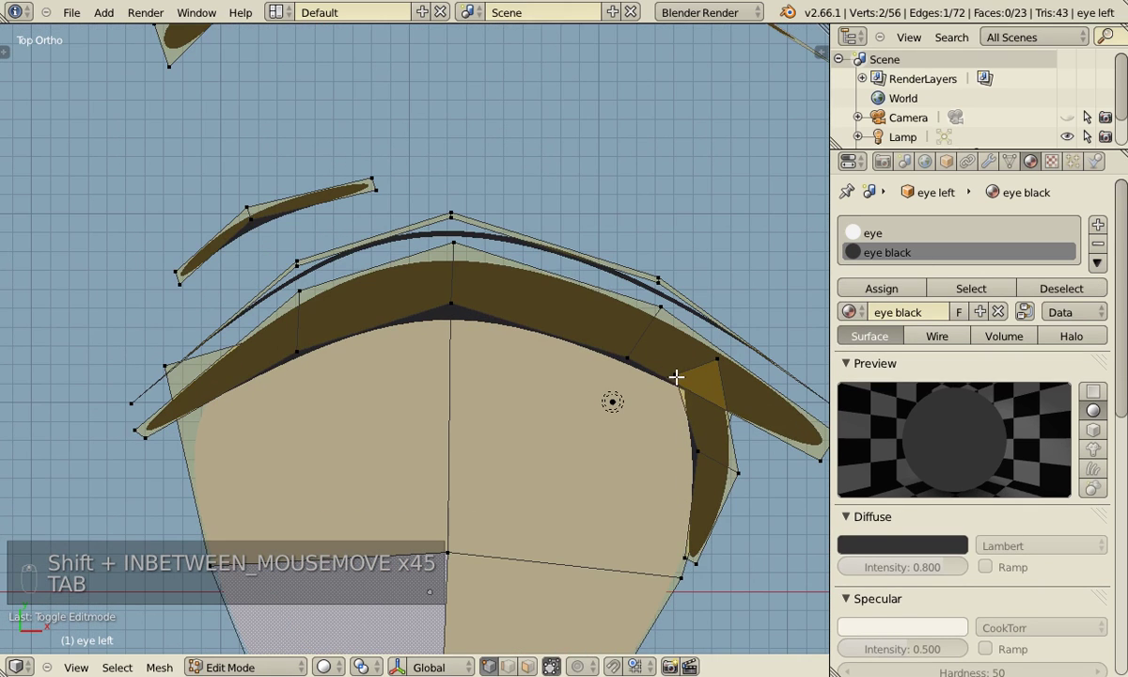
{"action": "key", "text": "Tab"}
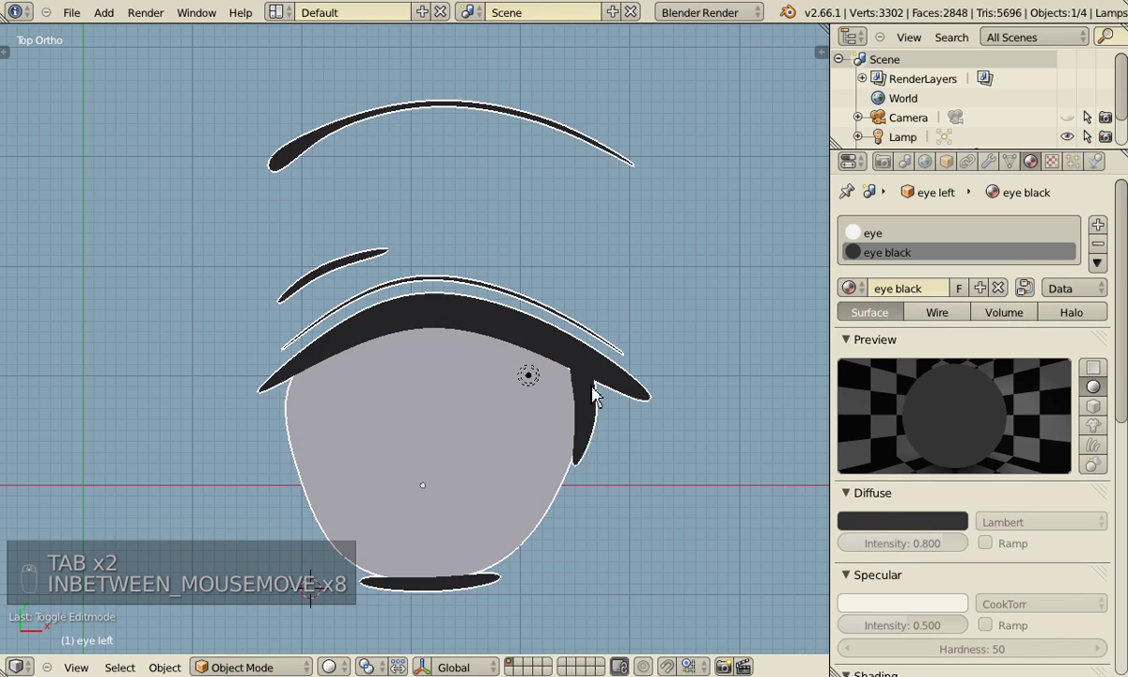
{"action": "key", "text": "Tab"}
{"action": "key", "text": "g"}
{"action": "key", "text": "Tab"}
{"action": "key", "text": "Tab"}
{"action": "key", "text": "g"}
{"action": "key", "text": "Tab"}
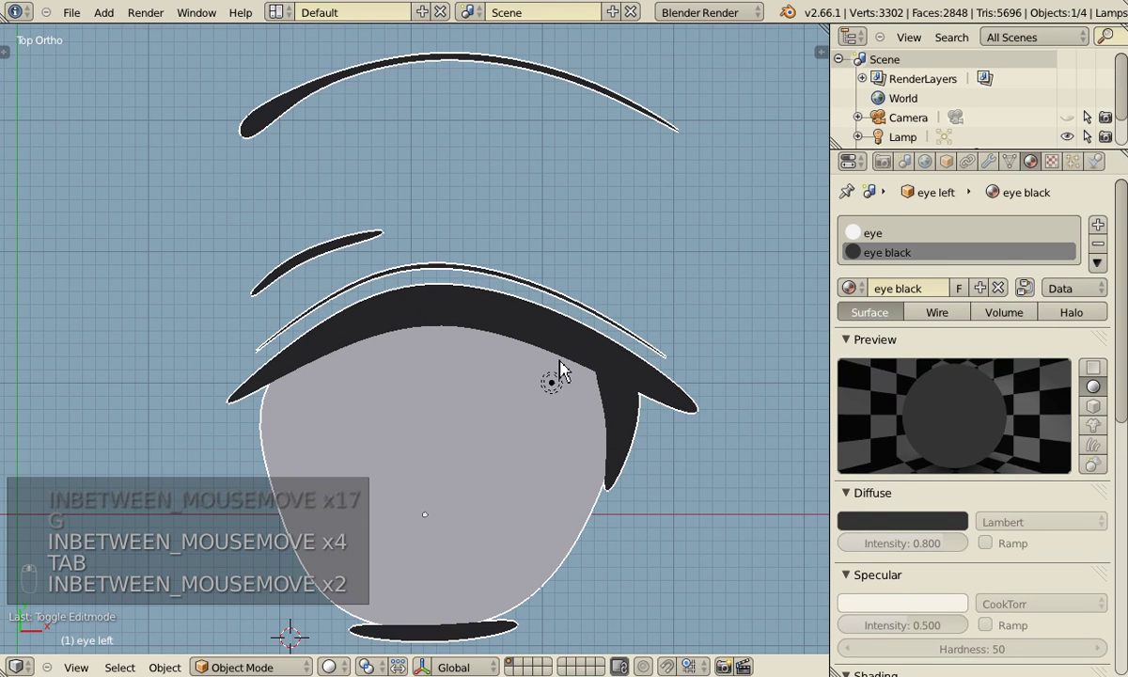
Knife-cut a new line across the outer part of the upper lash.
{"action": "key", "text": "Tab"}
{"action": "key", "text": "ctrl+Tab"}
{"action": "key", "text": "shift+d"}
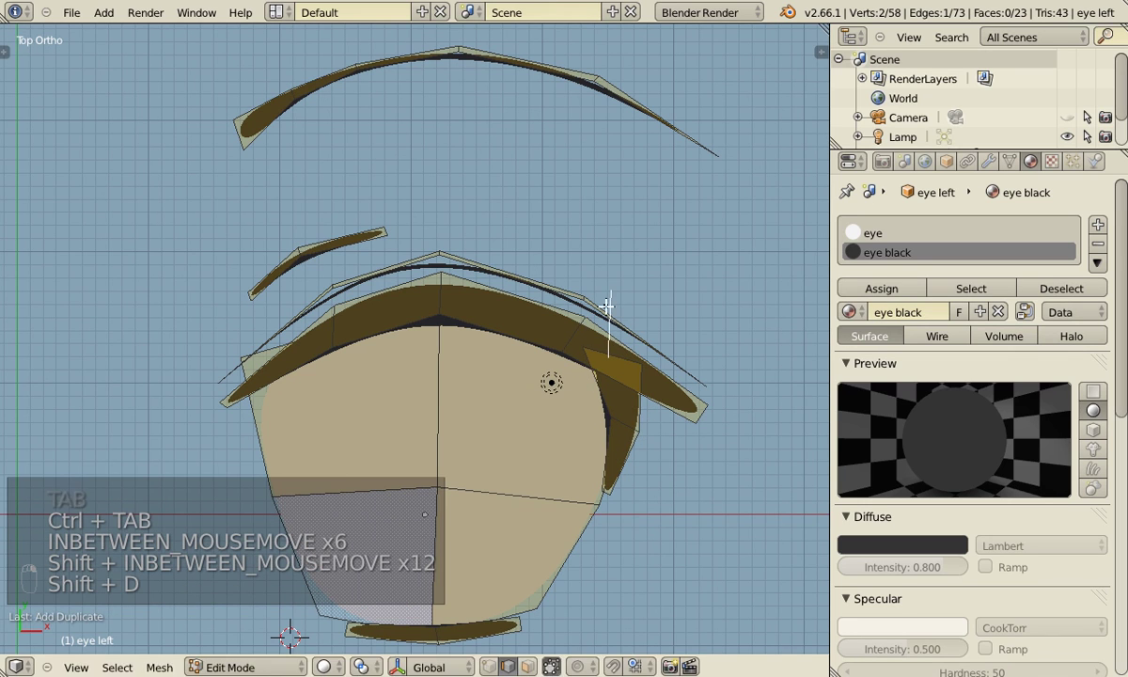
{"action": "key", "text": "r"}
{"action": "key", "text": "s"}
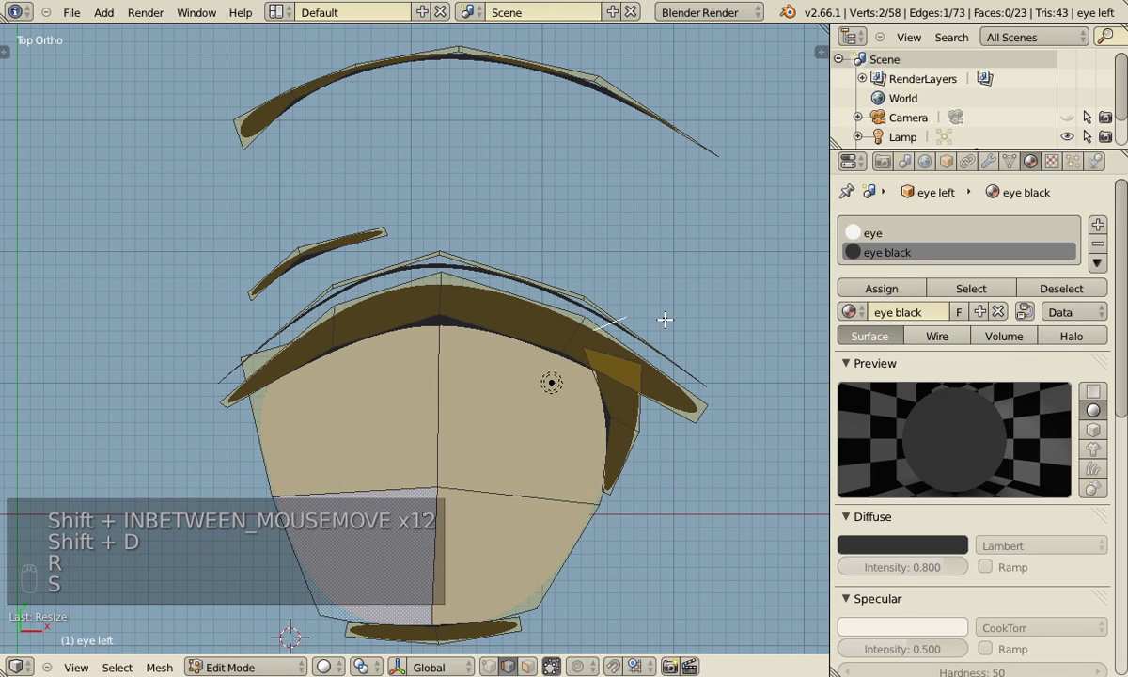
{"action": "key", "text": "g"}
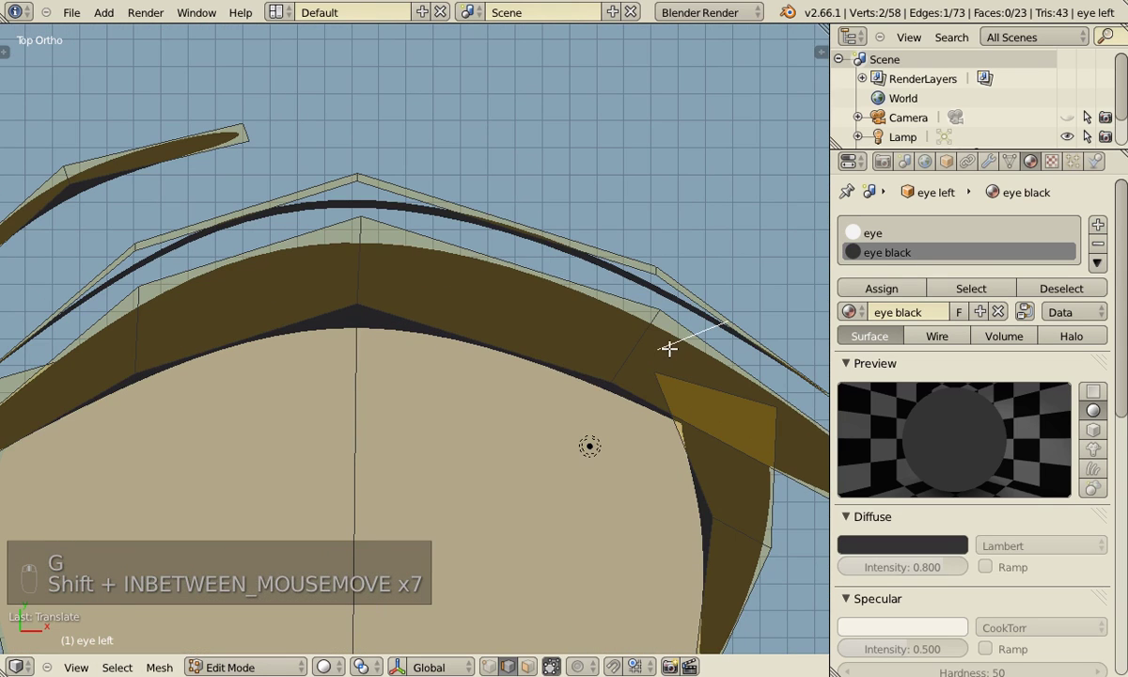
Extrude and fill two small triangular lash spikes from the outer upper lash.
{"action": "key", "text": "ctrl+Tab"}
{"action": "key", "text": "e"}
{"action": "key", "text": "f"}
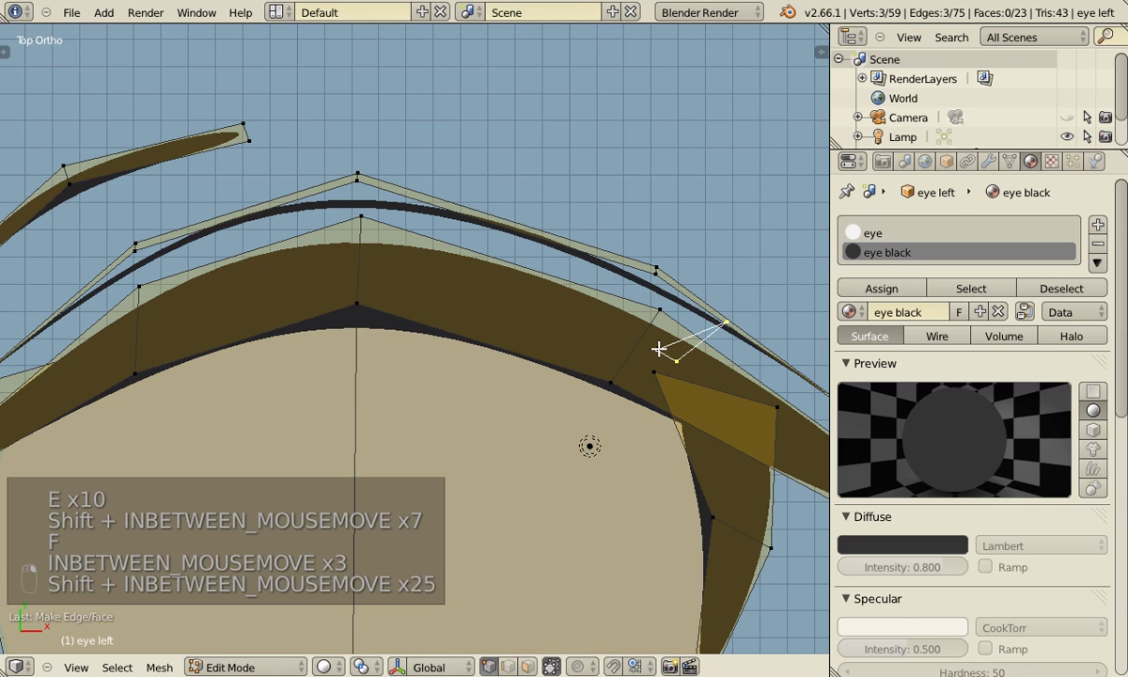
{"action": "key", "text": "f"}
{"action": "key", "text": "Tab"}
{"action": "key", "text": "Tab"}
{"action": "key", "text": "shift+d"}
{"action": "key", "text": "r"}
{"action": "key", "text": "shift+d"}
{"action": "key", "text": "r"}
Add a third lash spike, fill it and adjust the spike shapes, then view them as whole objects.
{"action": "key", "text": "g"}
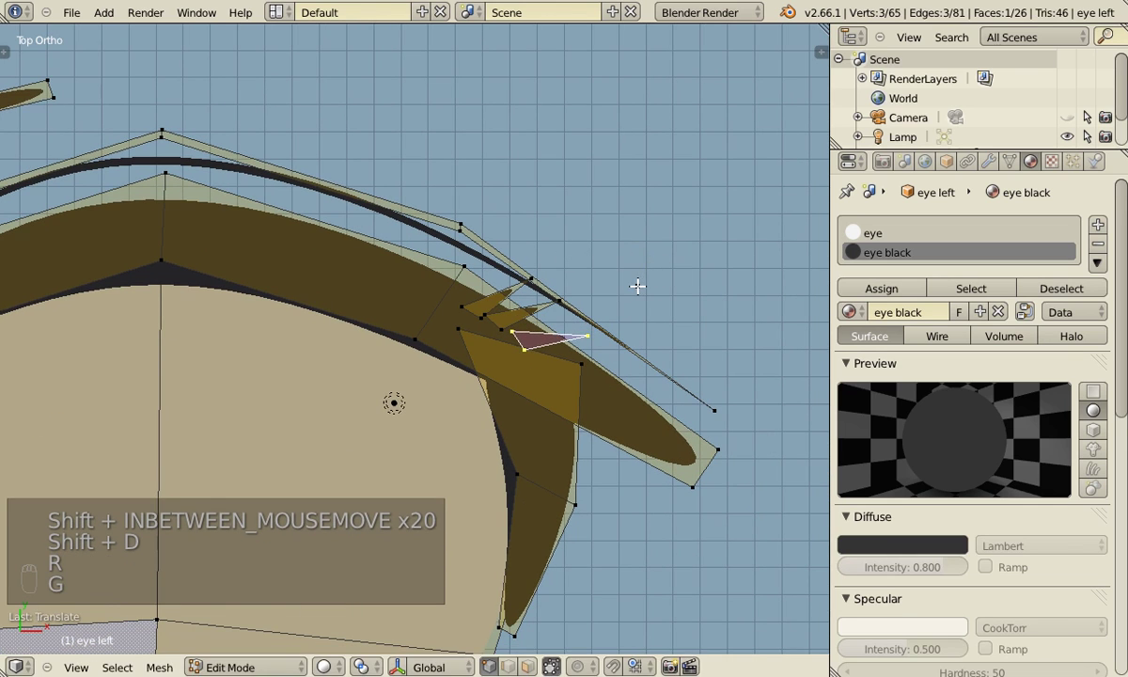
{"action": "key", "text": "Tab"}
{"action": "key", "text": "Tab"}
{"action": "key", "text": "g"}
{"action": "key", "text": "l"}
{"action": "key", "text": "g"}
{"action": "key", "text": "l"}
{"action": "key", "text": "g"}
{"action": "key", "text": "Tab"}
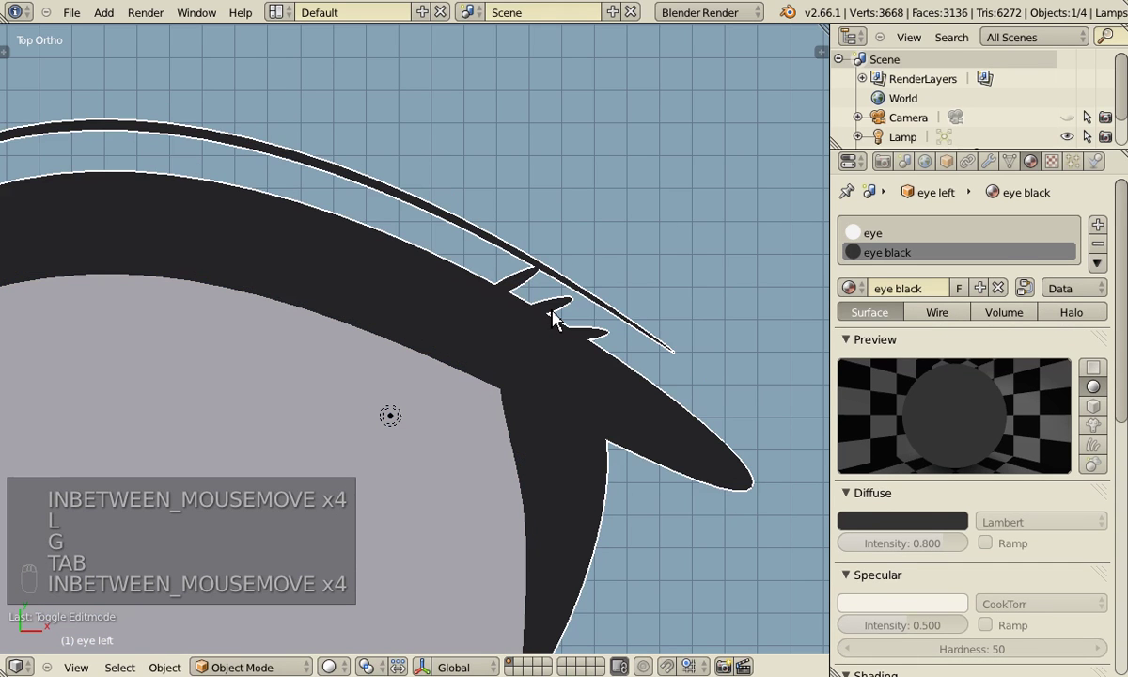
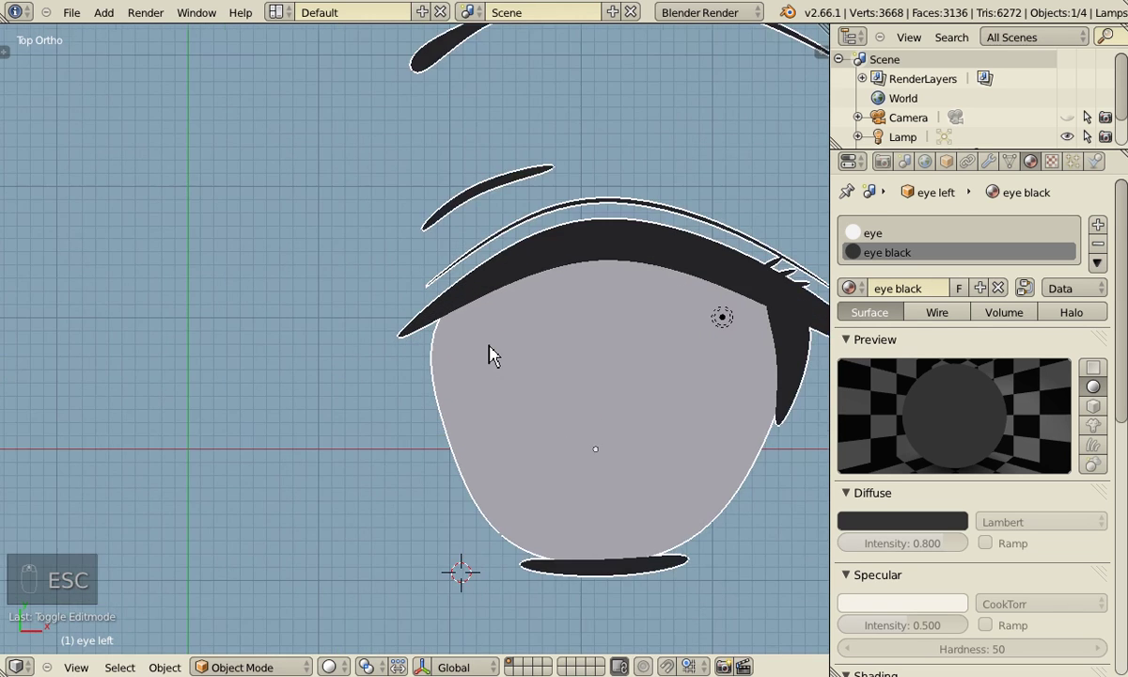
Pull the skinfold line's peak and neighbouring points down to hug the upper lash, then save.
{"action": "key", "text": "Tab"}
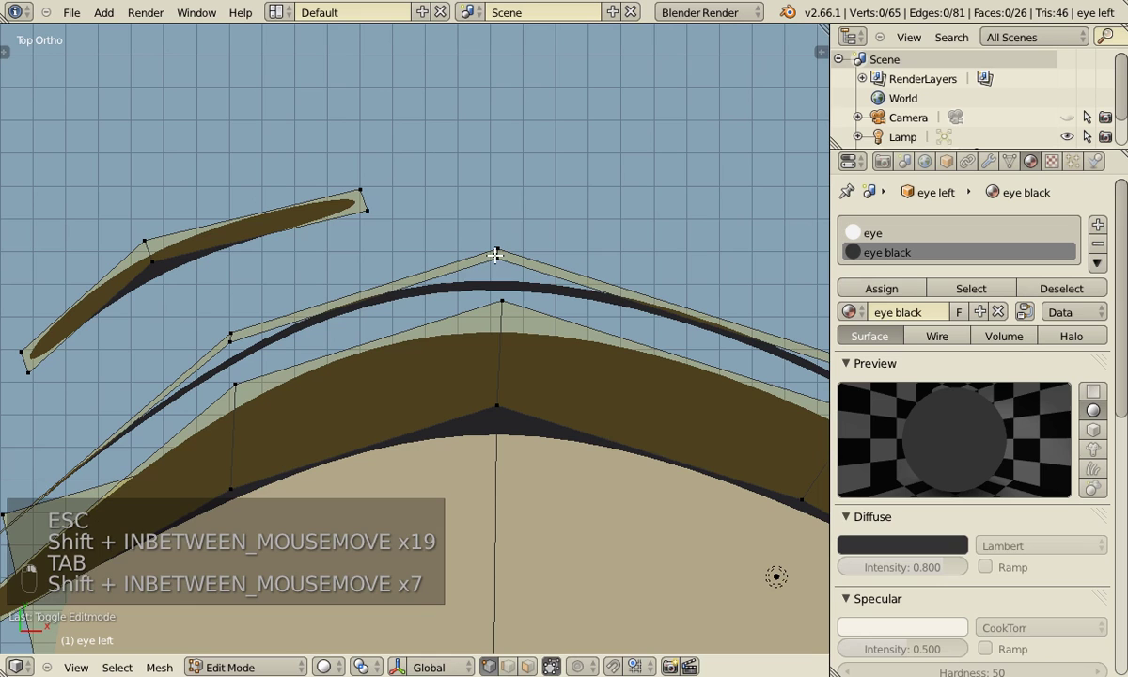
{"action": "key", "text": "g"}
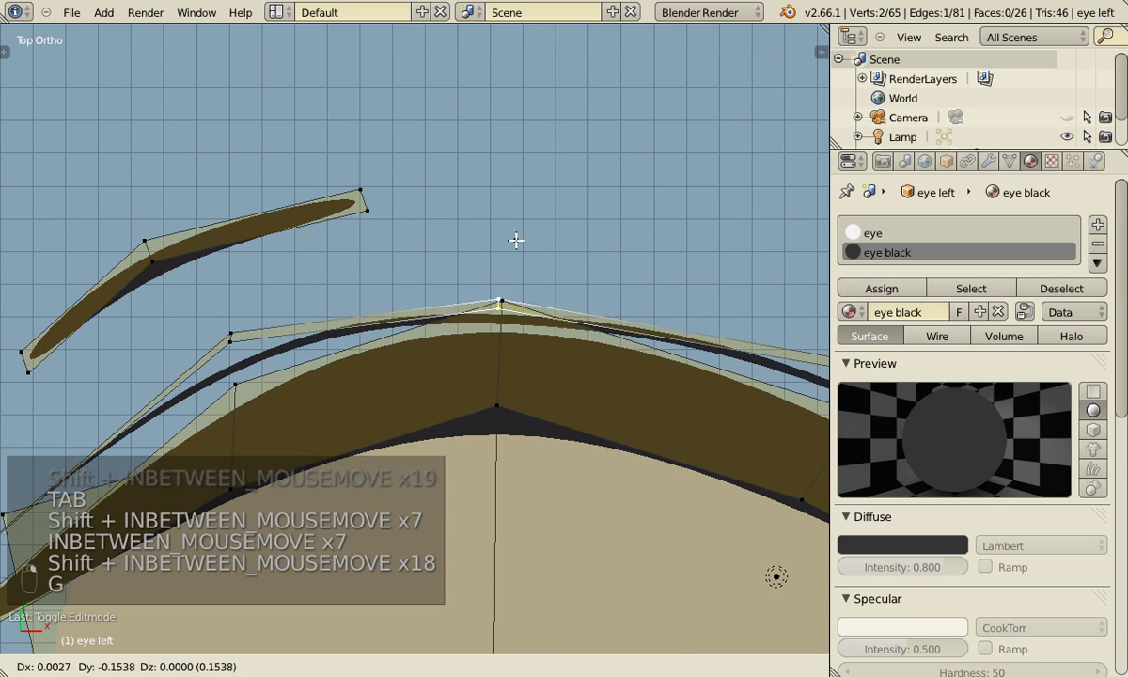
{"action": "key", "text": "r"}
{"action": "key", "text": "g"}
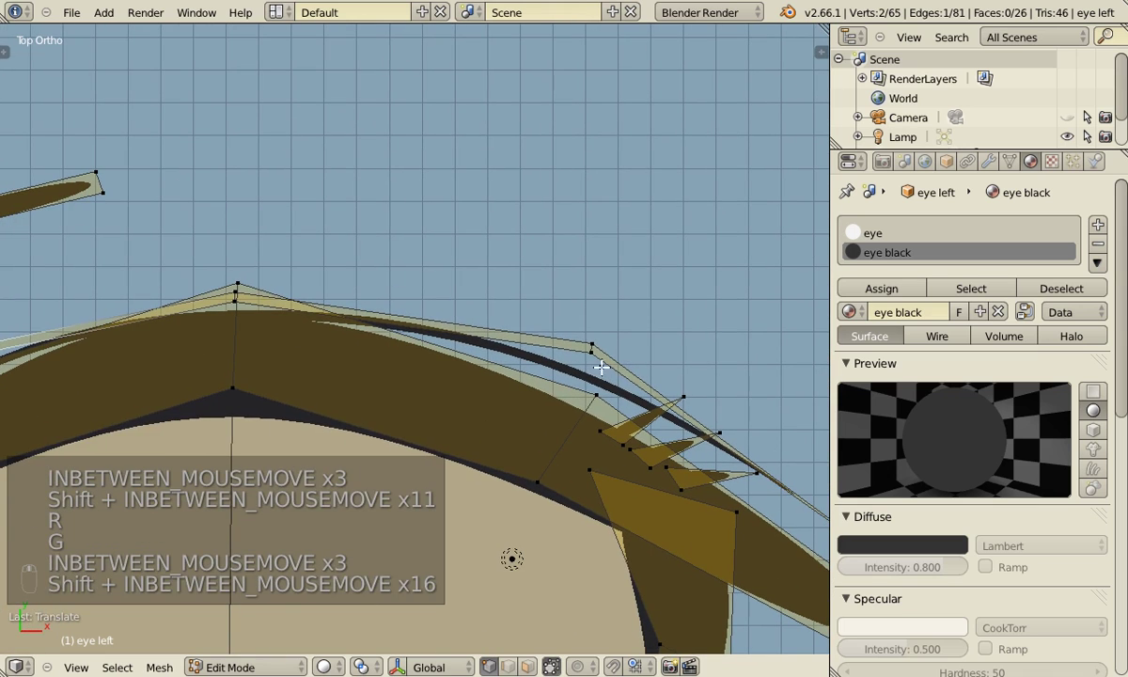
{"action": "key", "text": "r"}
{"action": "key", "text": "g"}
{"action": "key", "text": "Tab"}
{"action": "key", "text": "ctrl+s"}
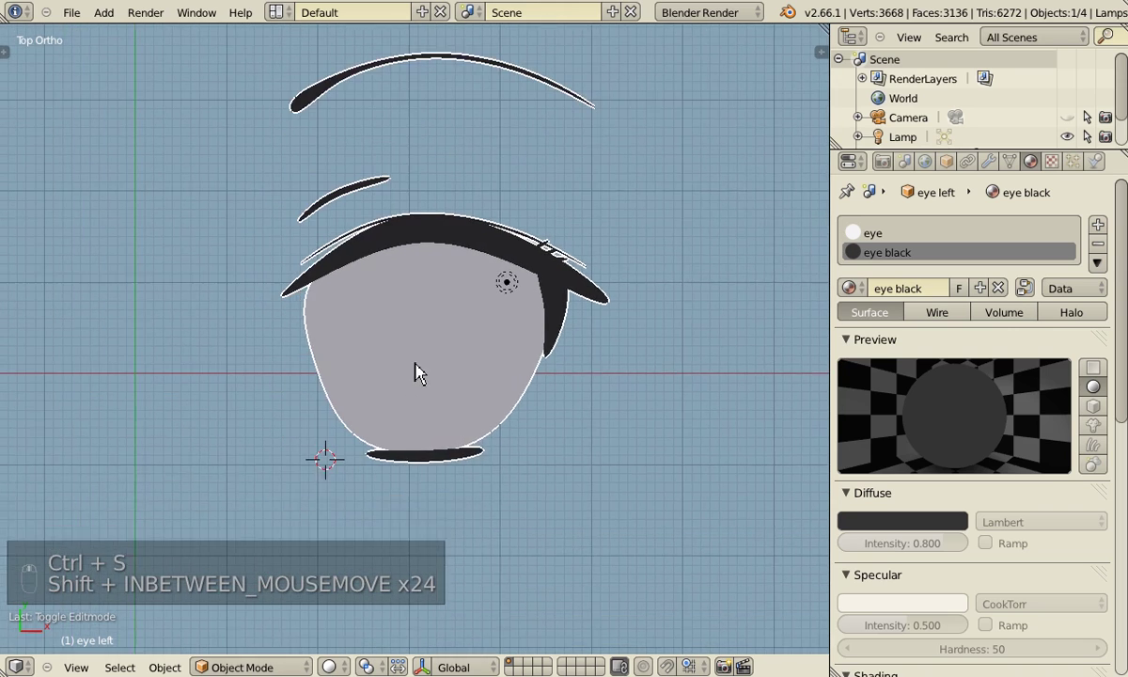
Duplicate an existing lash spike and rotate and move it into place along the outer upper lash.
{"action": "key", "text": "Tab"}
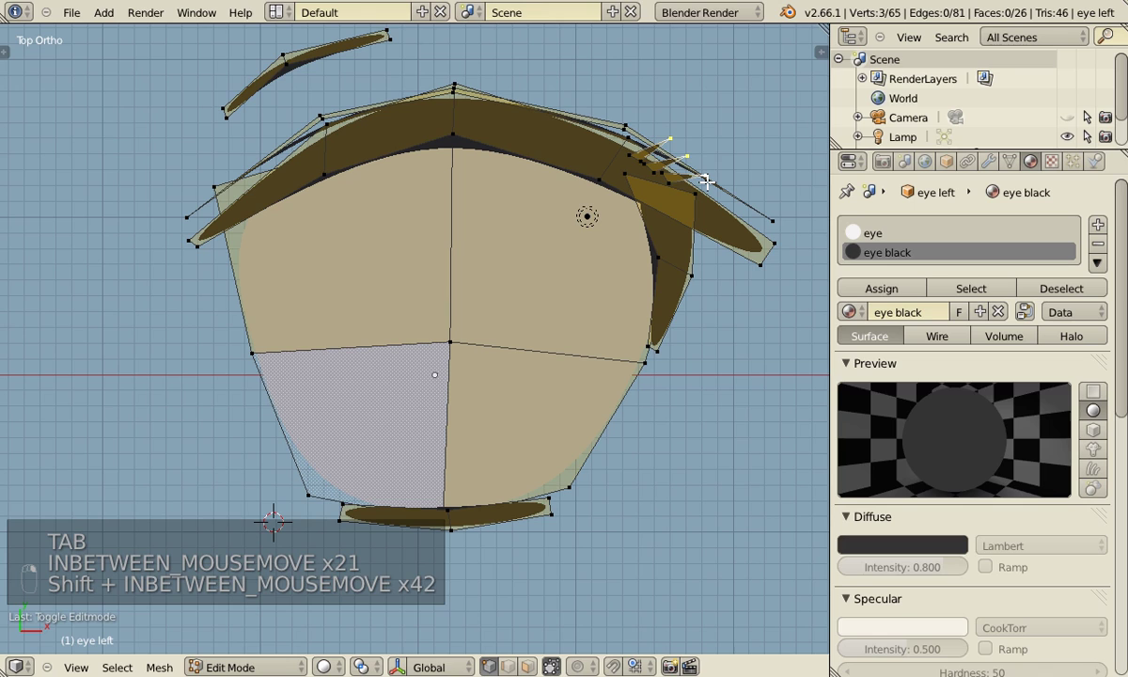
{"action": "key", "text": "ctrl+l"}
{"action": "key", "text": "shift+d"}
{"action": "key", "text": "r"}
{"action": "key", "text": "g"}
{"action": "key", "text": "g"}
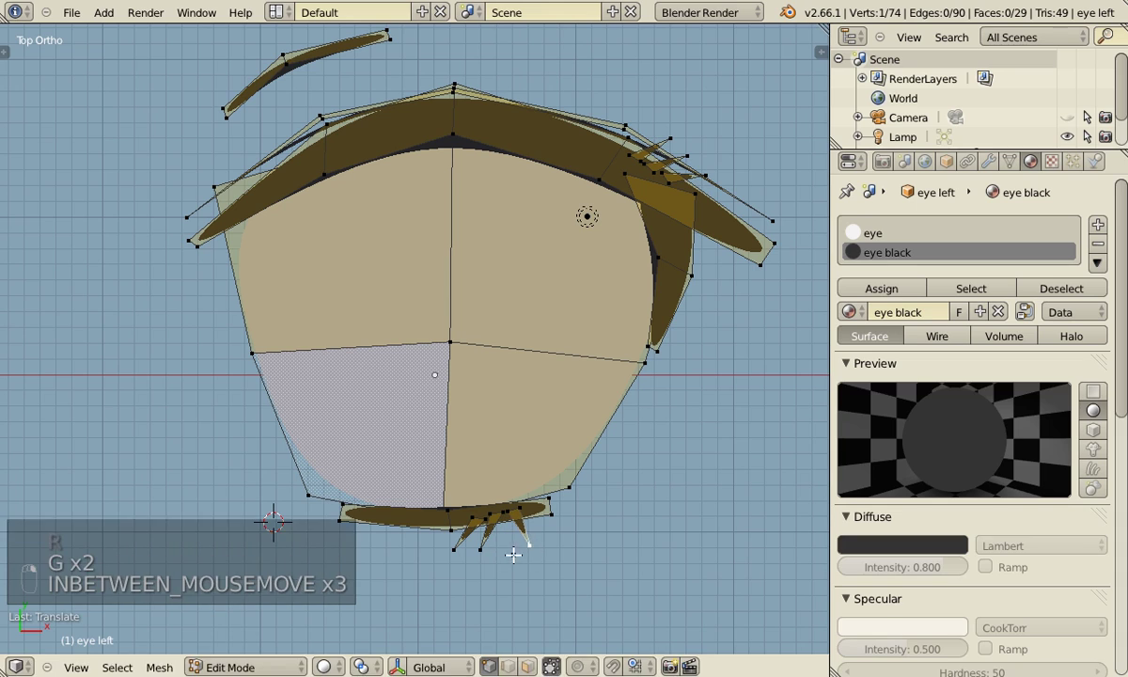
{"action": "key", "text": "g"}
{"action": "key", "text": "g"}
{"action": "key", "text": "g"}
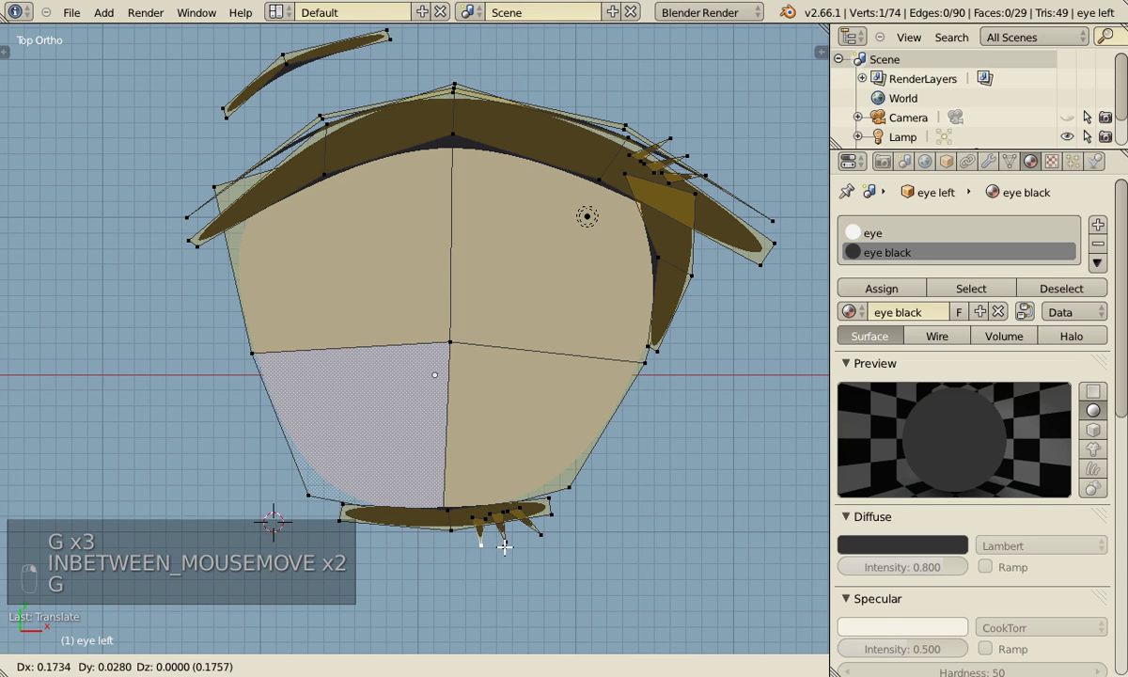